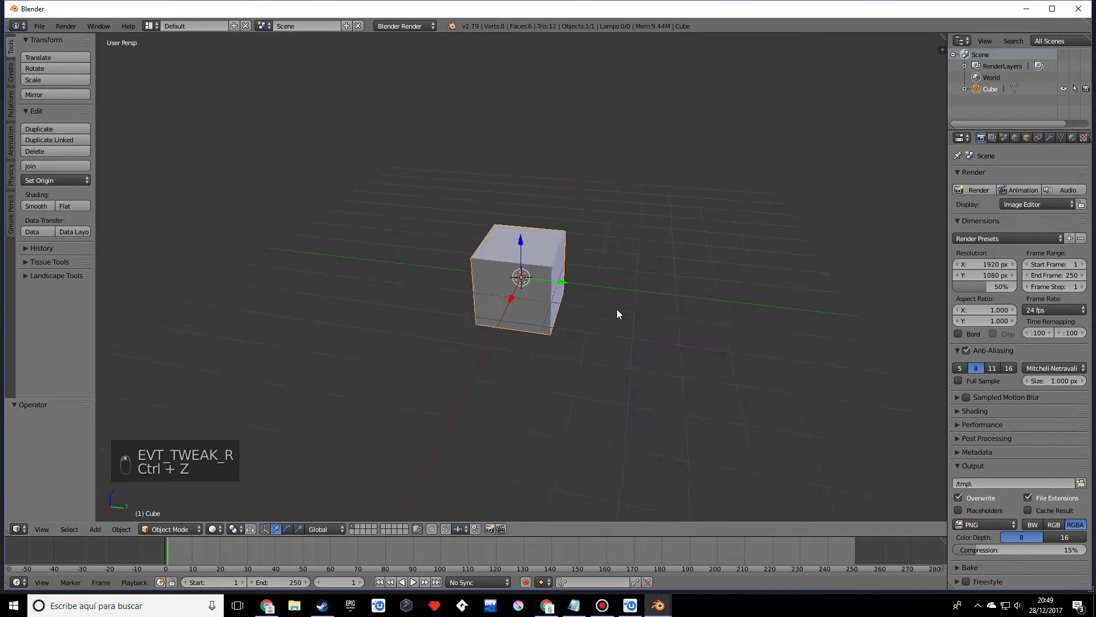
- Scale the default cube wider along Y into a rectangular box and apply rotation and scale
key(s)
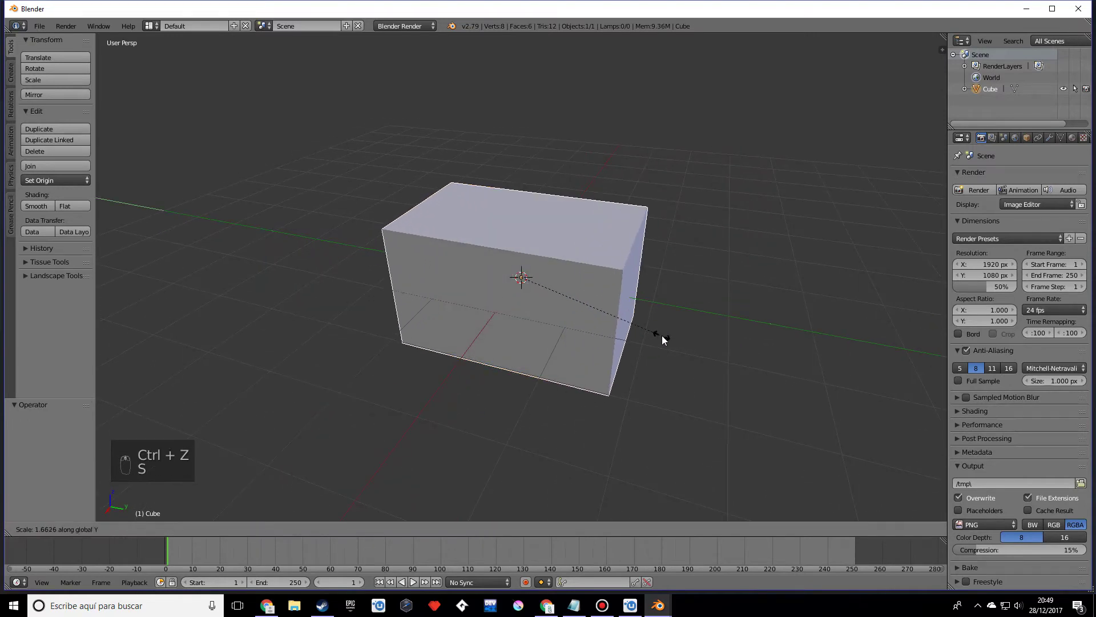
drag(617, 352, 135, 531)
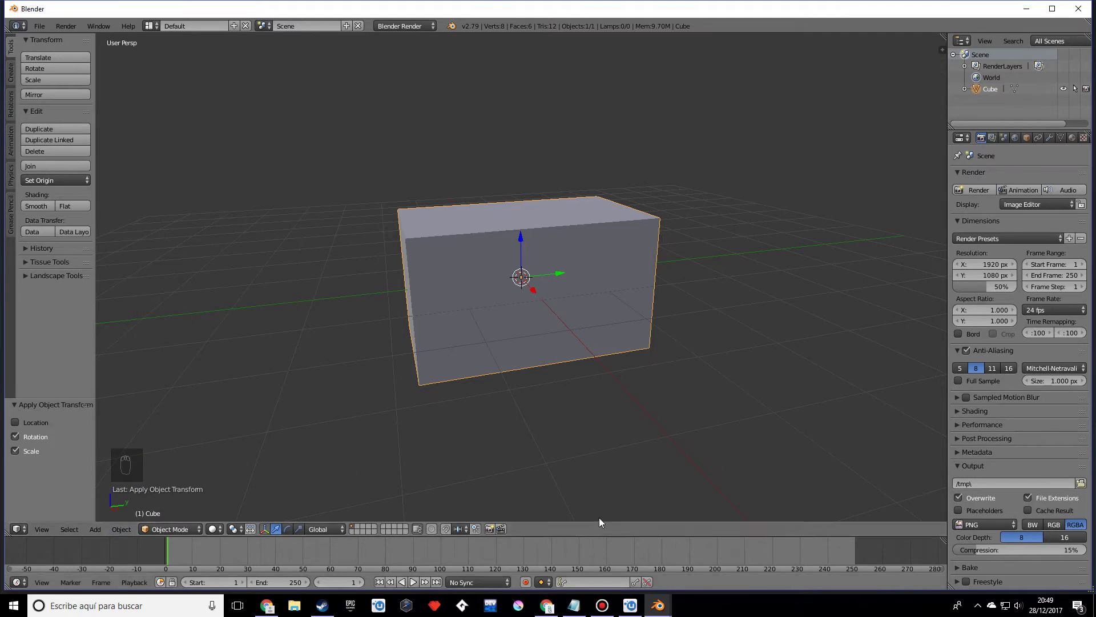
drag(527, 428, 497, 387)
drag(451, 297, 631, 305)
- Bevel all the box's edges and add edge loops pulled close together for the notch
key(Tab)
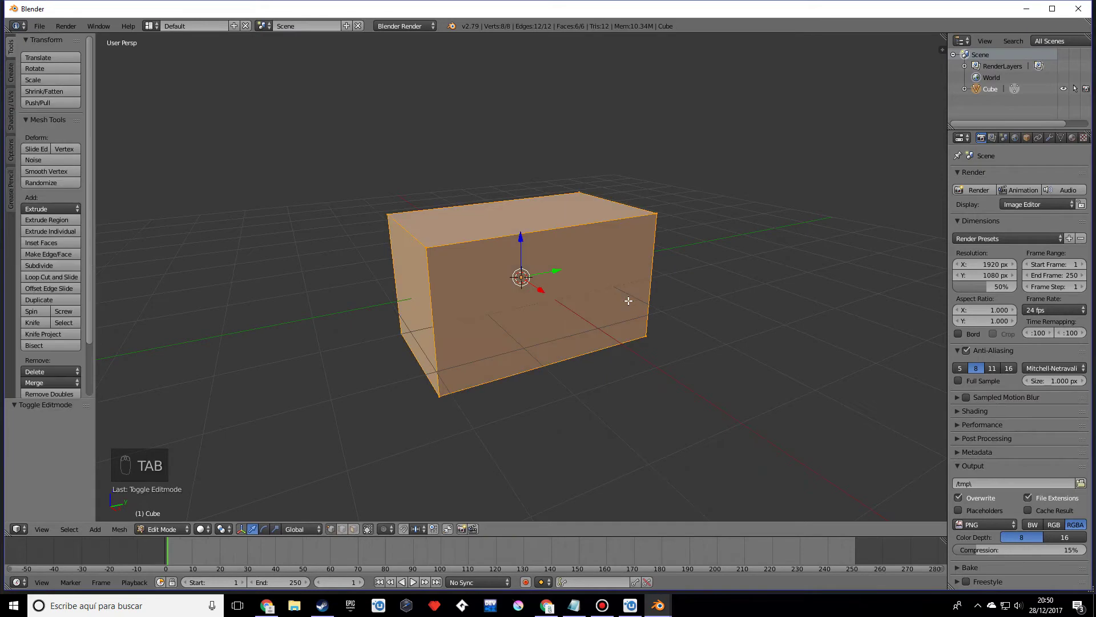
key(ctrl+b)
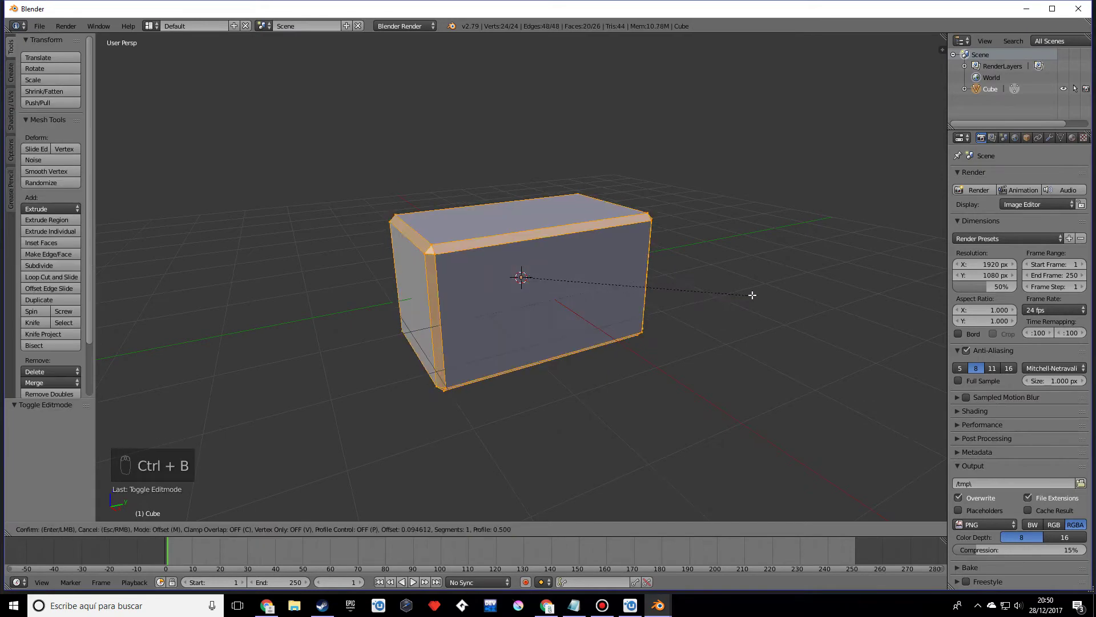
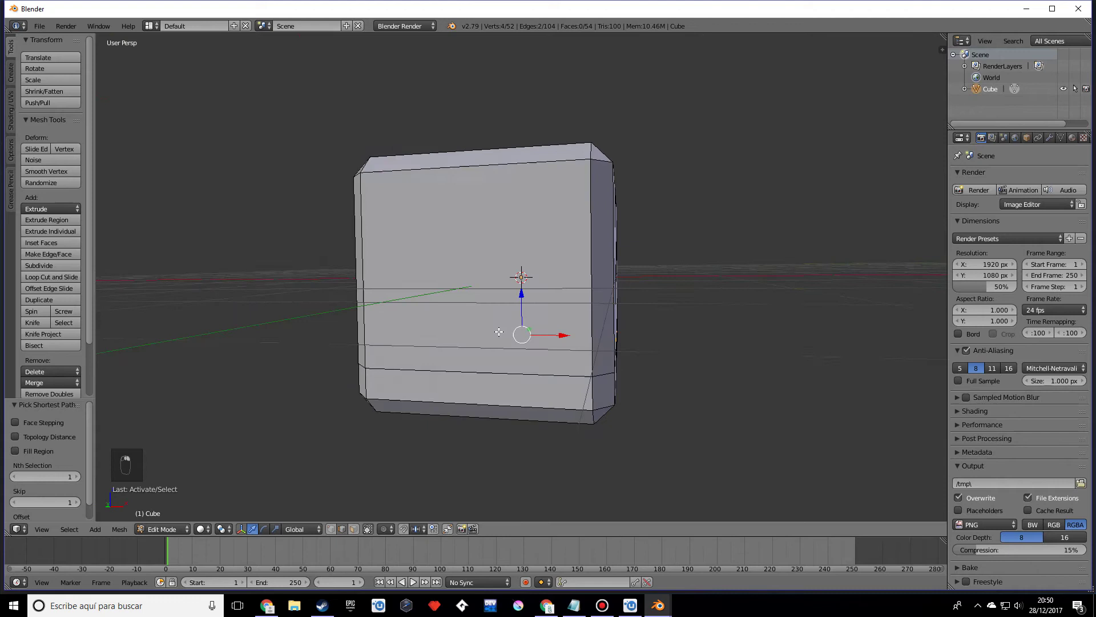
key(s)
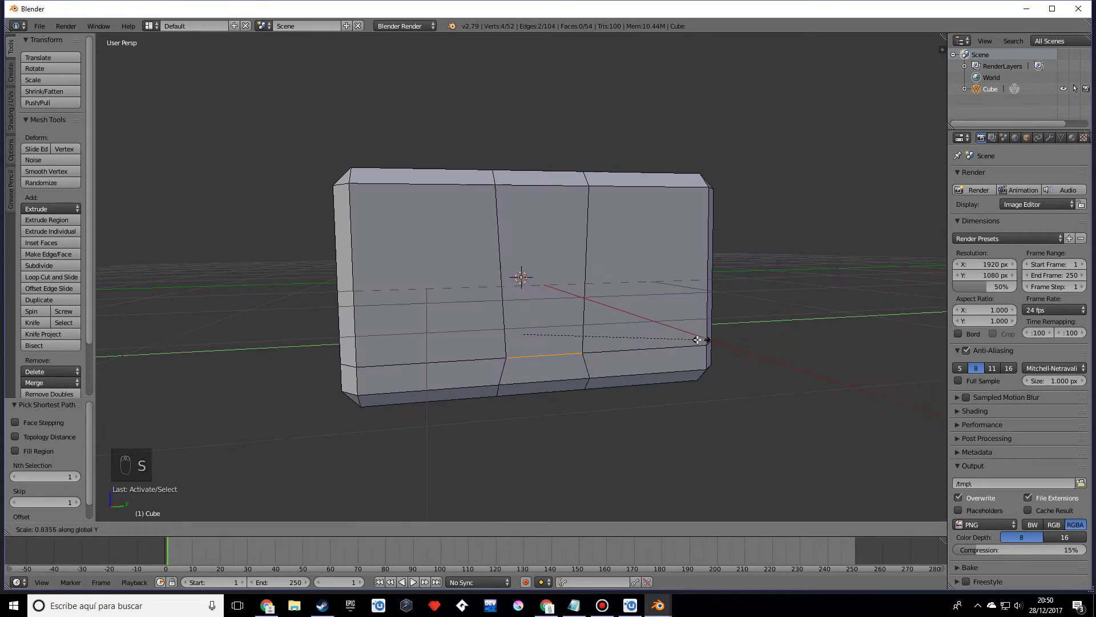
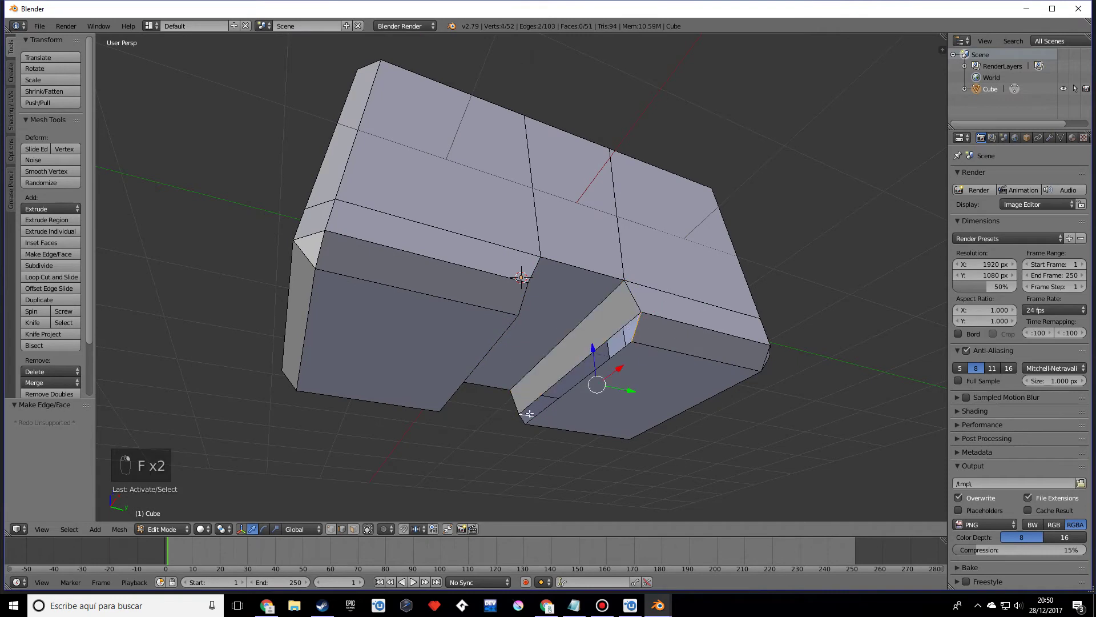
- Extrude the underside notch and fill its three open sides with faces
key(f)
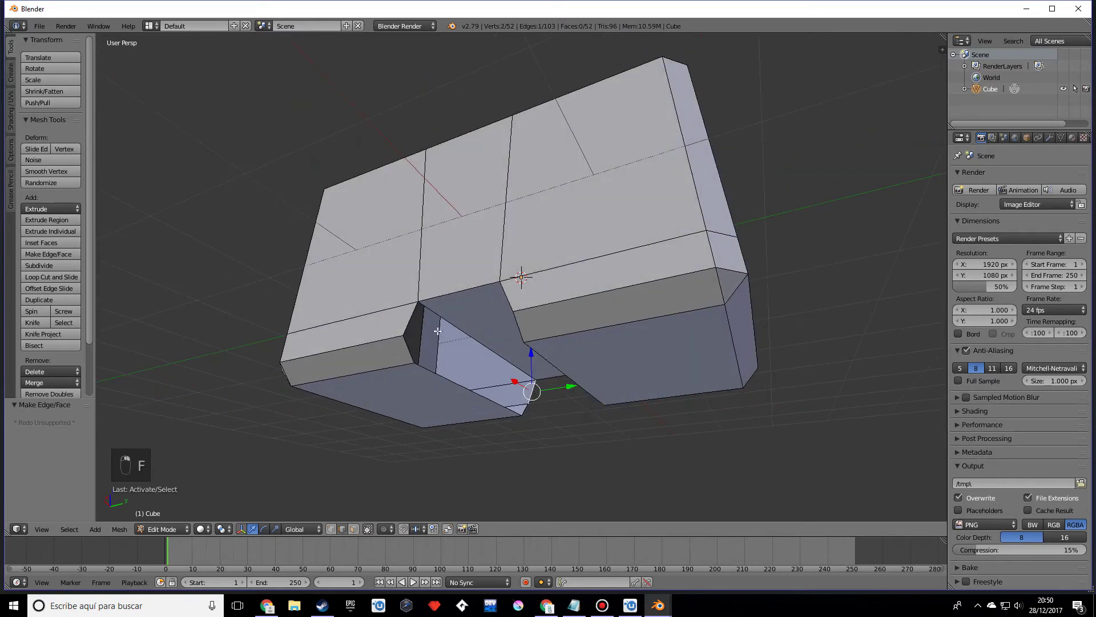
key(f)
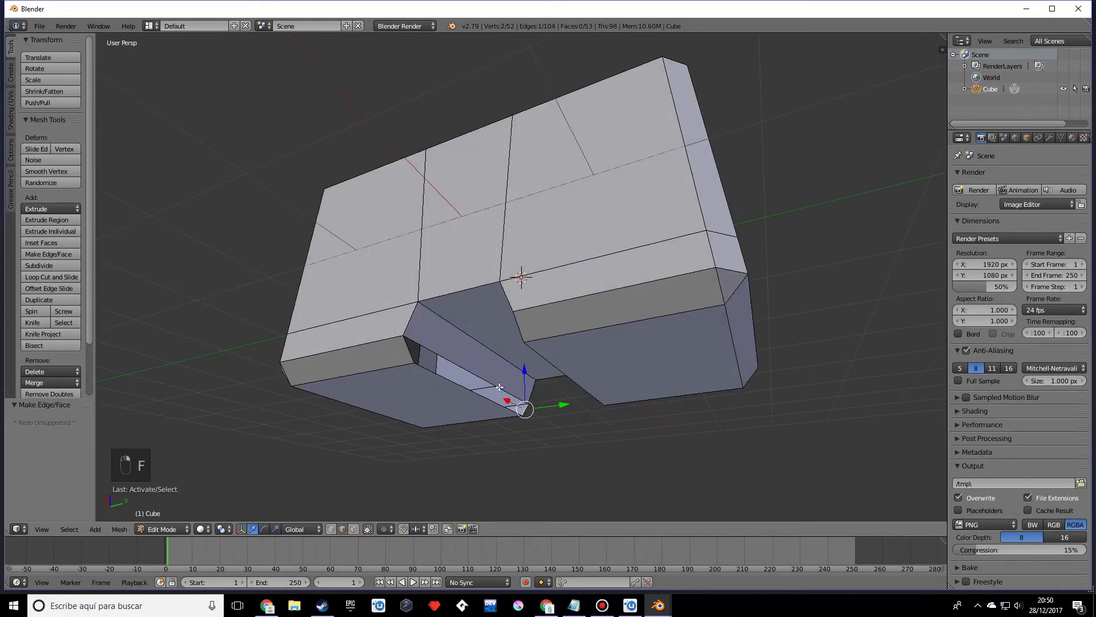
key(f)
key(Tab)
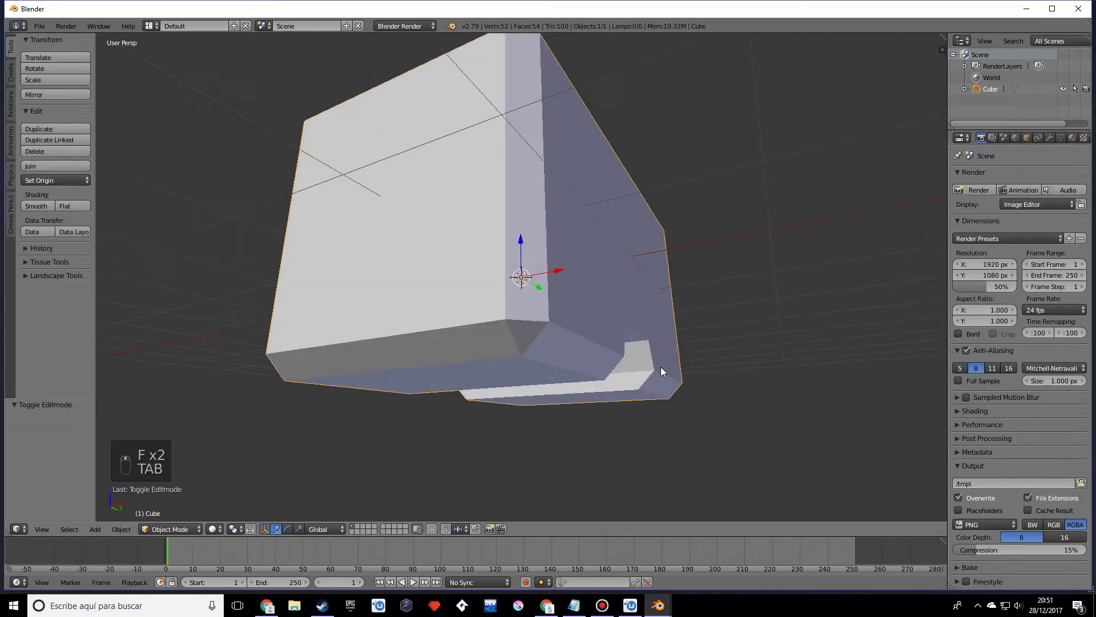
- Cut a centre edge loop through the box and delete the faces on its left half
drag(683, 386, 534, 391)
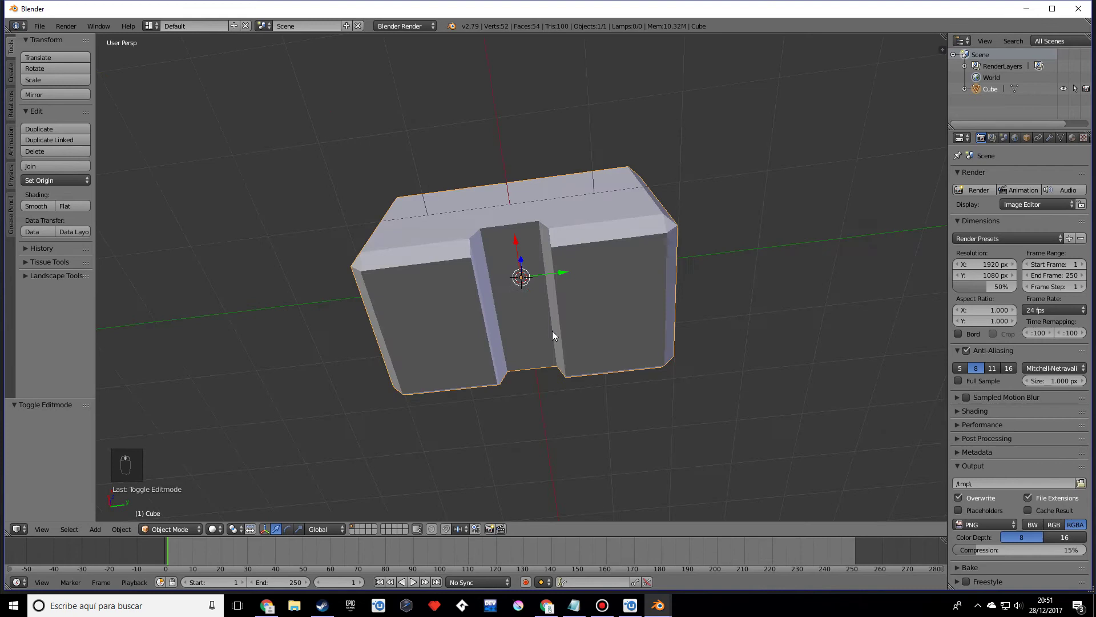
key(Tab)
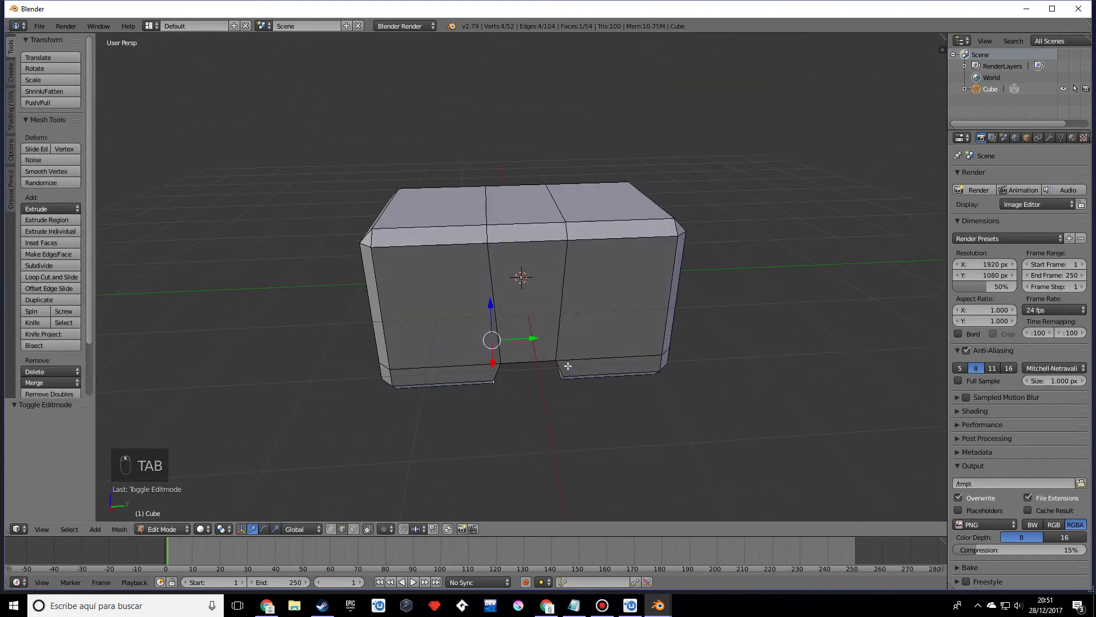
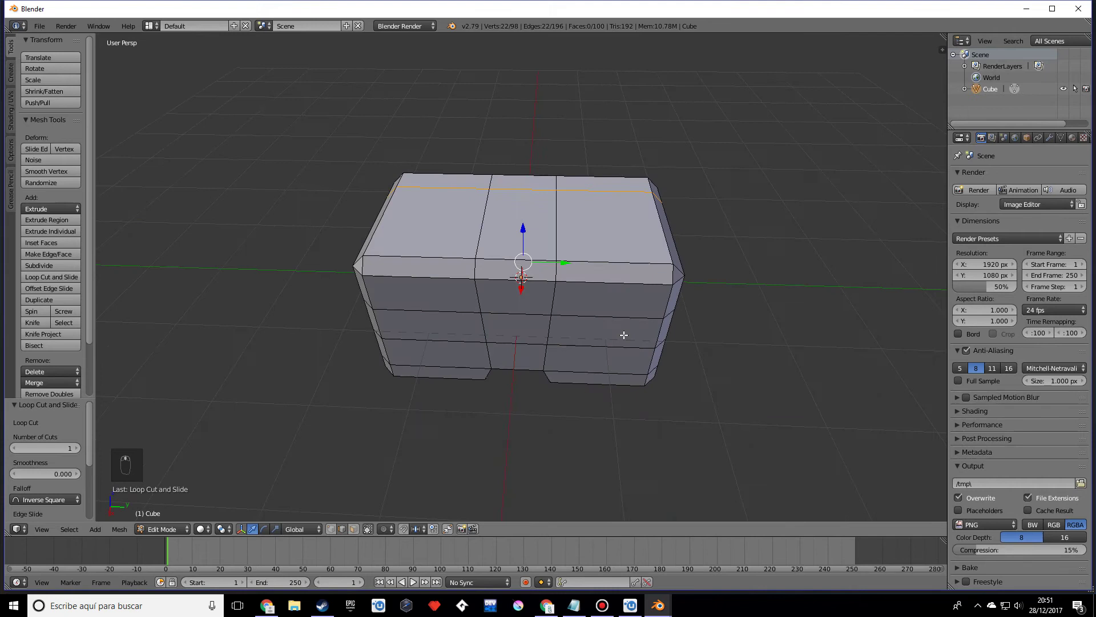
key(ctrl+r)
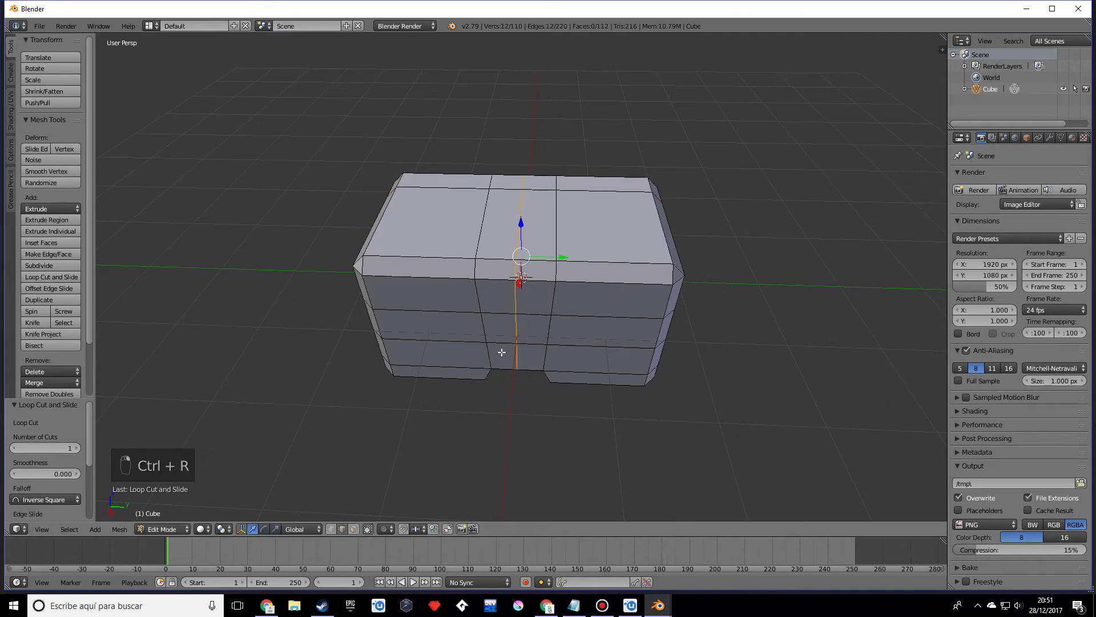
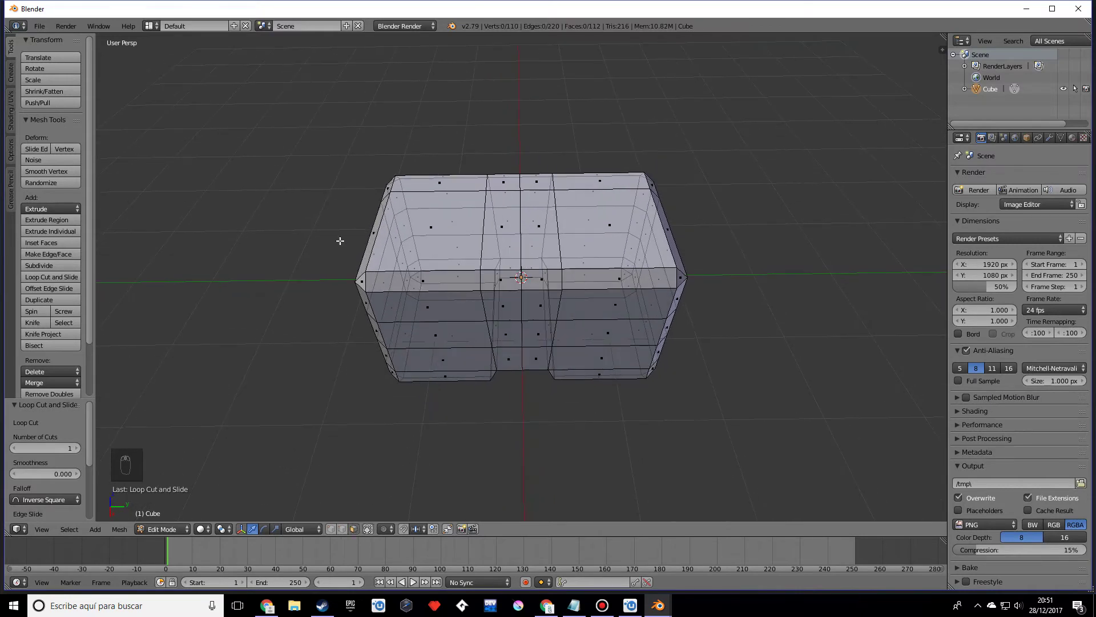
key(x)
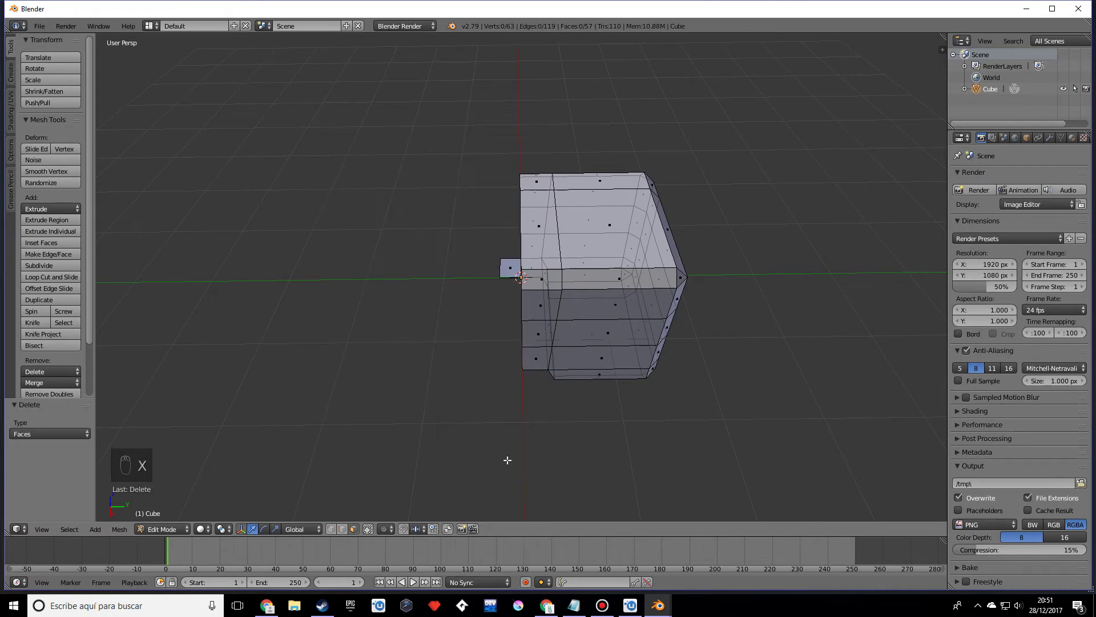
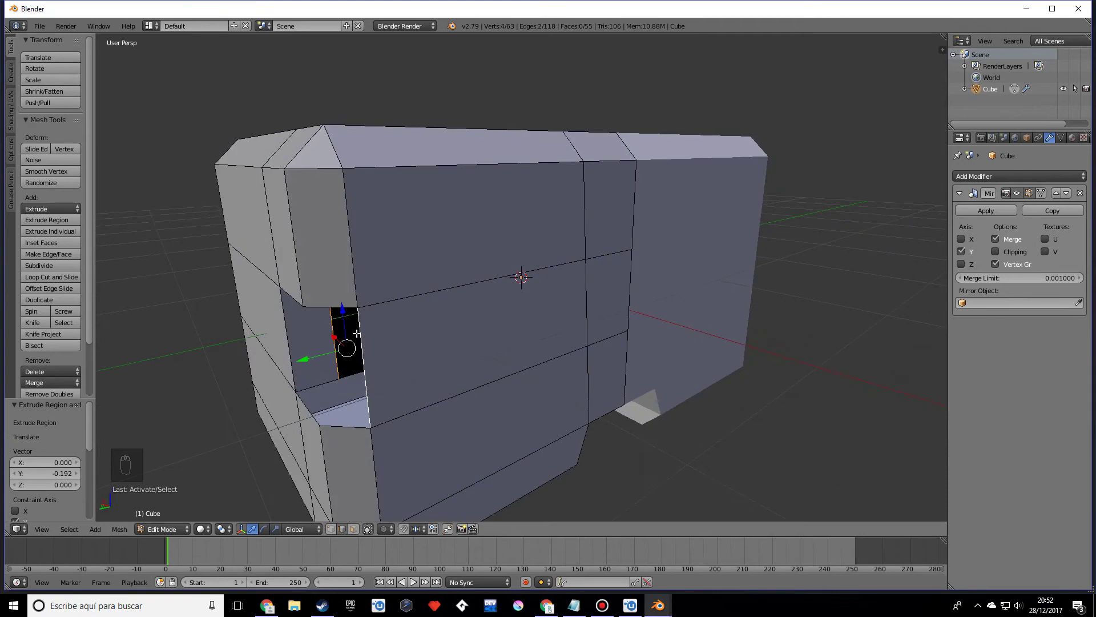
- Mirror the half on Y, then scale and push the extruded side face inward to form a slot
key(s)
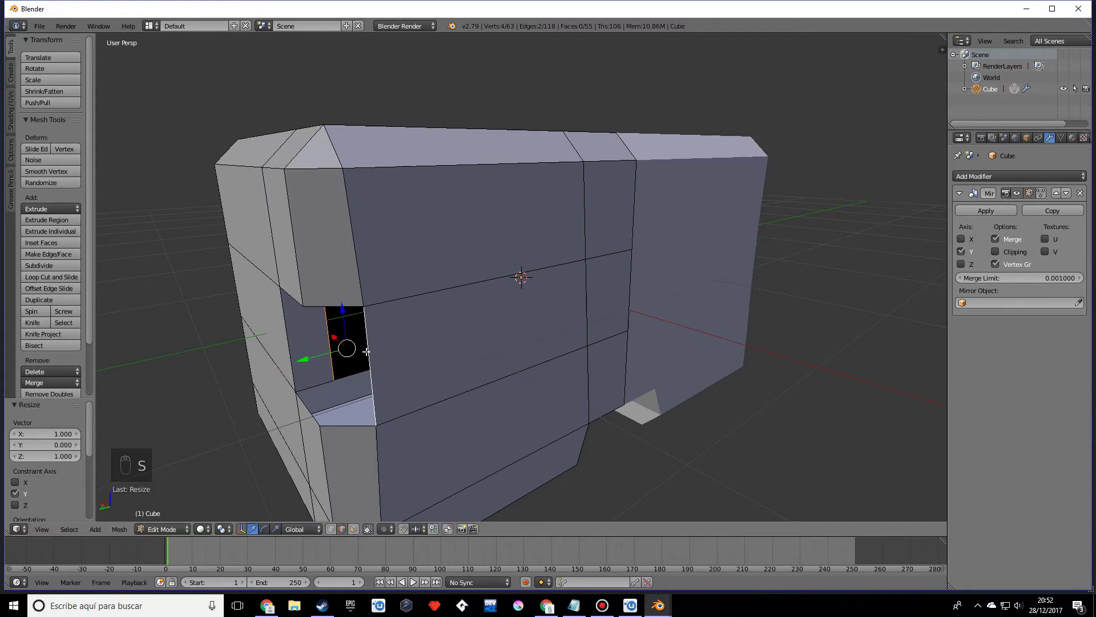
key(ctrl+z)
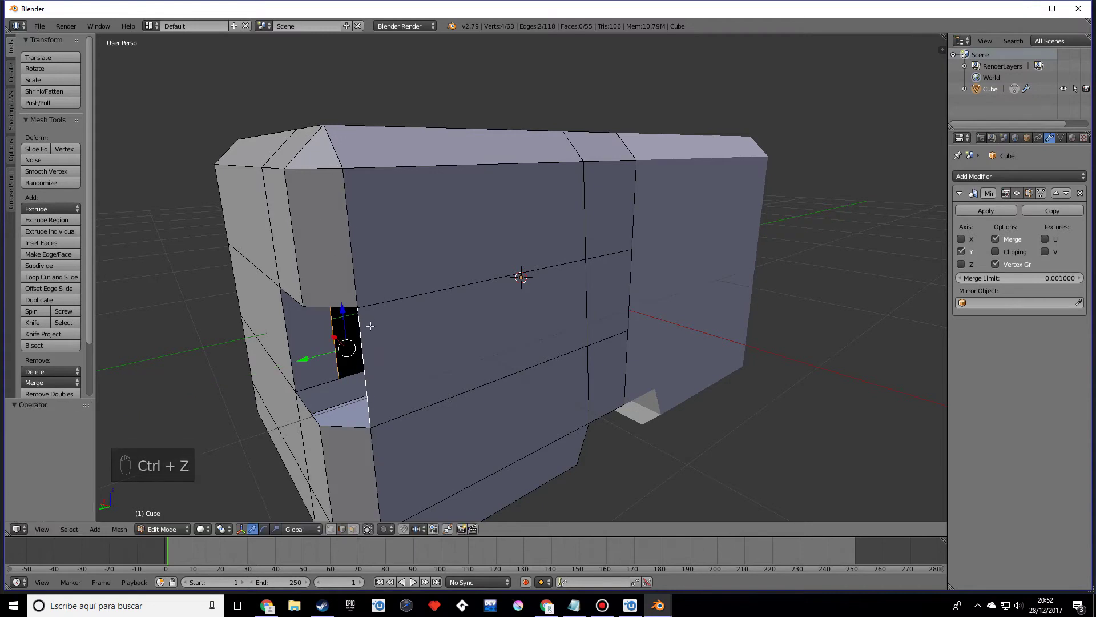
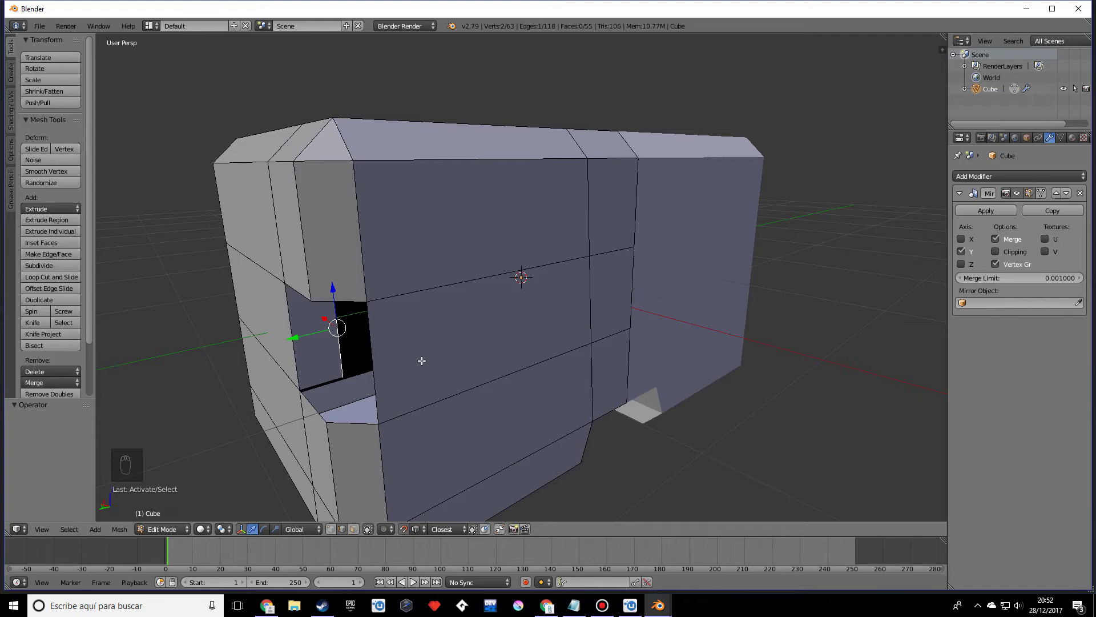
key(g)
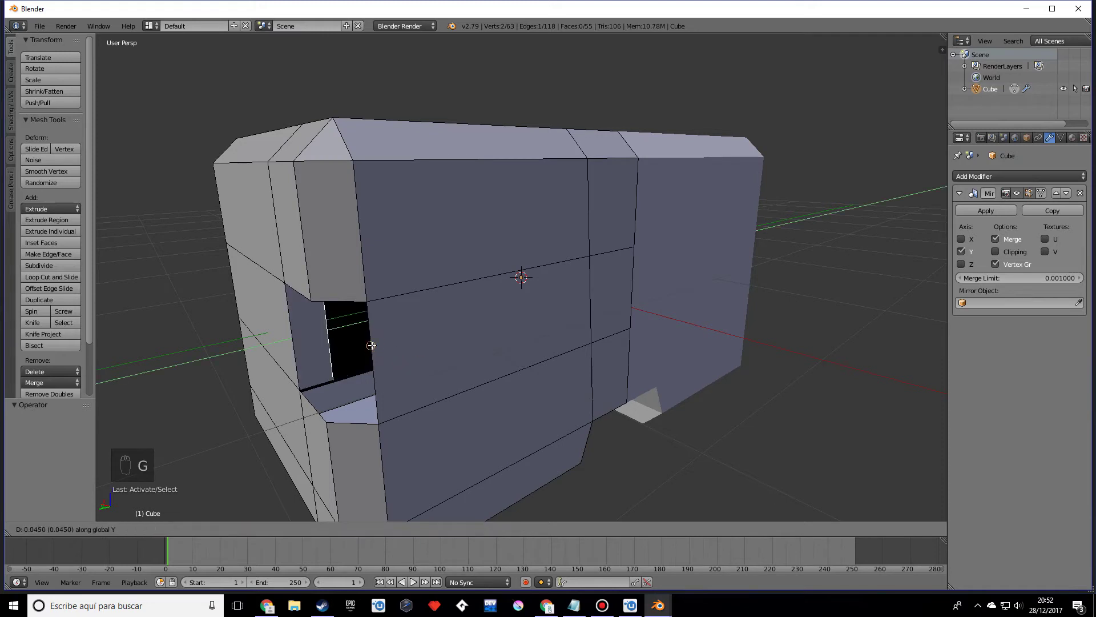
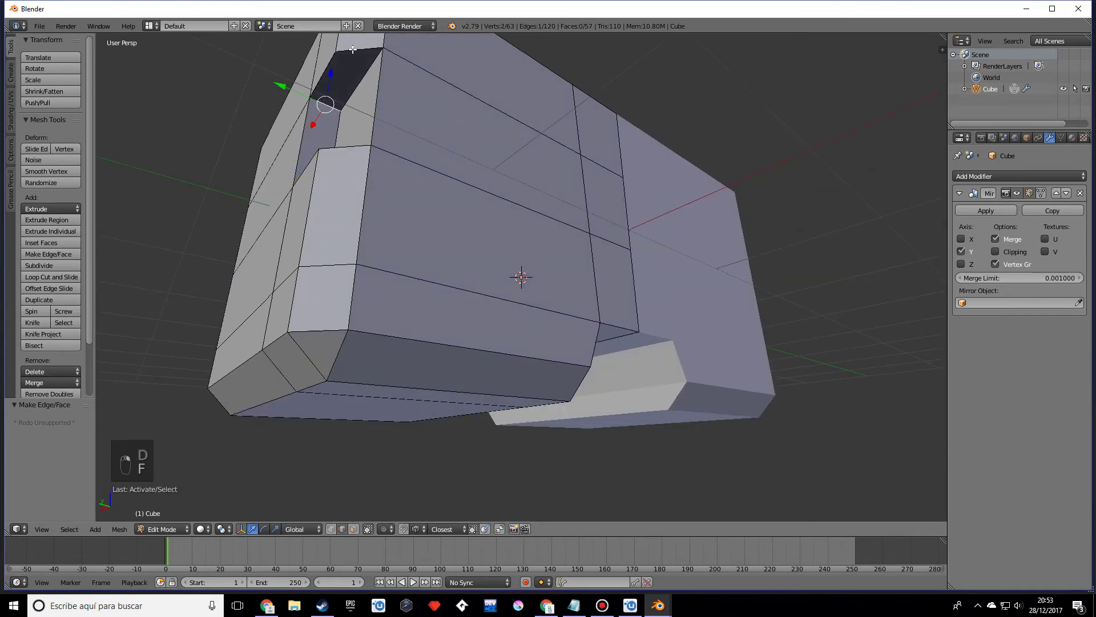
- Fill the last slot gap, return to Object Mode and orbit to inspect the mirrored body
key(f)
key(Tab)
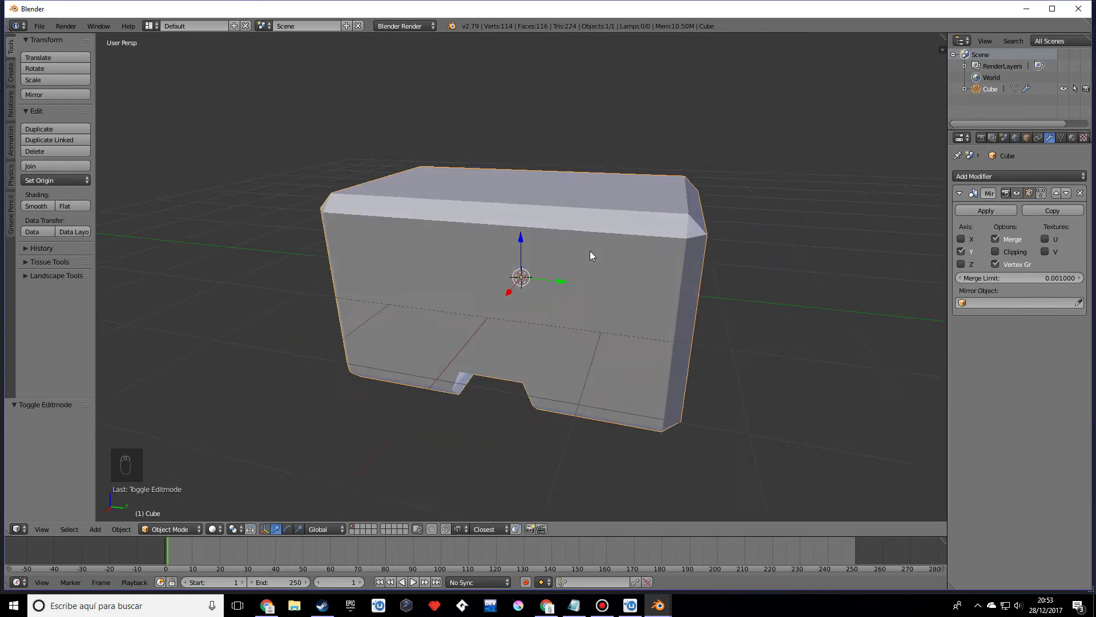
drag(560, 290, 624, 260)
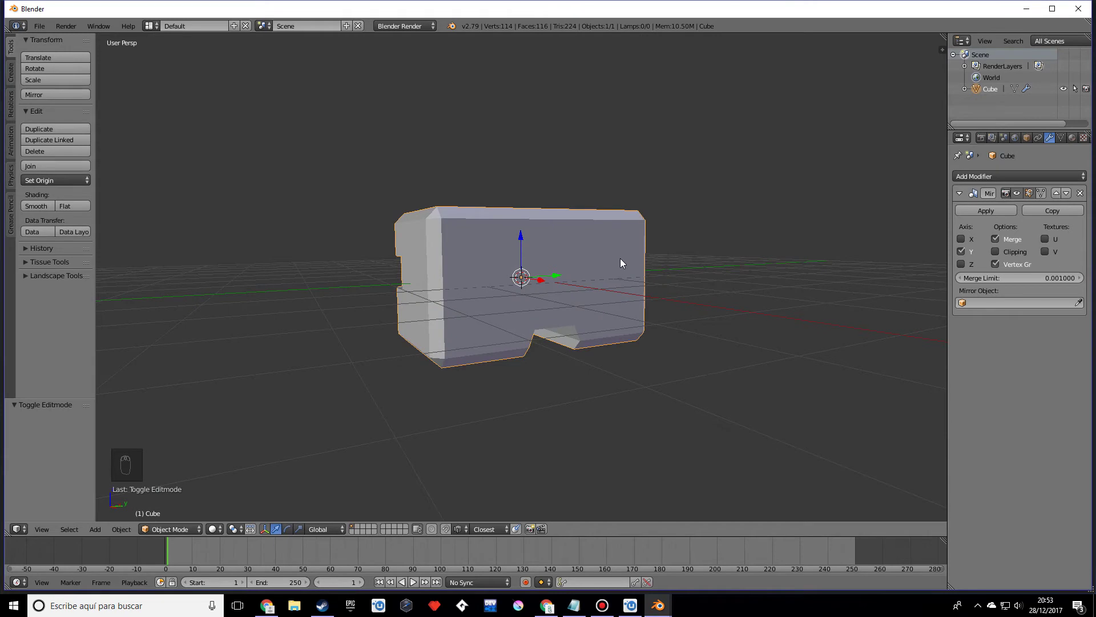
drag(604, 240, 648, 259)
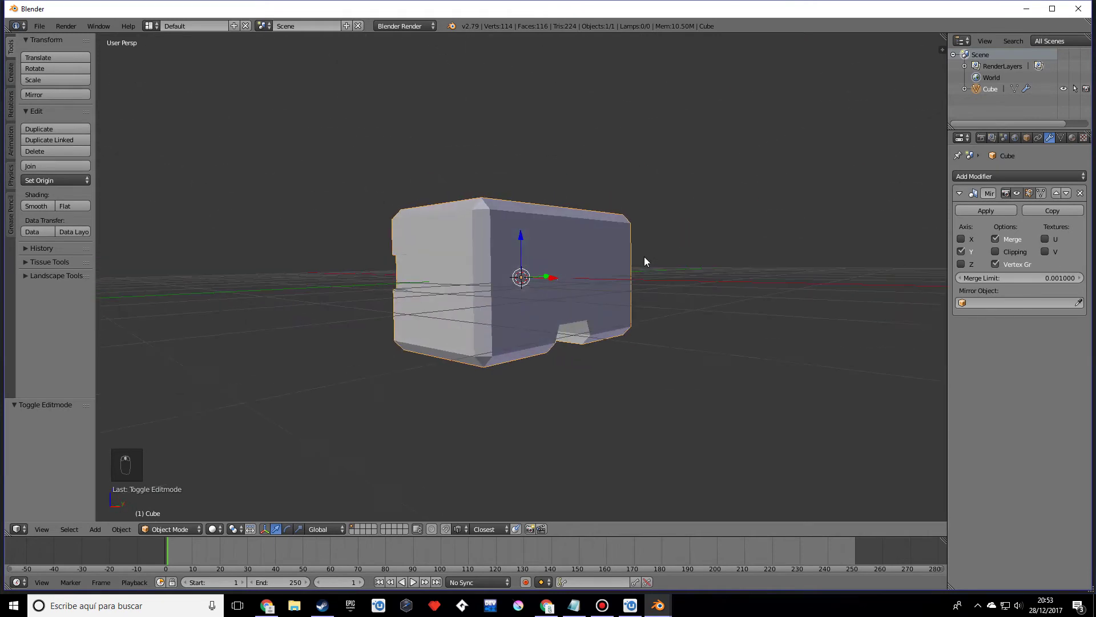
- Scale the duplicated base block Cube.001 down to about 0.915
key(shift+a)
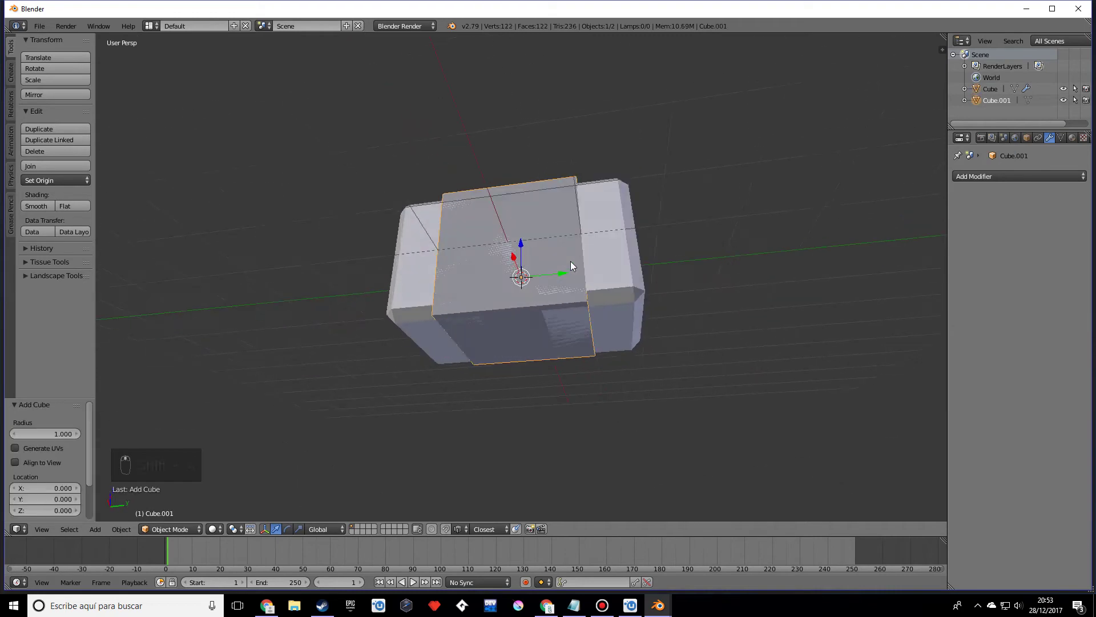
key(s)
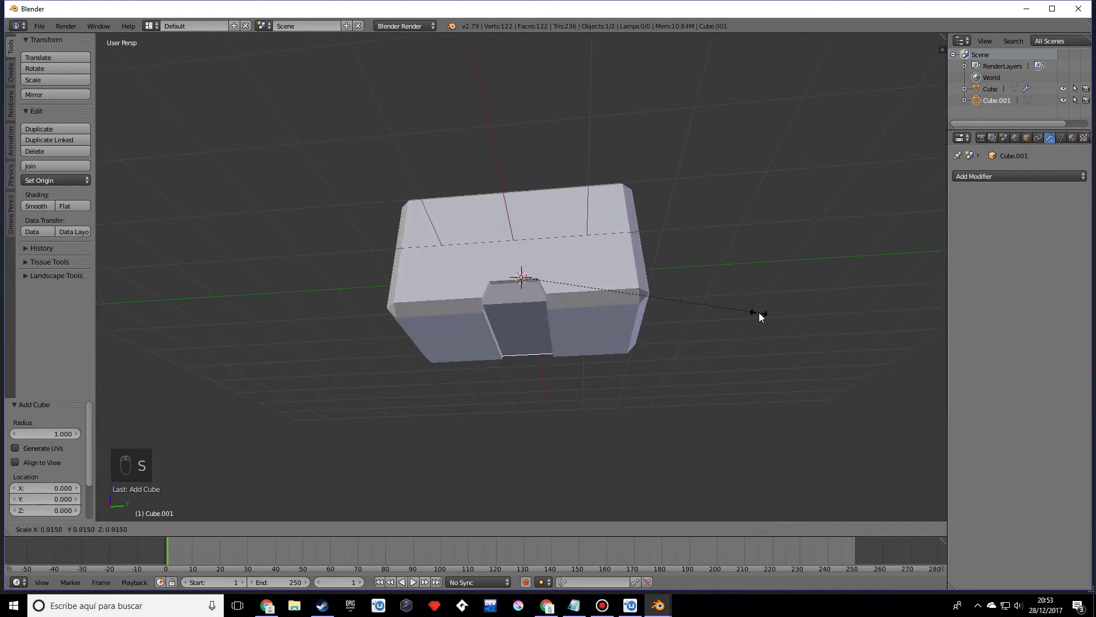
drag(625, 285, 575, 306)
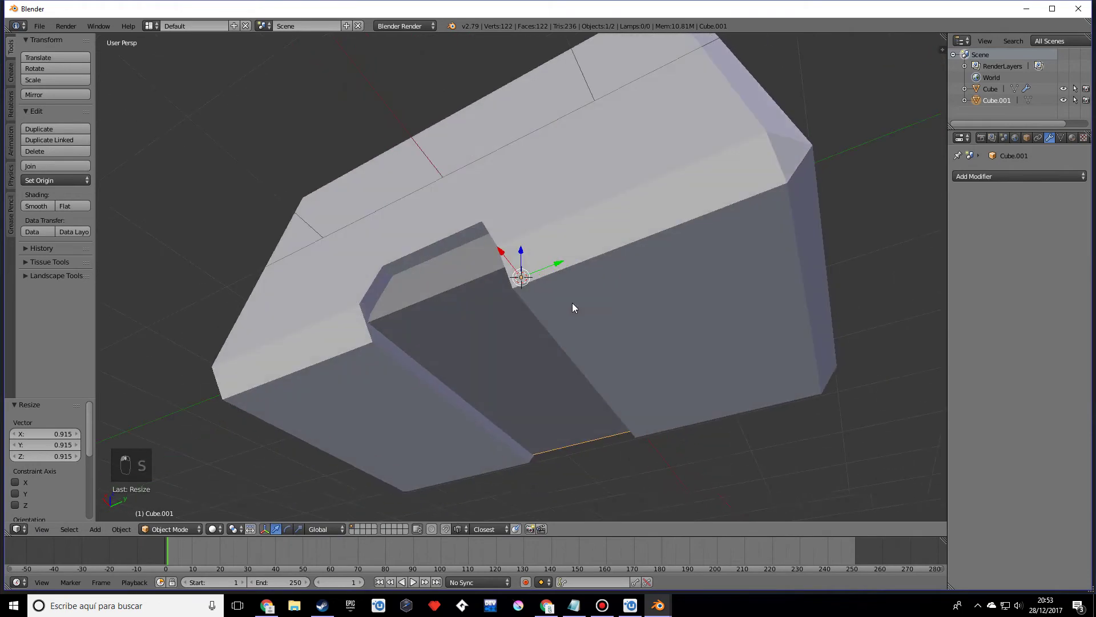
drag(417, 307, 437, 325)
drag(437, 325, 517, 316)
- Stretch the base block much wider along Y into a thin strip and check it from below
key(s)
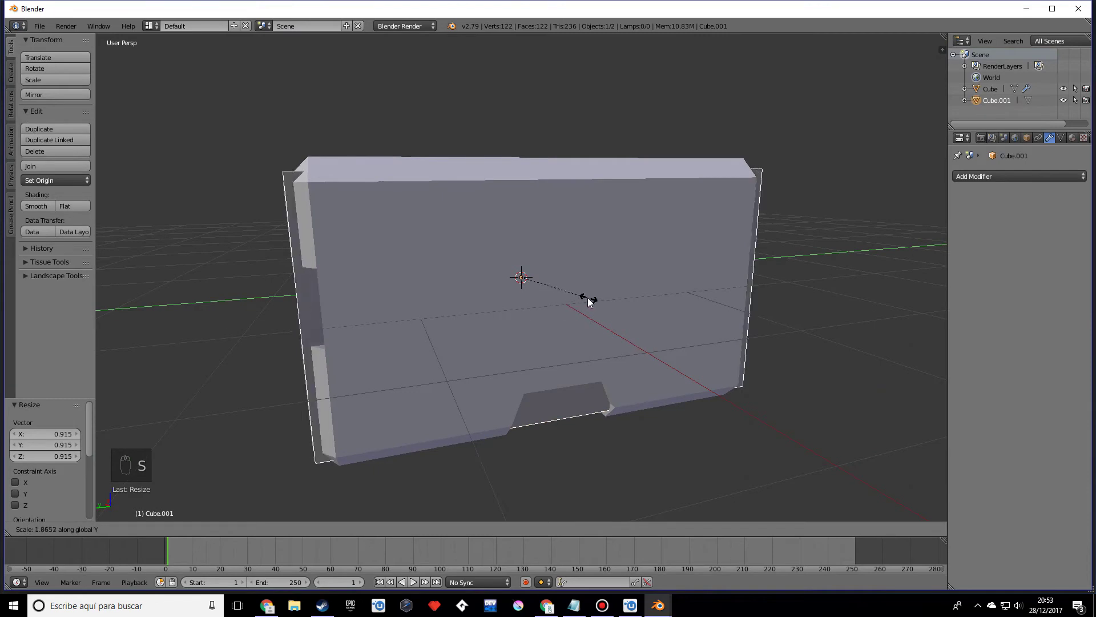
drag(633, 328, 655, 325)
middle_click(666, 327)
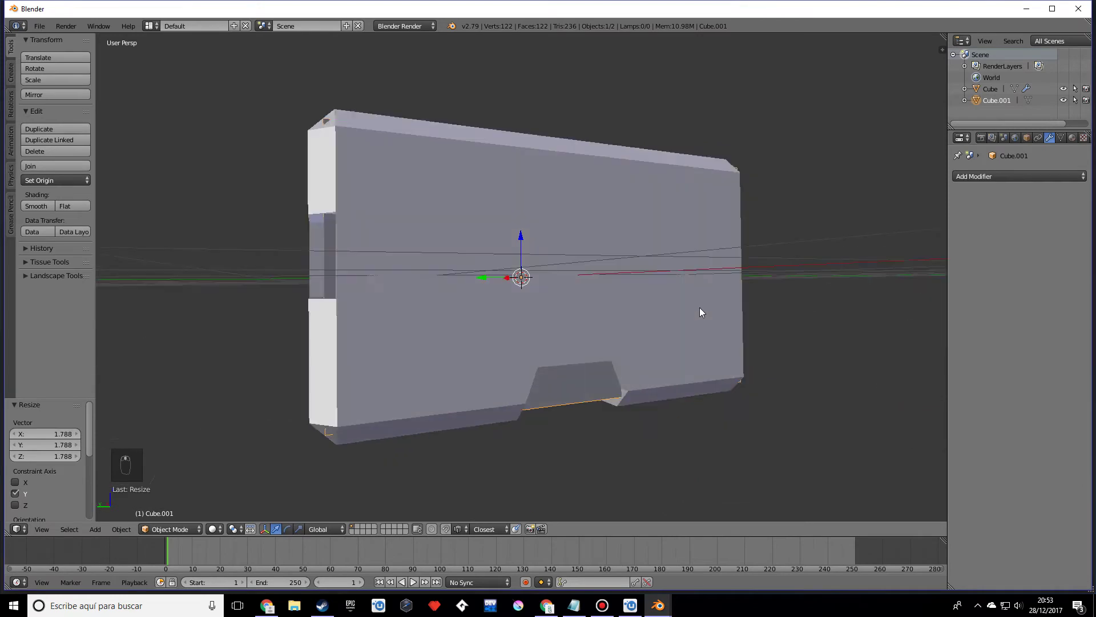
key(s)
click(659, 382)
key(s)
key(s)
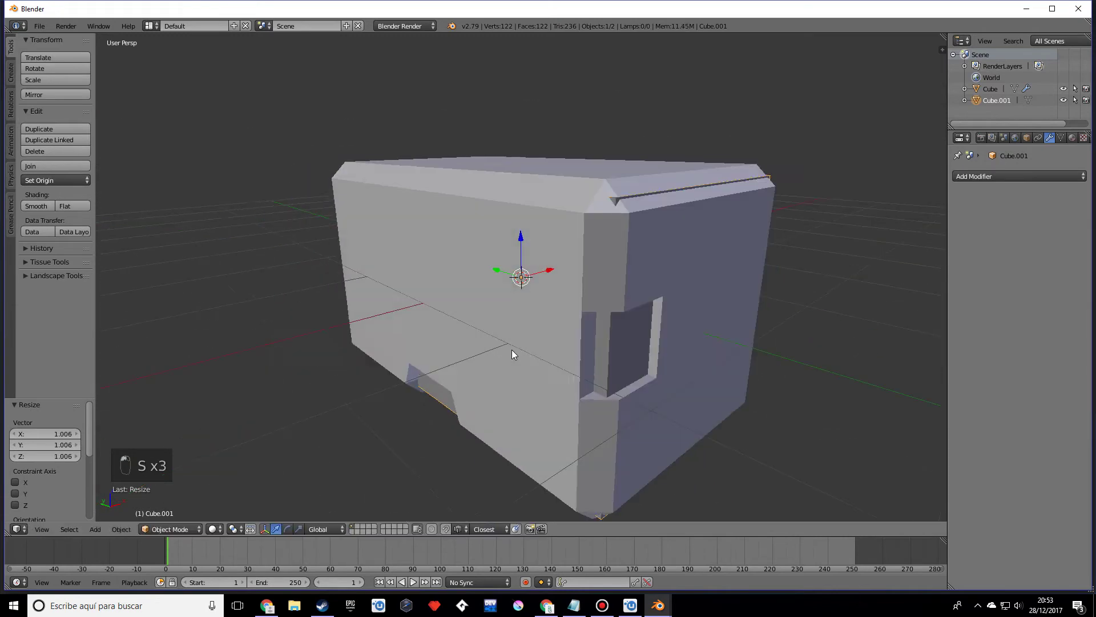
drag(635, 297, 675, 282)
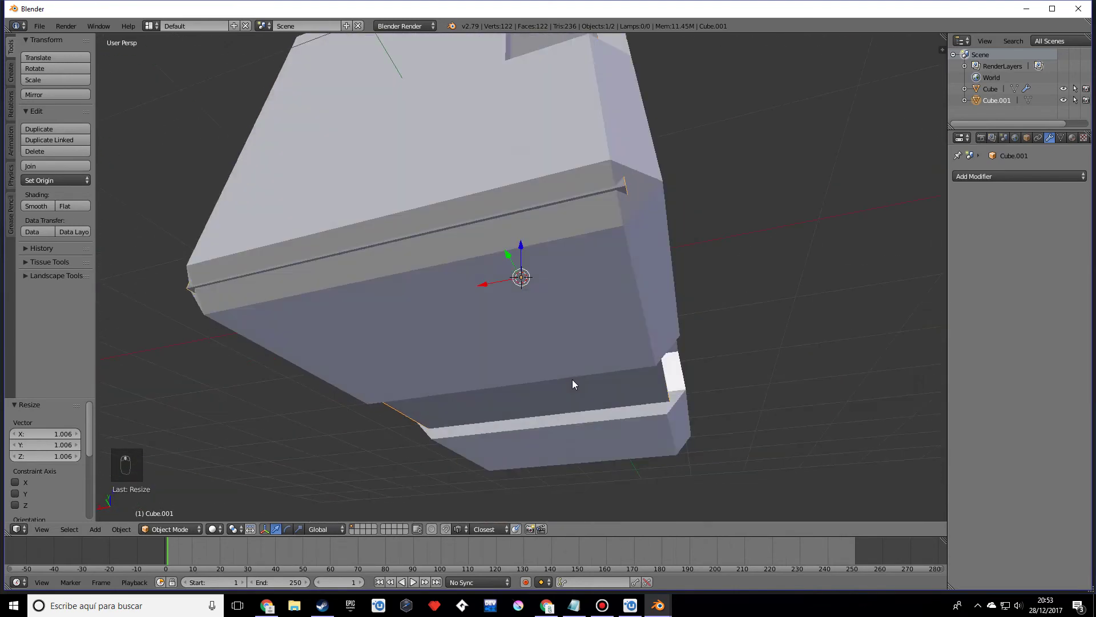
middle_click(538, 427)
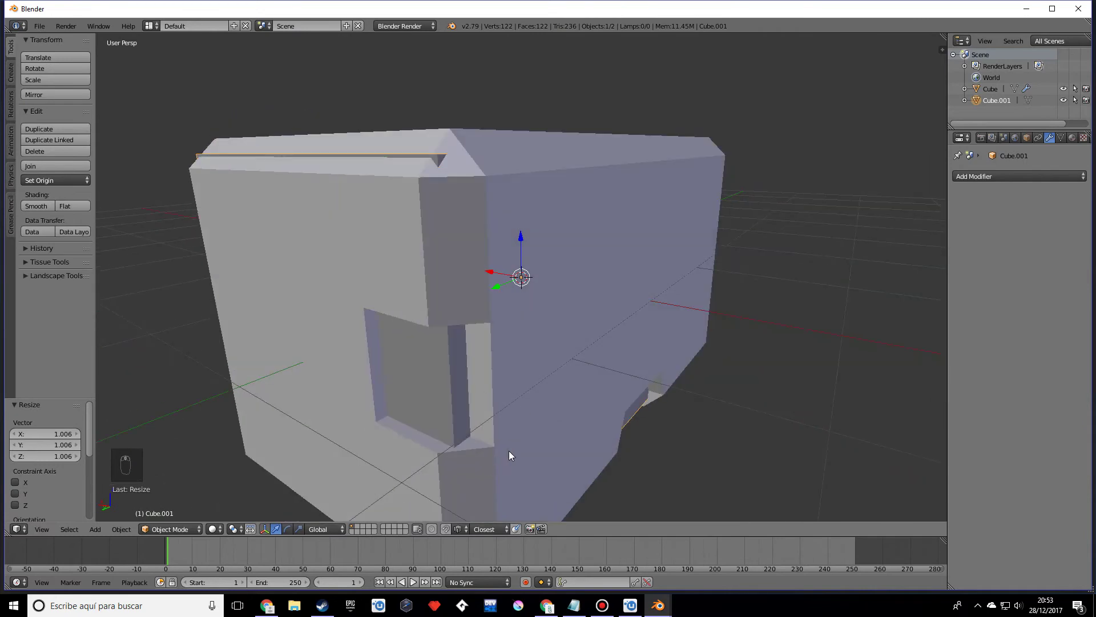
middle_click(587, 368)
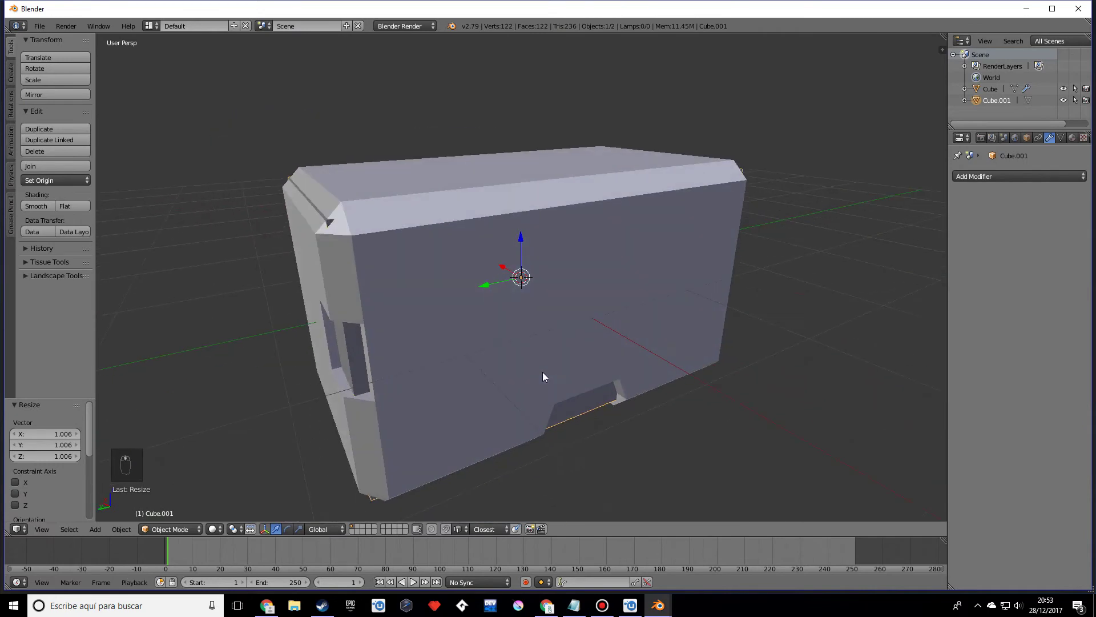
- In side ortho view, add two vertical edge loops across the base block
key(Tab)
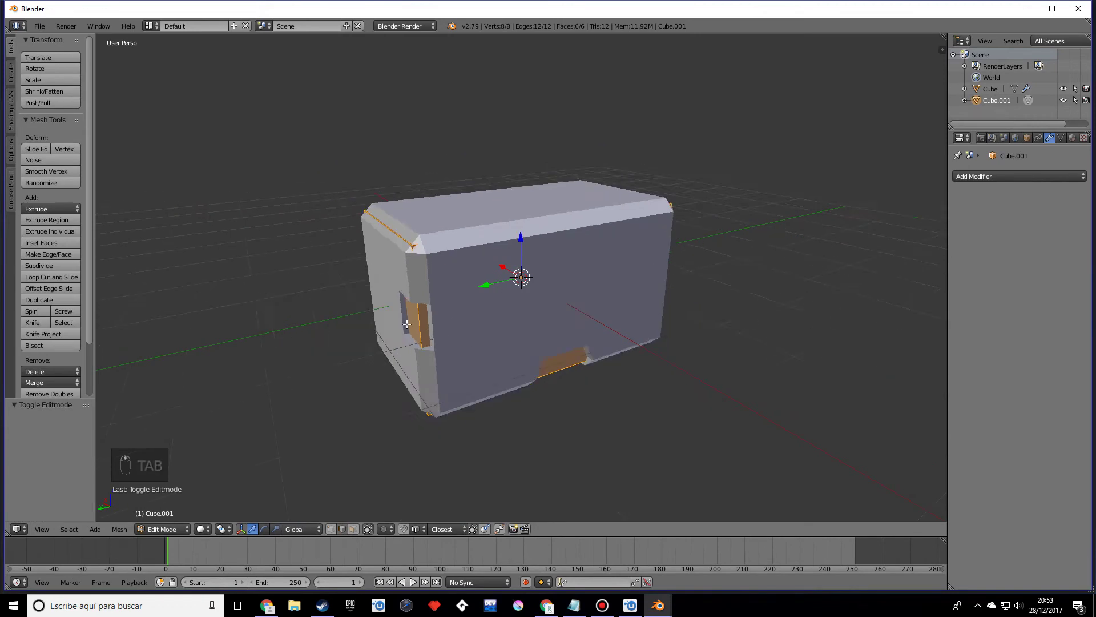
key(KP_1)
key(KP_3)
key(KP_5)
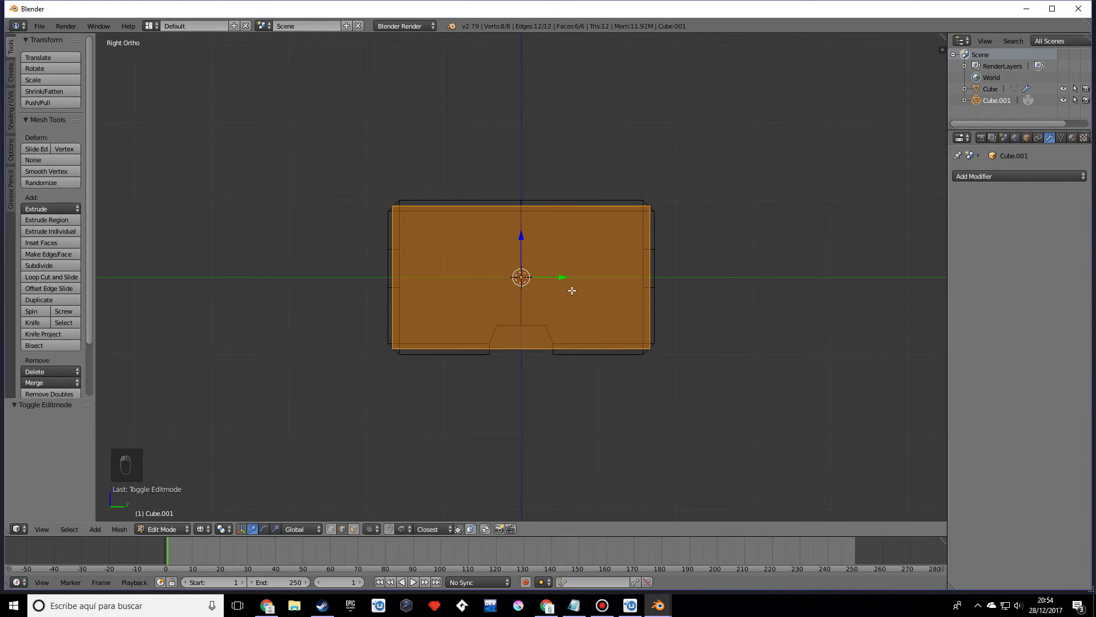
key(ctrl+r)
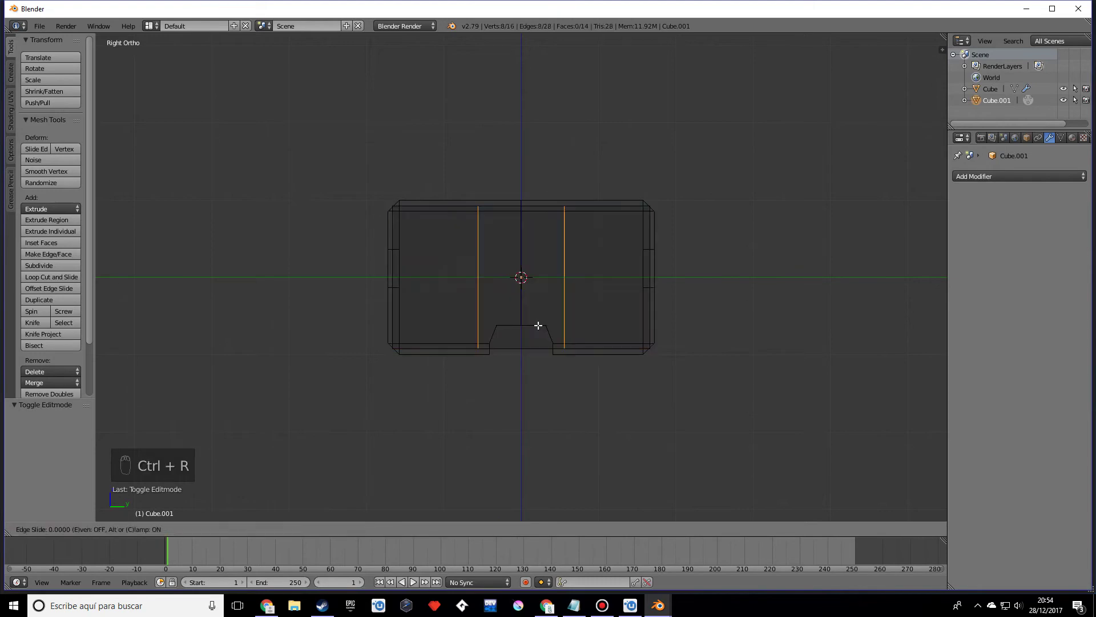
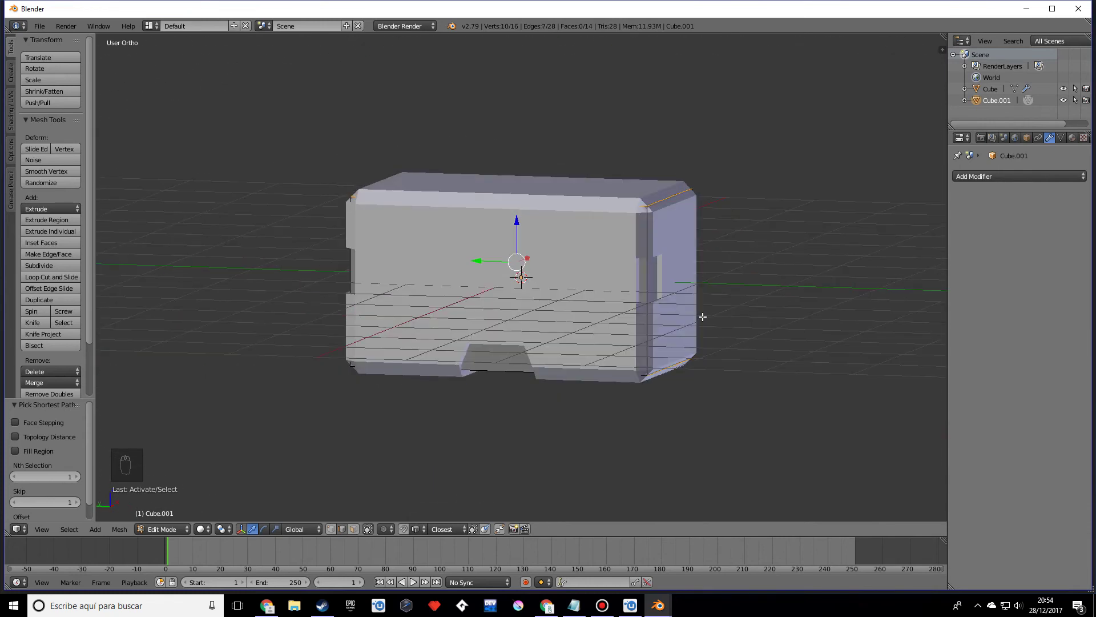
- Scale the section between the loops down along Z so the block nests within the box
key(s)
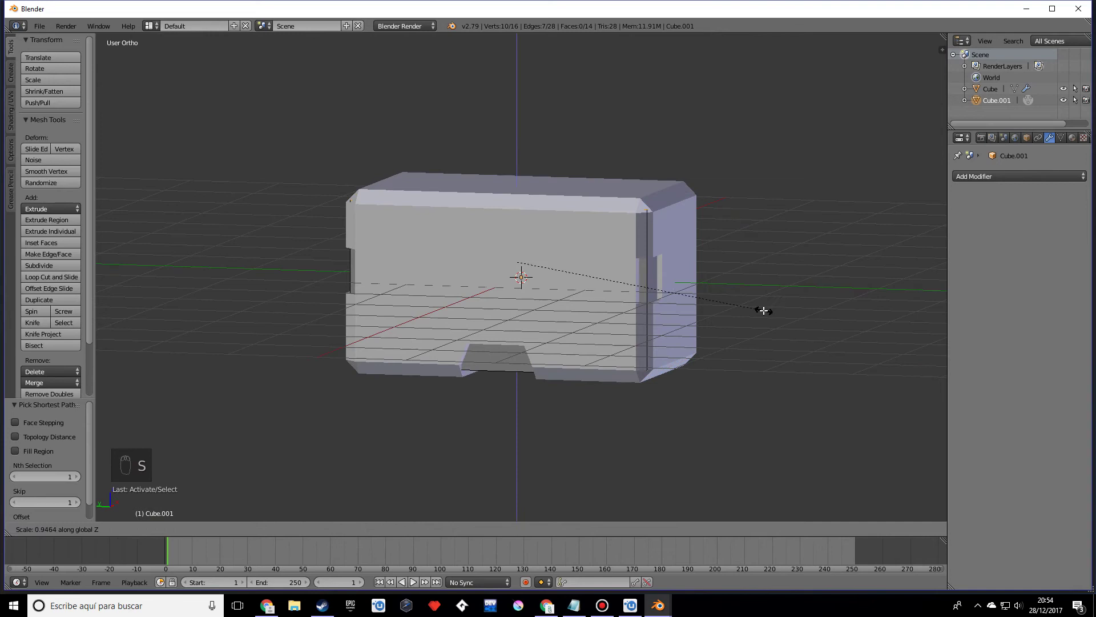
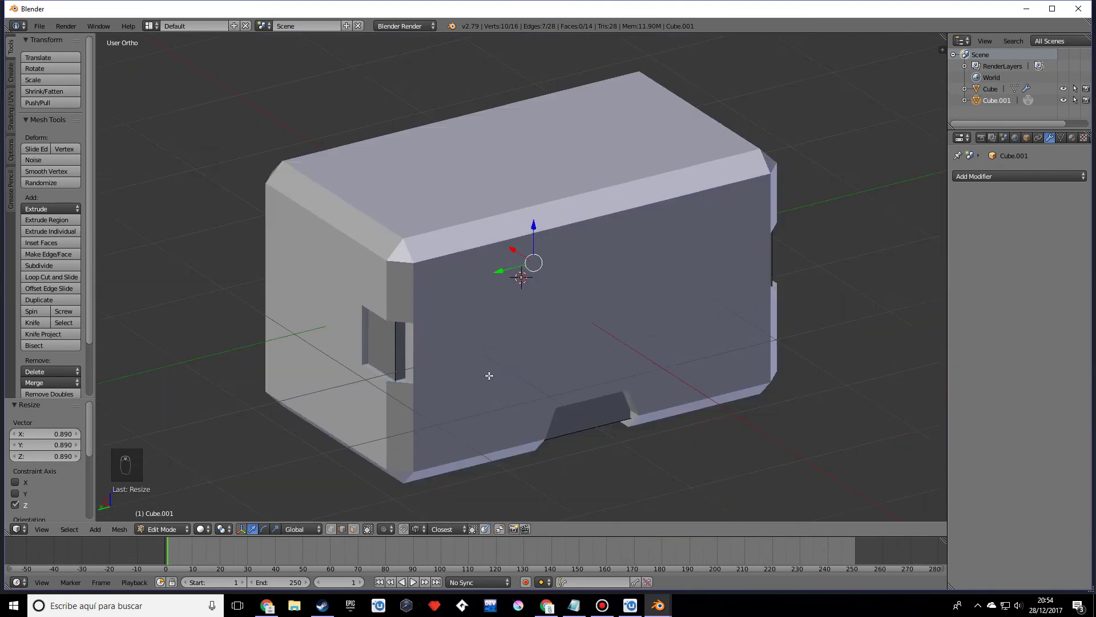
key(Tab)
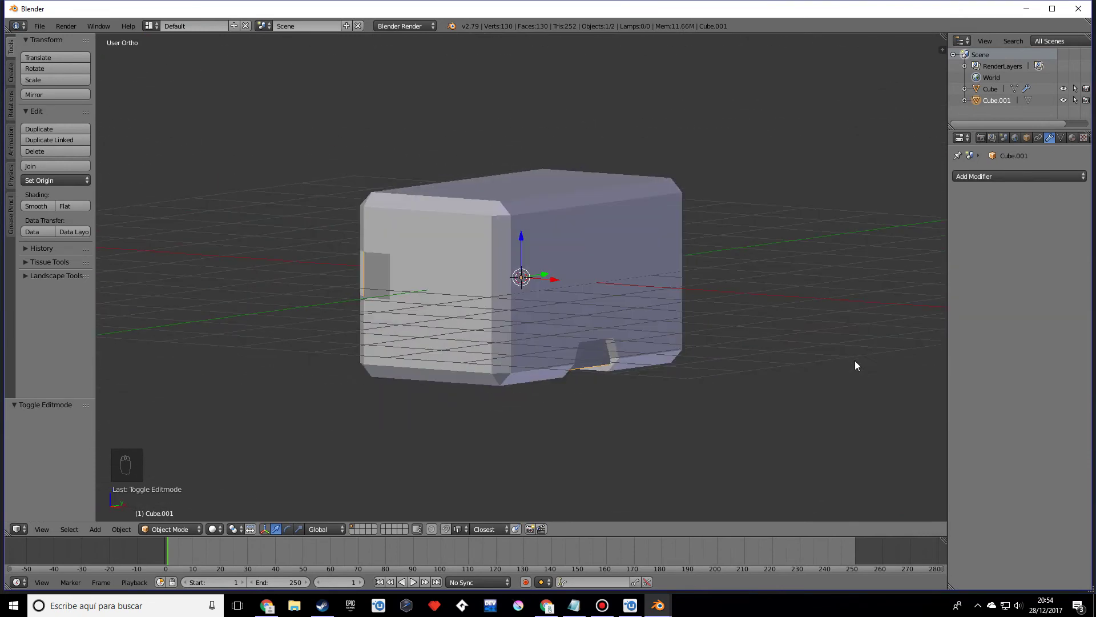
- Snap the 3D cursor to a selected vertex on the robot body via Cursor to Selected
drag(735, 381, 591, 352)
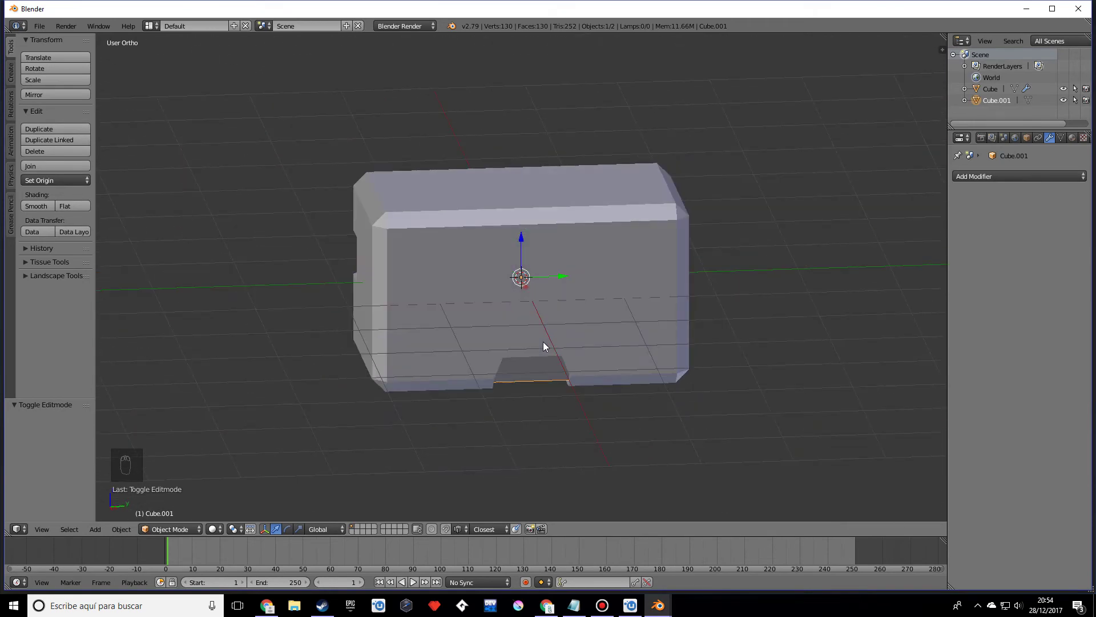
key(Tab)
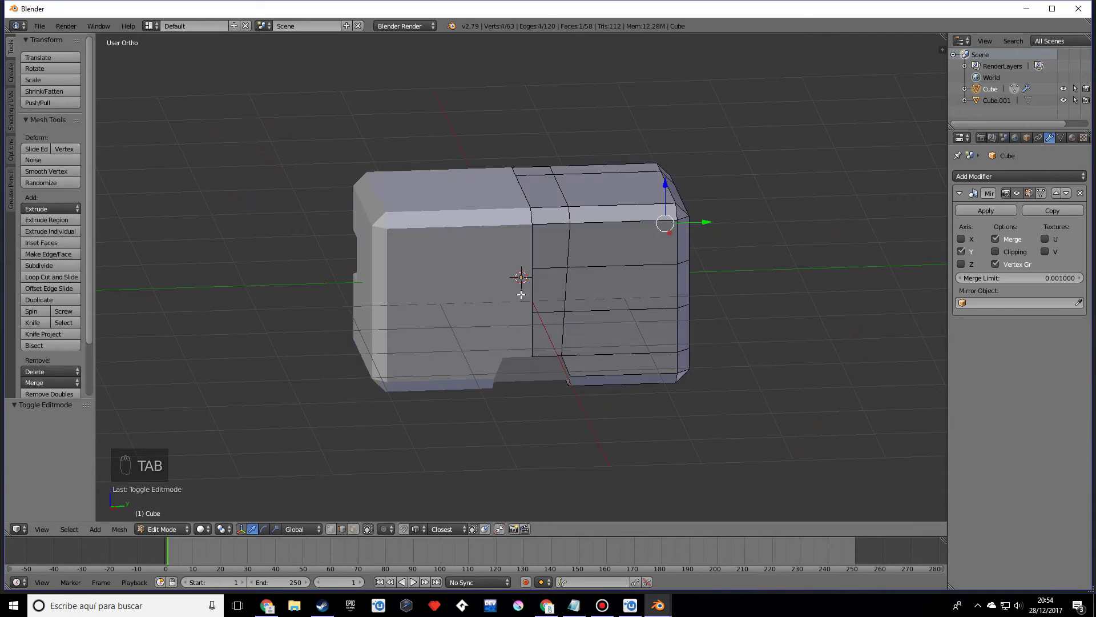
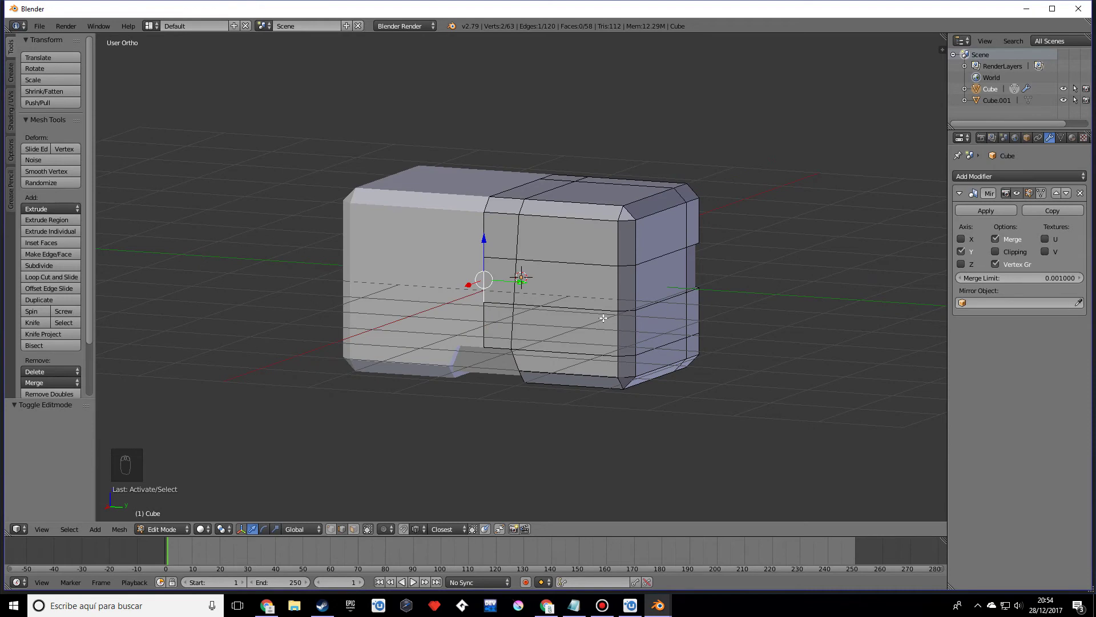
key(shift+s)
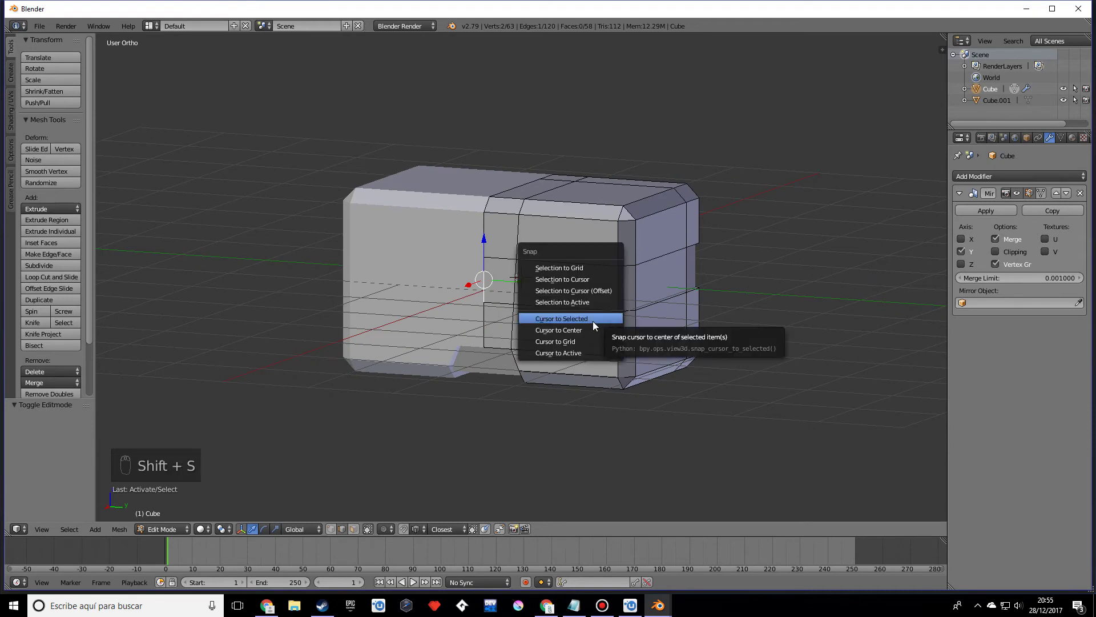
key(Tab)
drag(582, 320, 606, 312)
key(shift+a)
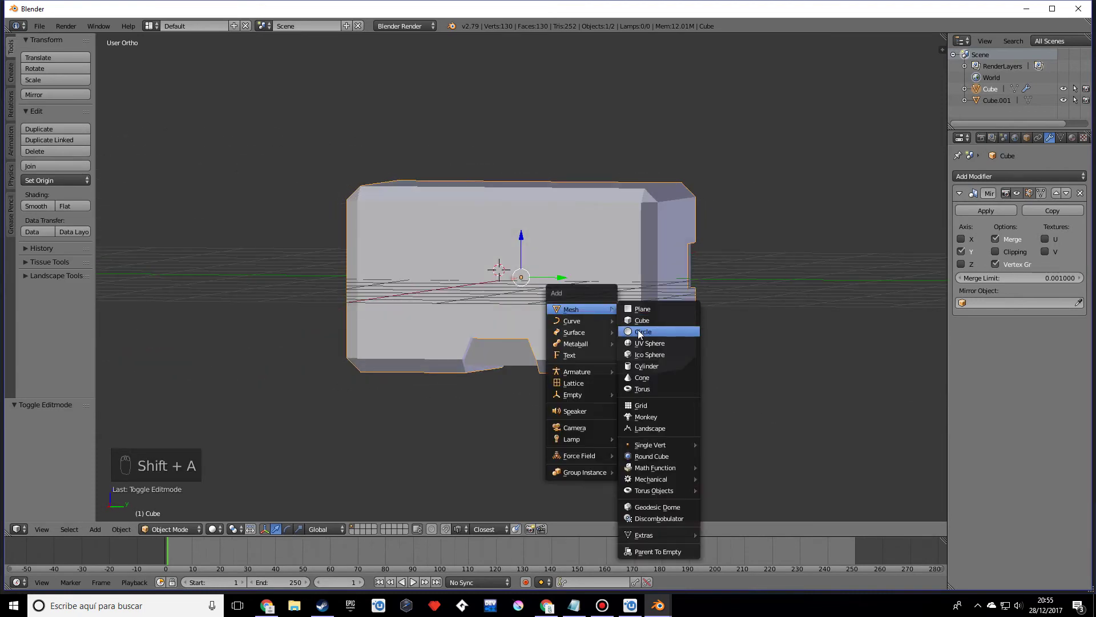
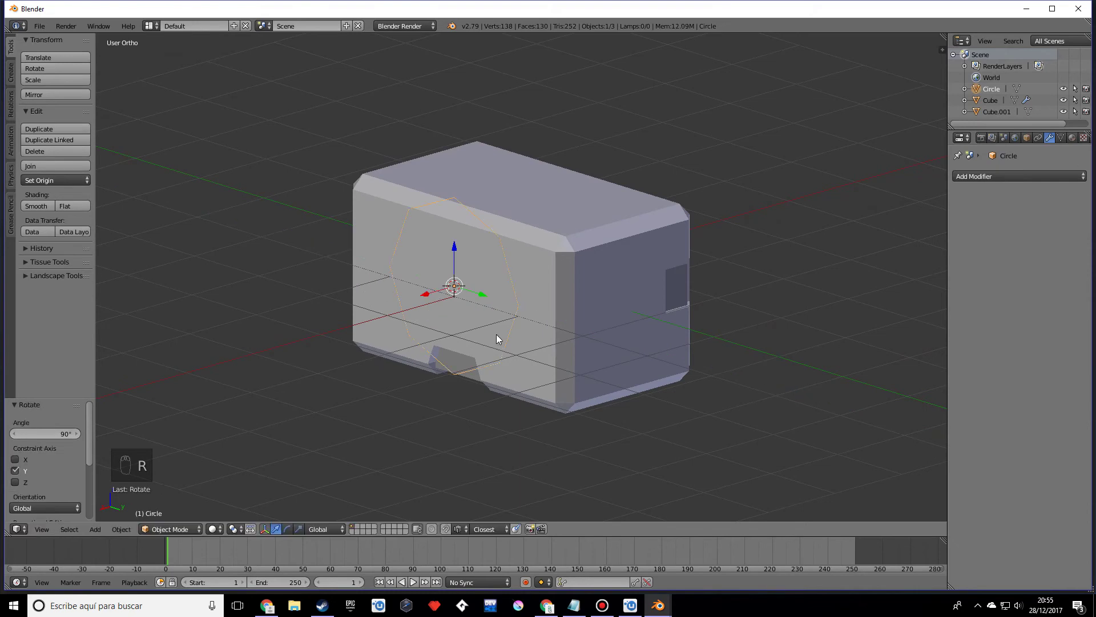
- Add an 8-vertex circle rotated 90° on Y and shrink it to lens size on the body's front
key(s)
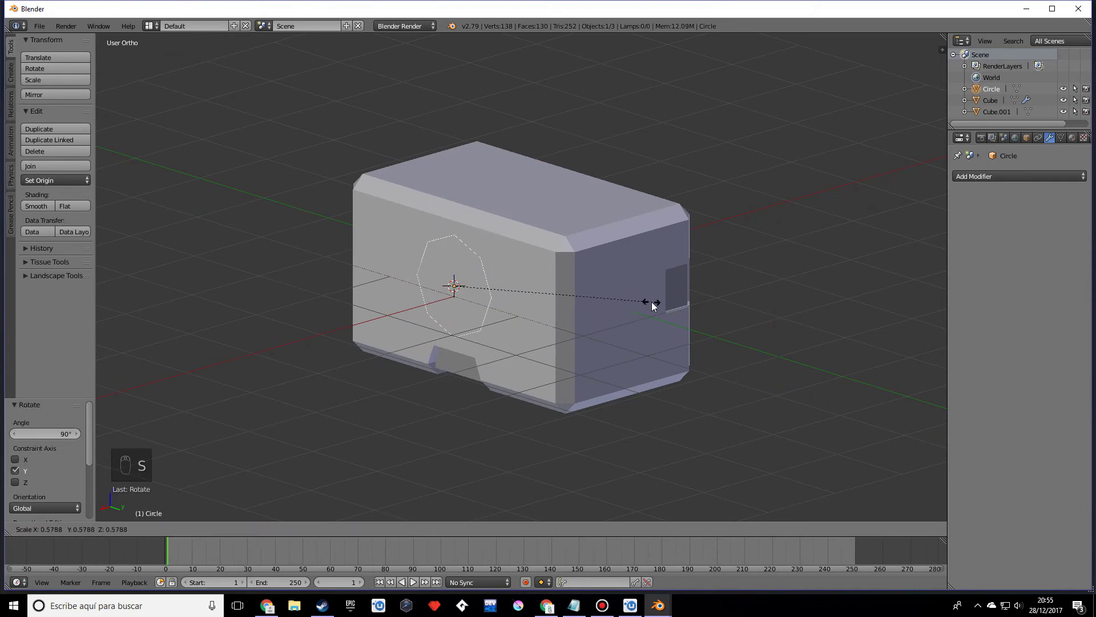
drag(480, 336, 512, 328)
middle_click(511, 328)
key(Tab)
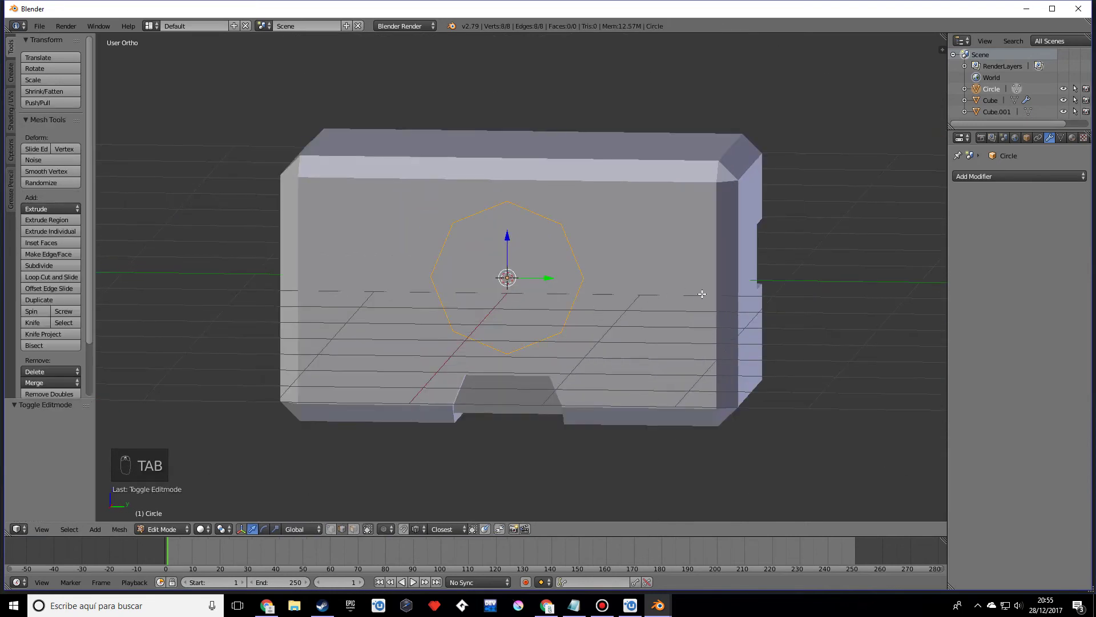
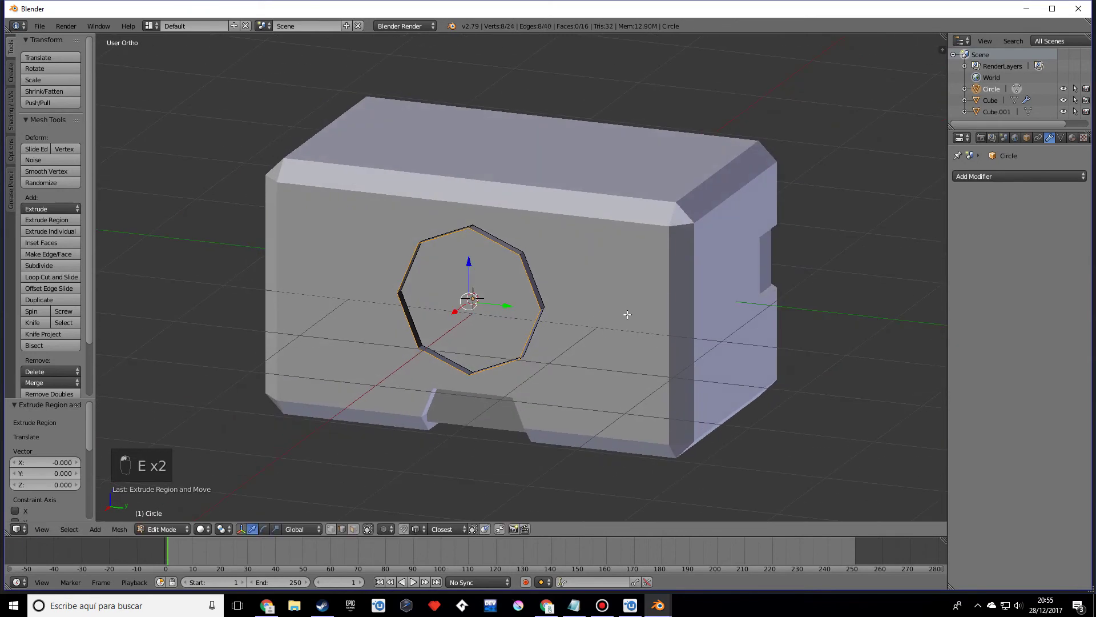
- Extrude and widen the octagon into a thick rim, fill its face and inset it into inner rings
key(s)
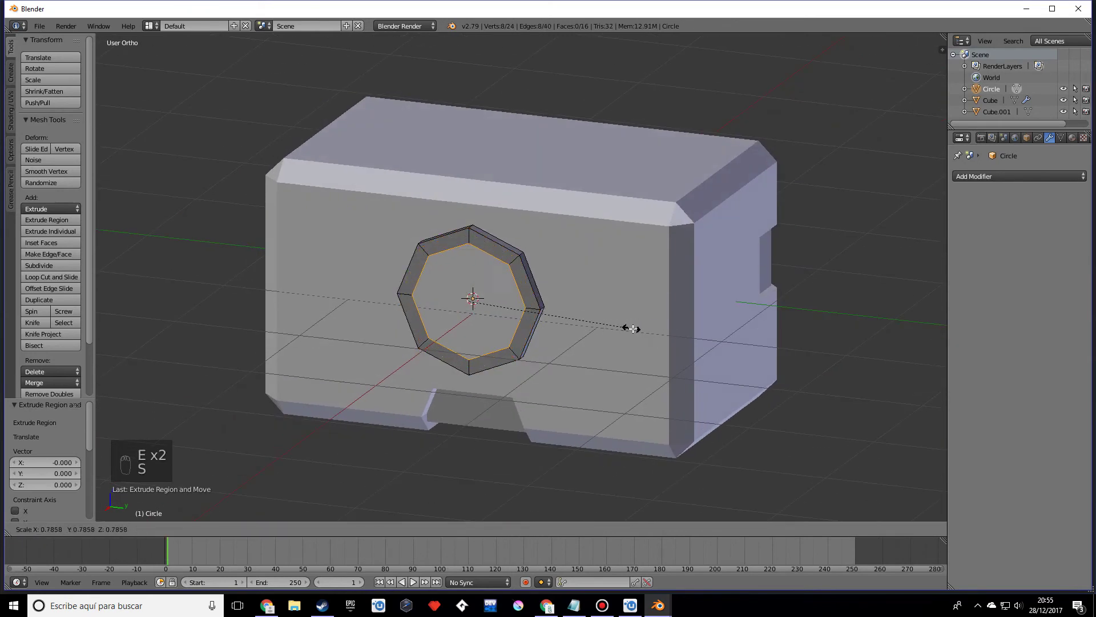
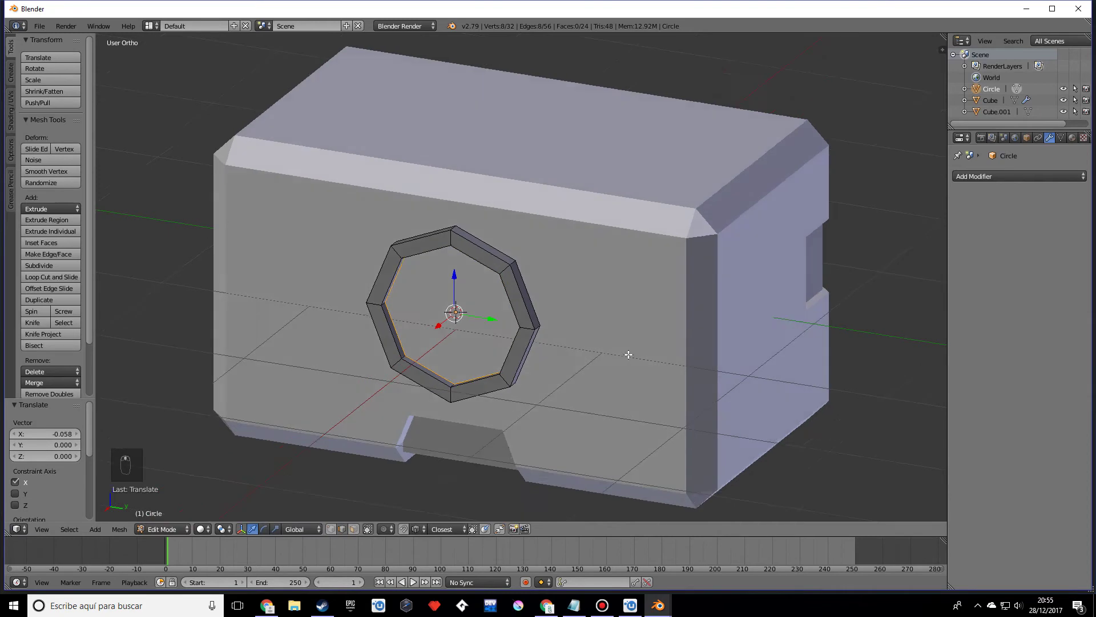
key(f)
key(i)
key(i)
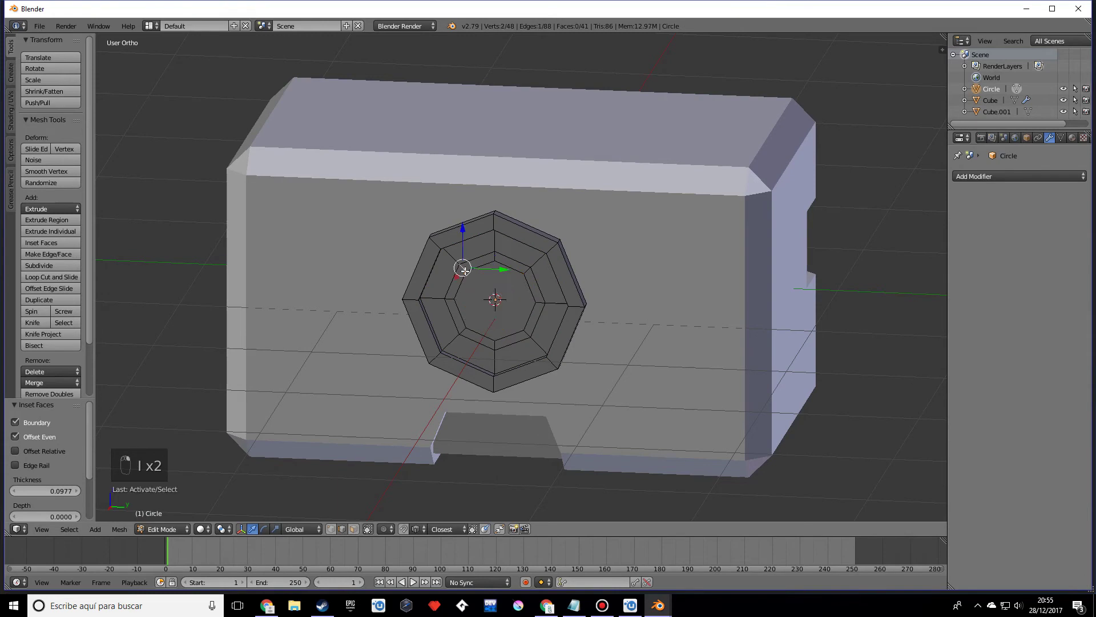
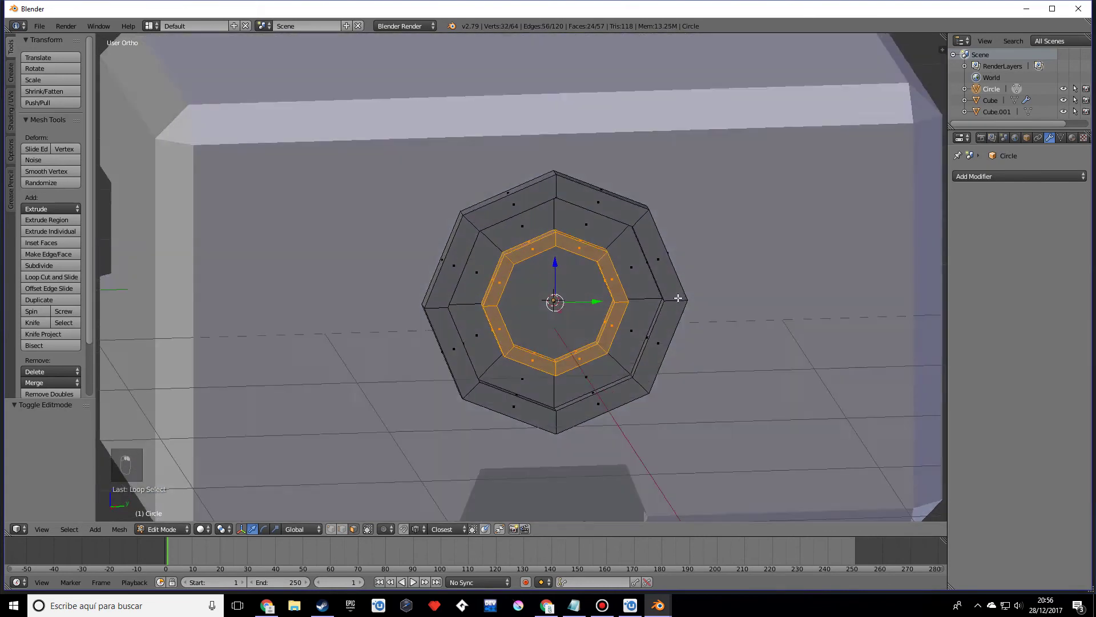
- Scale the lens's inner ring of faces down to about 0.87
key(s)
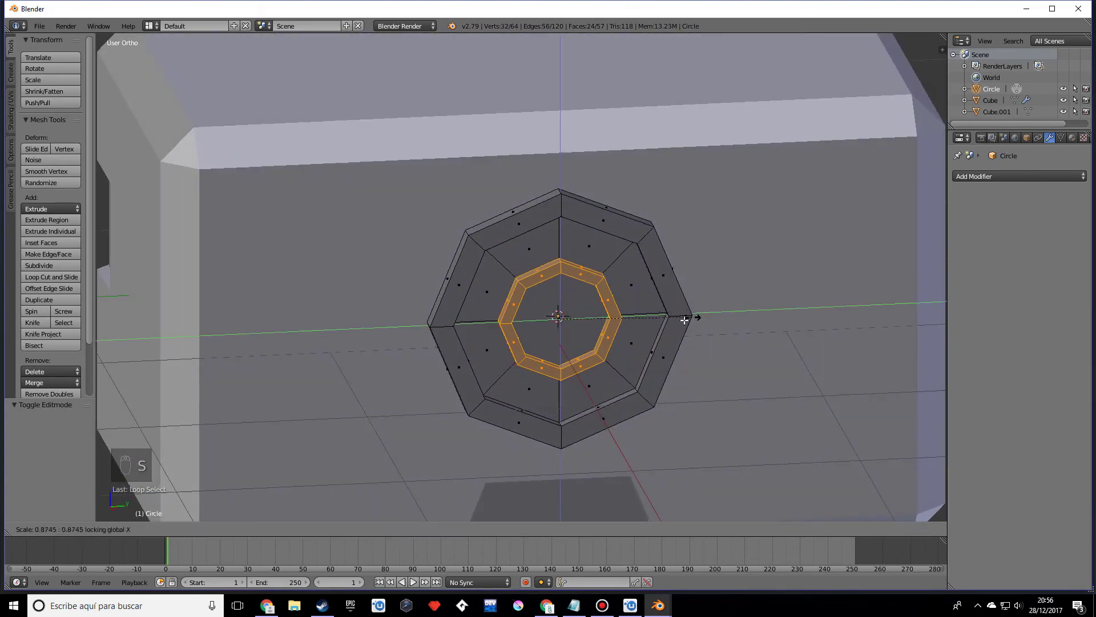
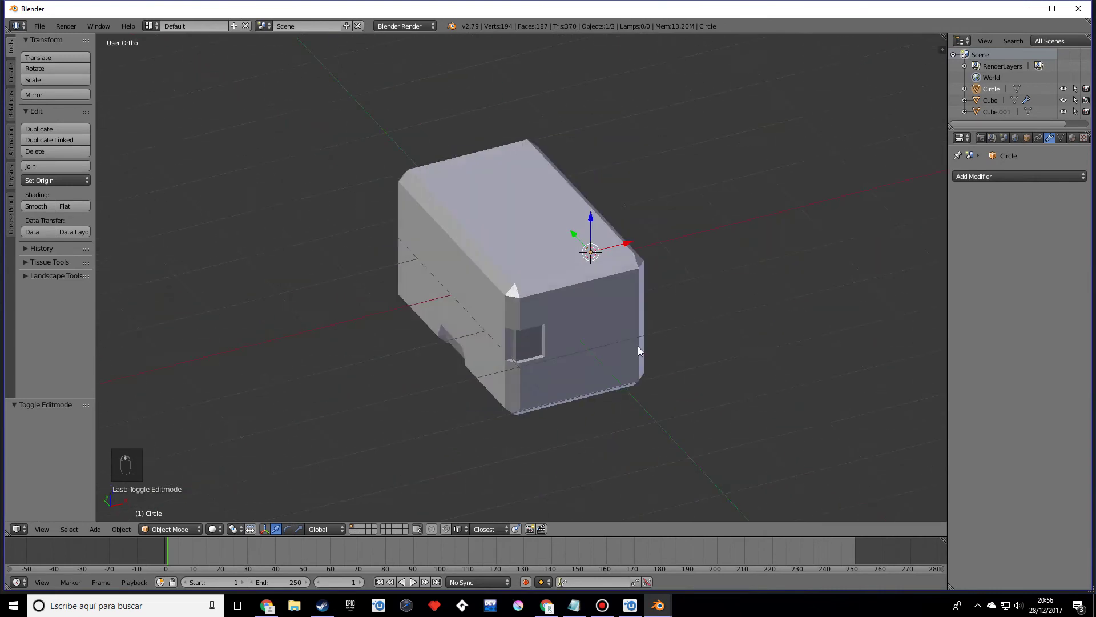
- Scale the octagonal lens object up to about 1.15 times its size on the body front
drag(544, 345, 521, 332)
drag(521, 332, 546, 331)
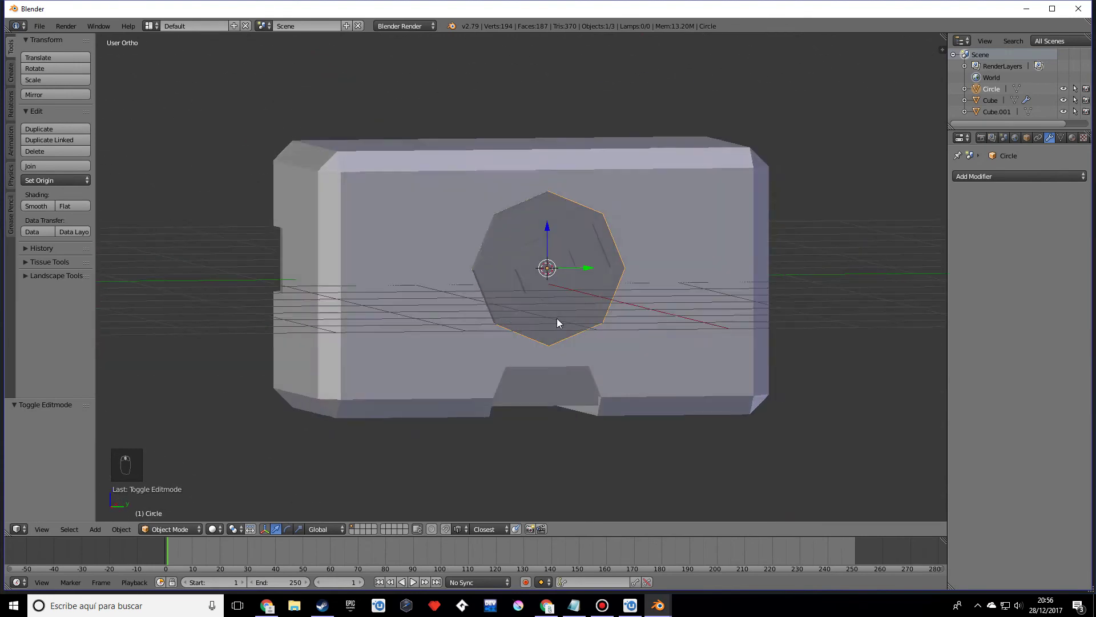
key(s)
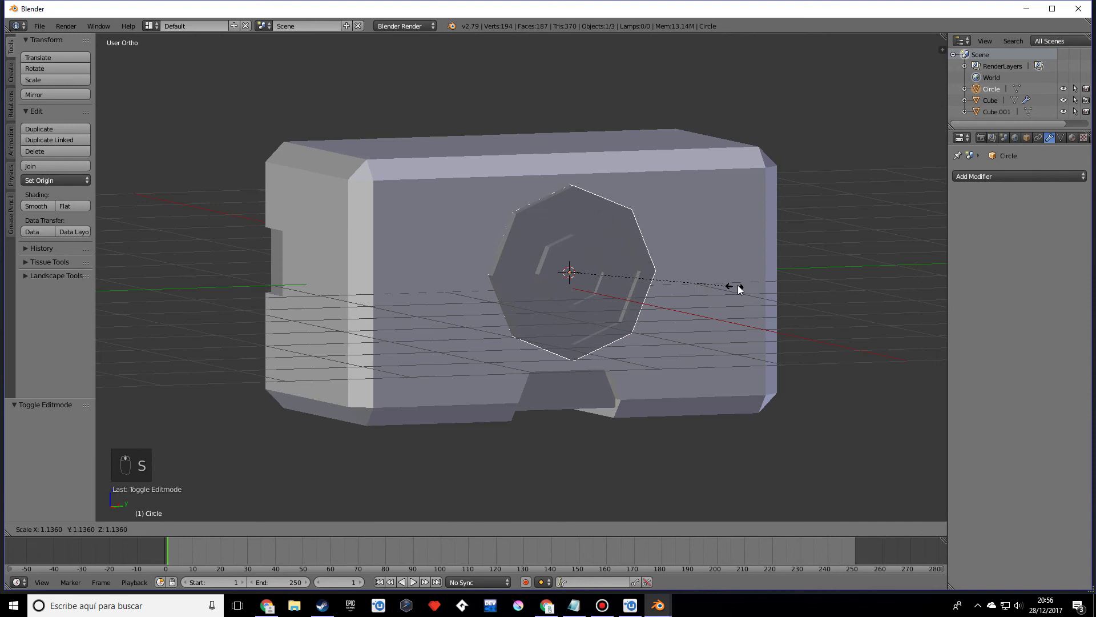
drag(715, 317, 713, 310)
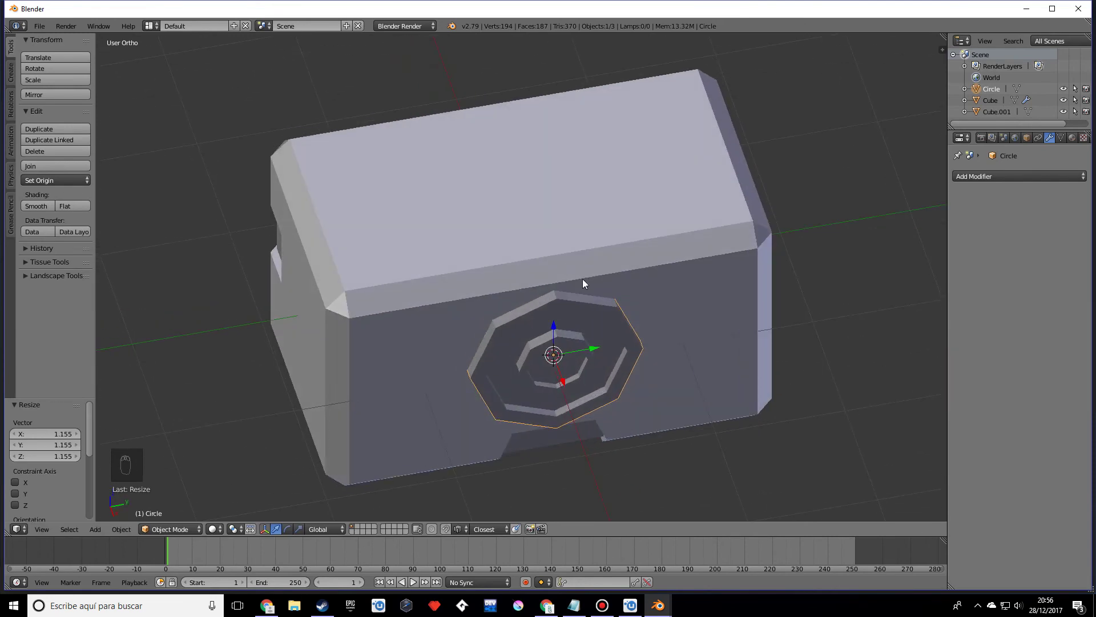
drag(575, 261, 458, 355)
drag(528, 341, 343, 252)
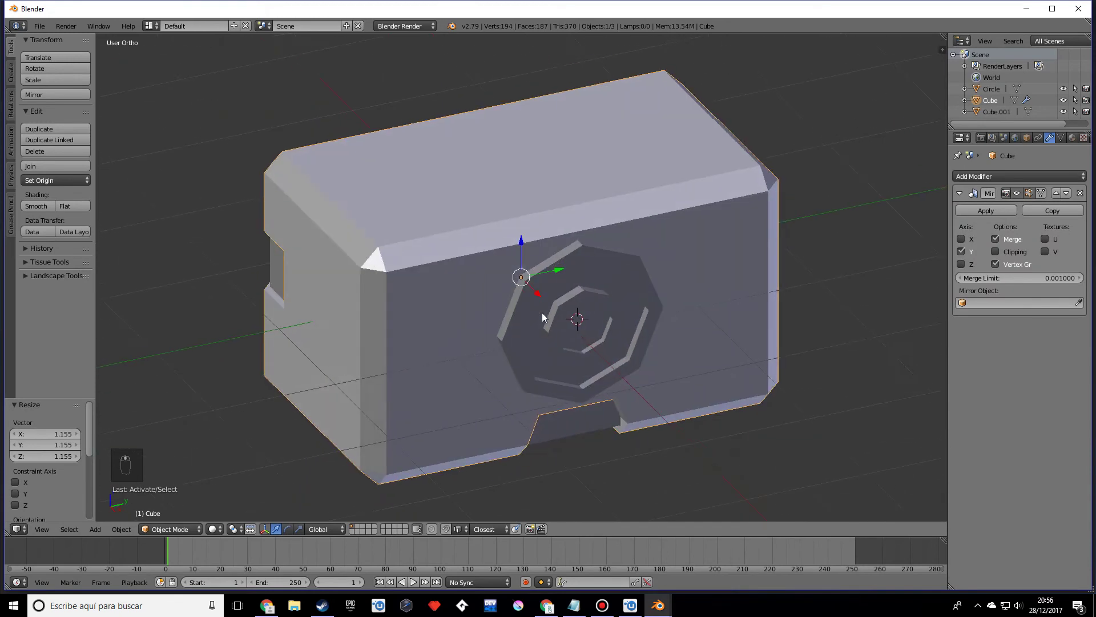
- Duplicate the top edge loop of the body and separate it as new object Cube.002
key(Tab)
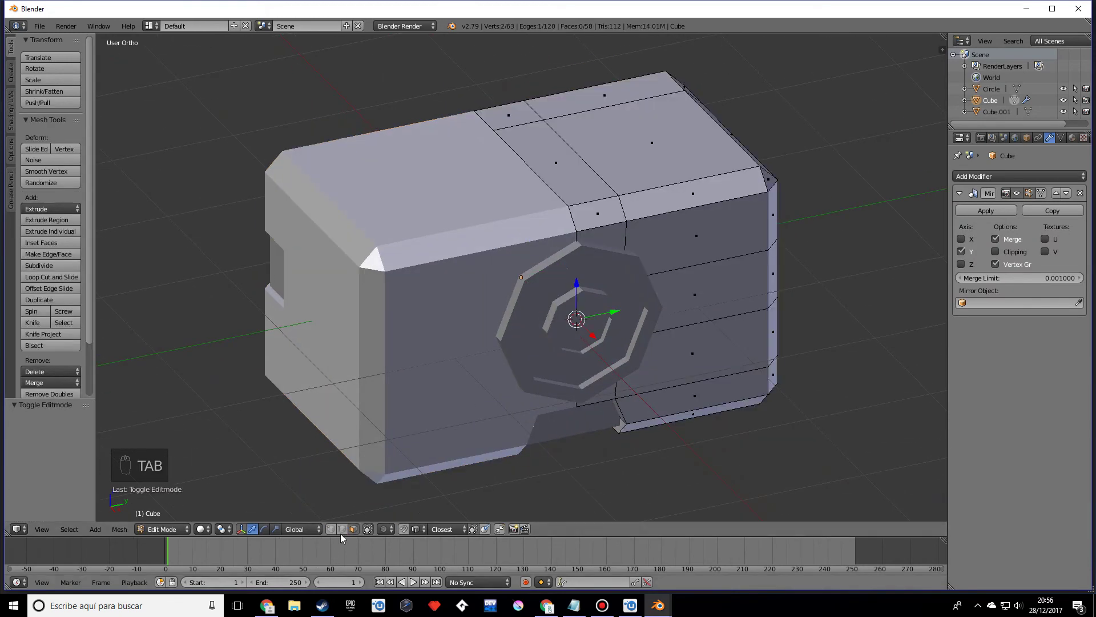
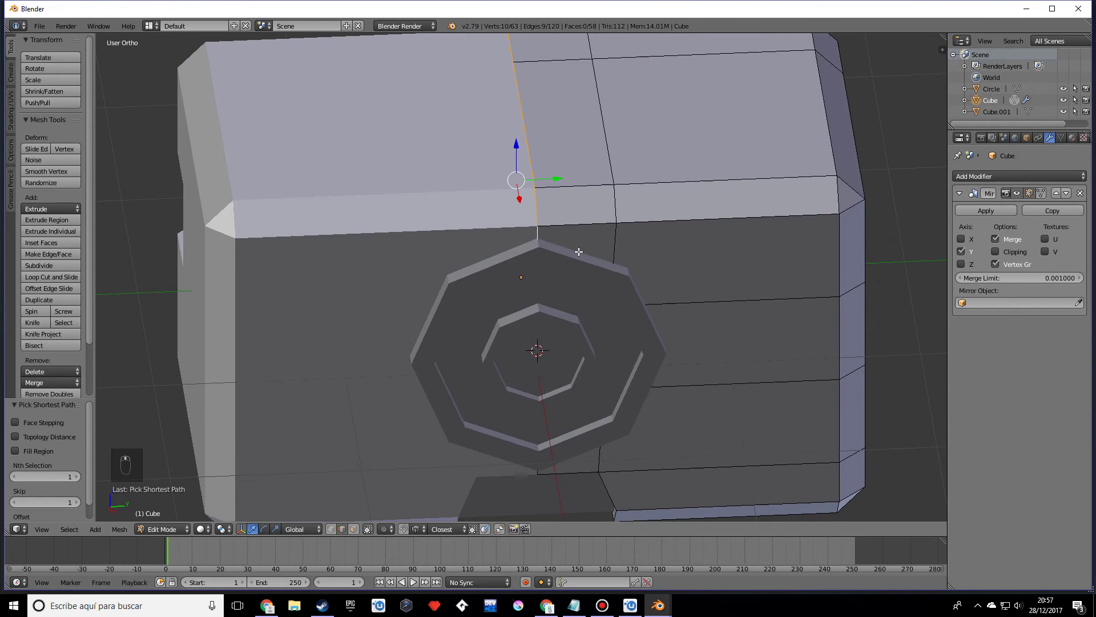
key(shift+d)
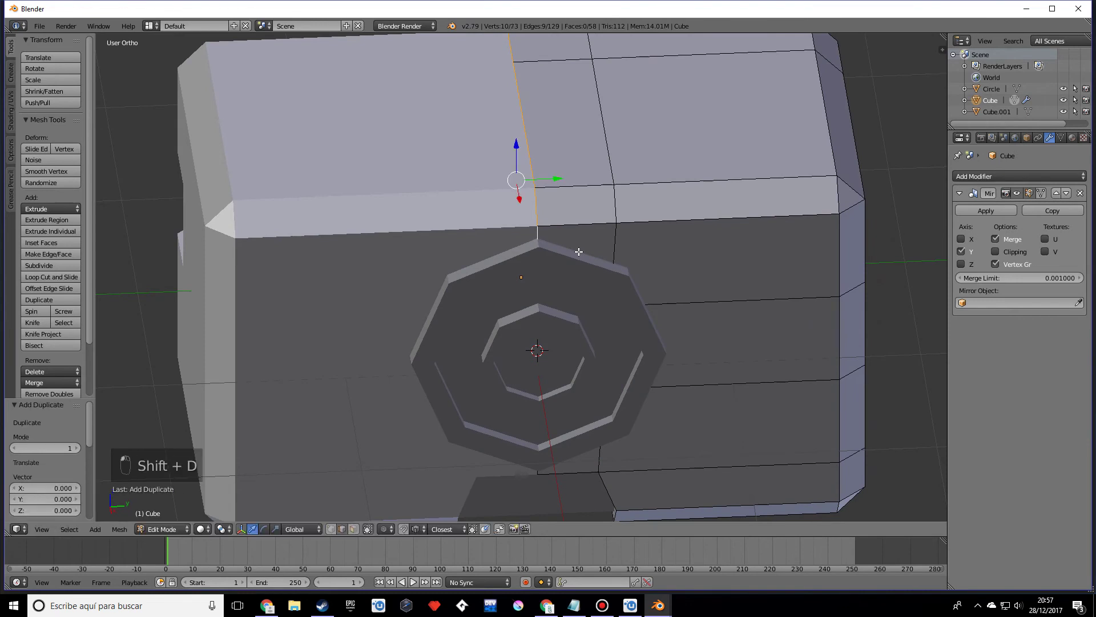
key(p)
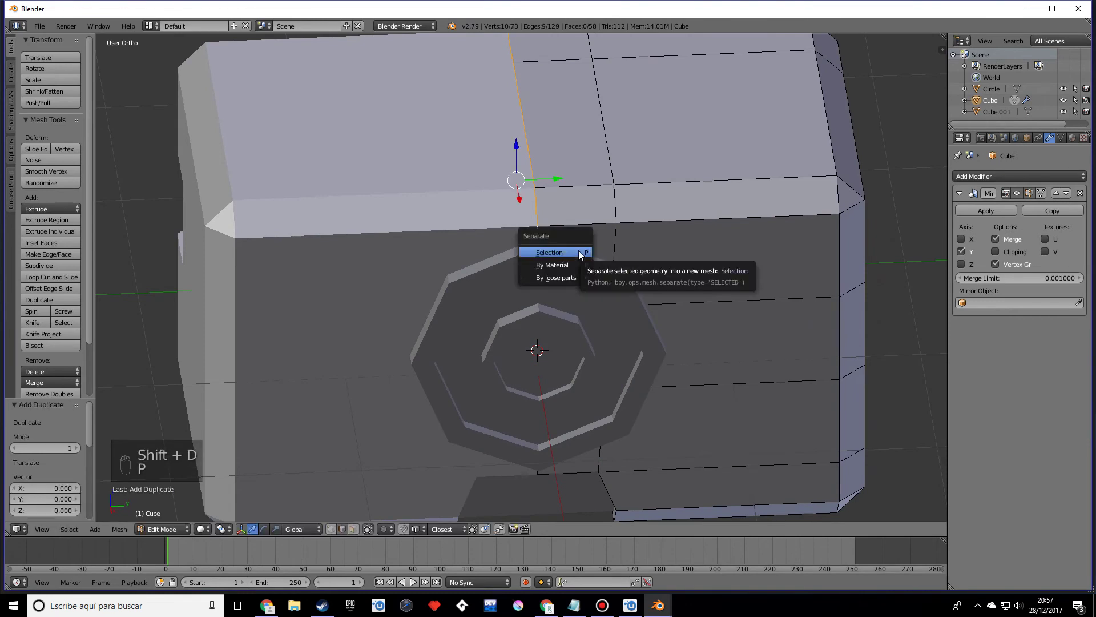
key(Tab)
drag(625, 282, 595, 281)
key(Tab)
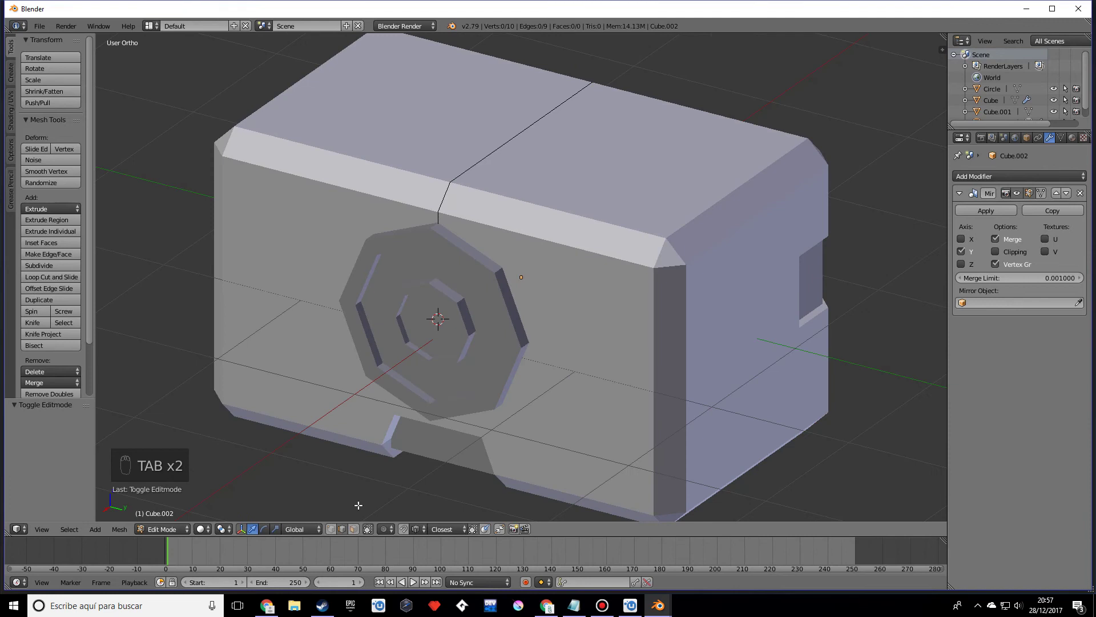
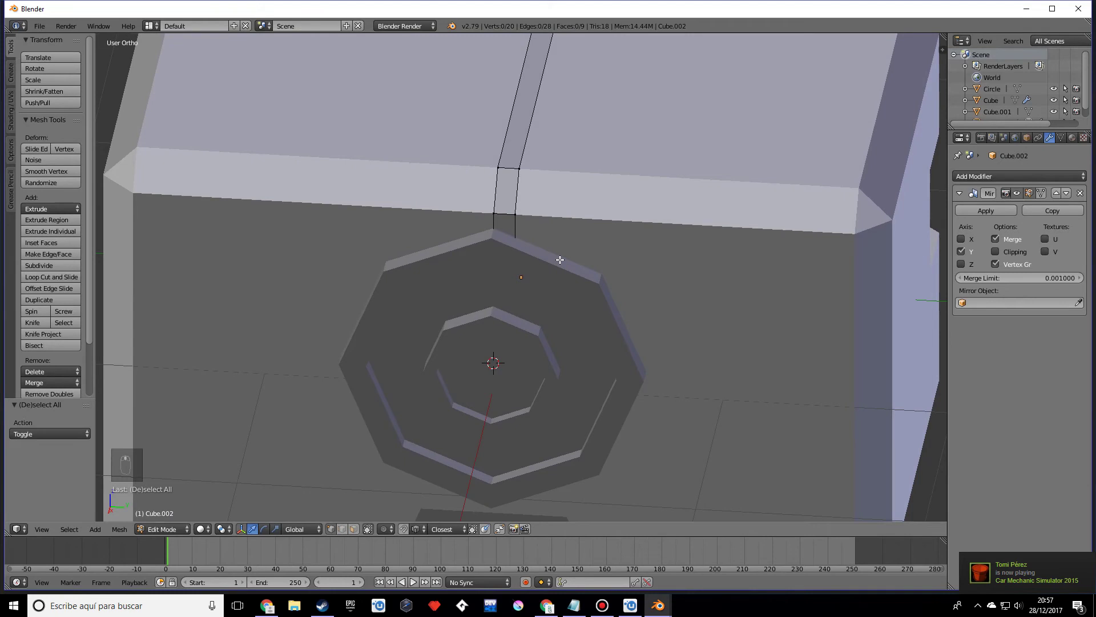
- Slide the strip's edges and scale it about 1.04 times into a narrow top band
key(ctrl+r)
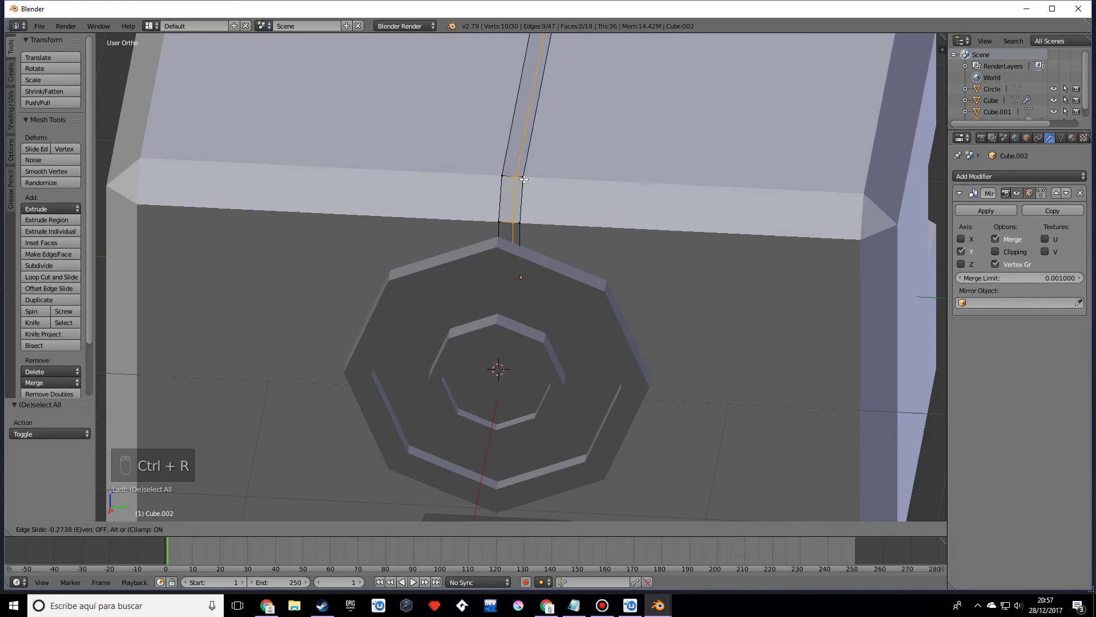
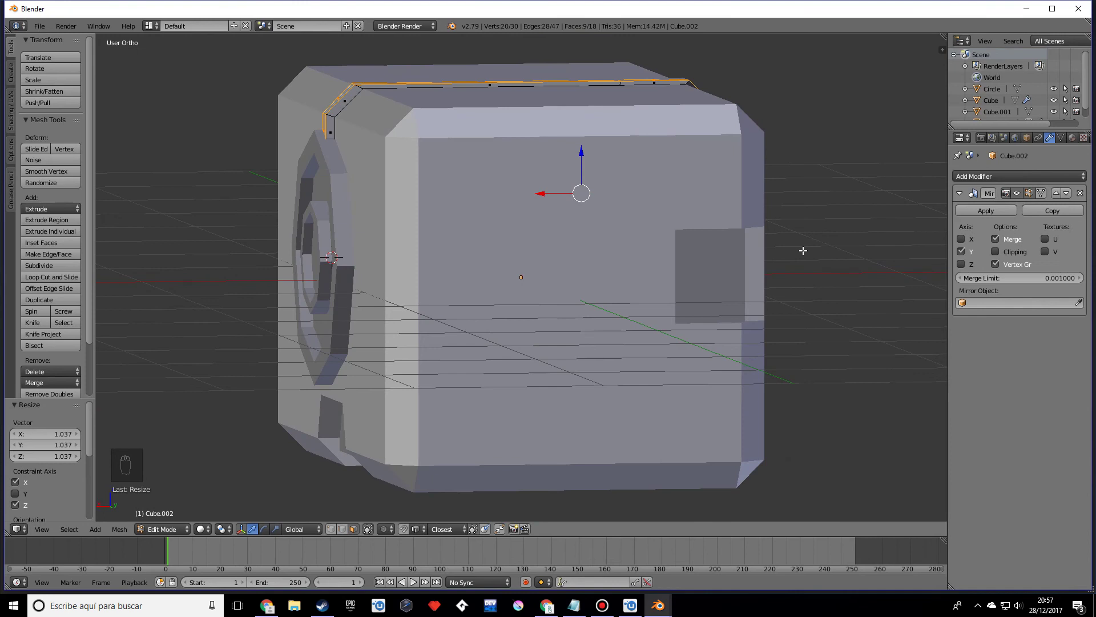
key(s)
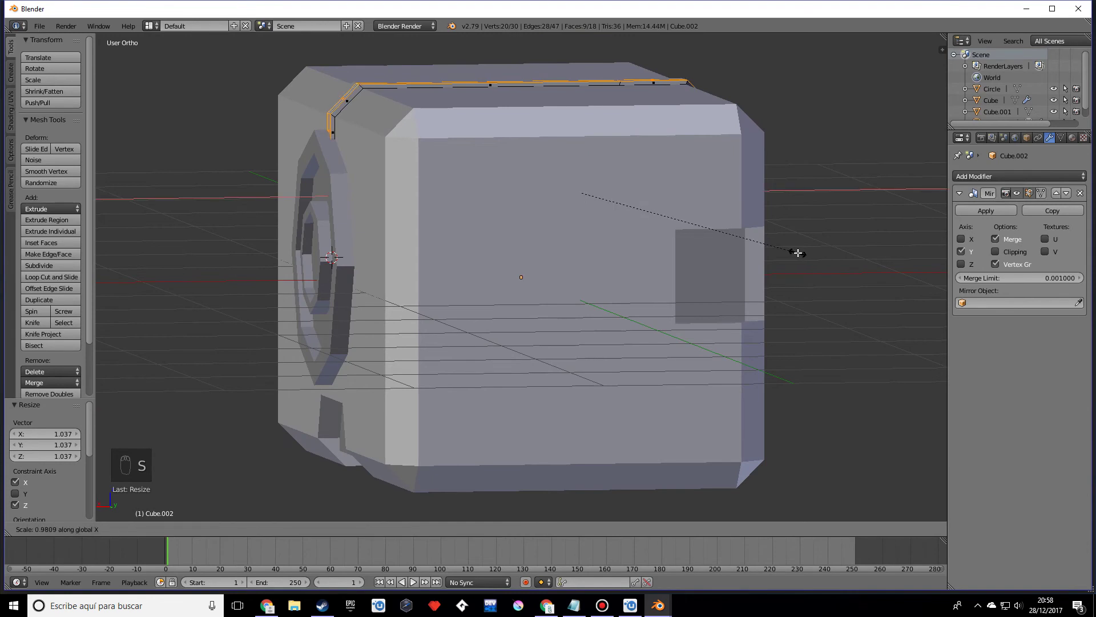
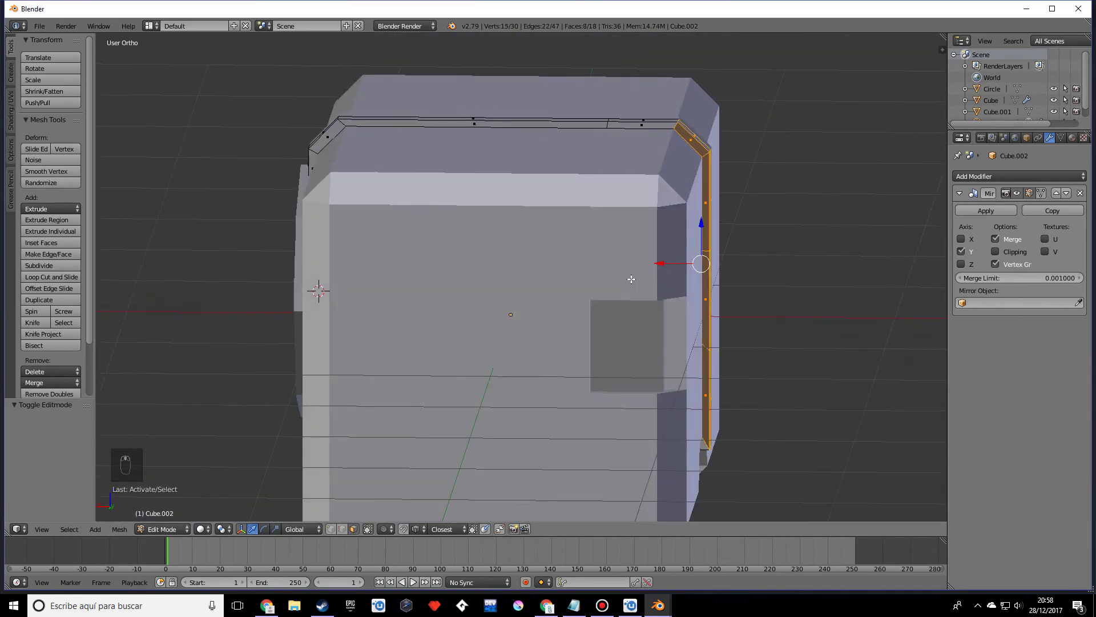
- Pull the trim's side edges down the body and return to Object Mode
key(ctrl+n)
key(Tab)
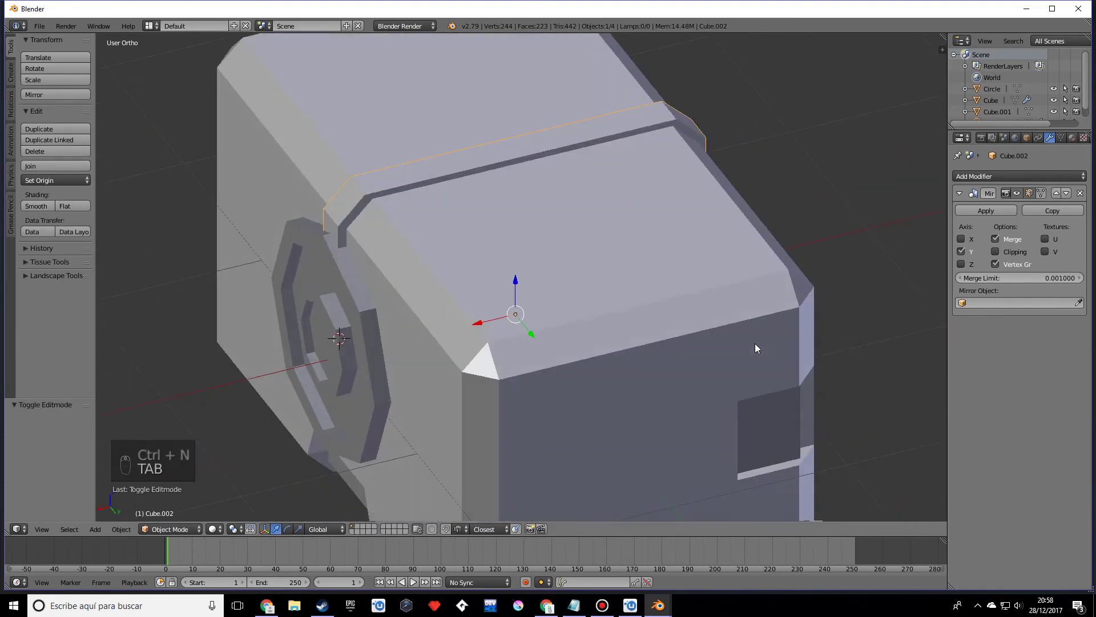
drag(629, 289, 673, 347)
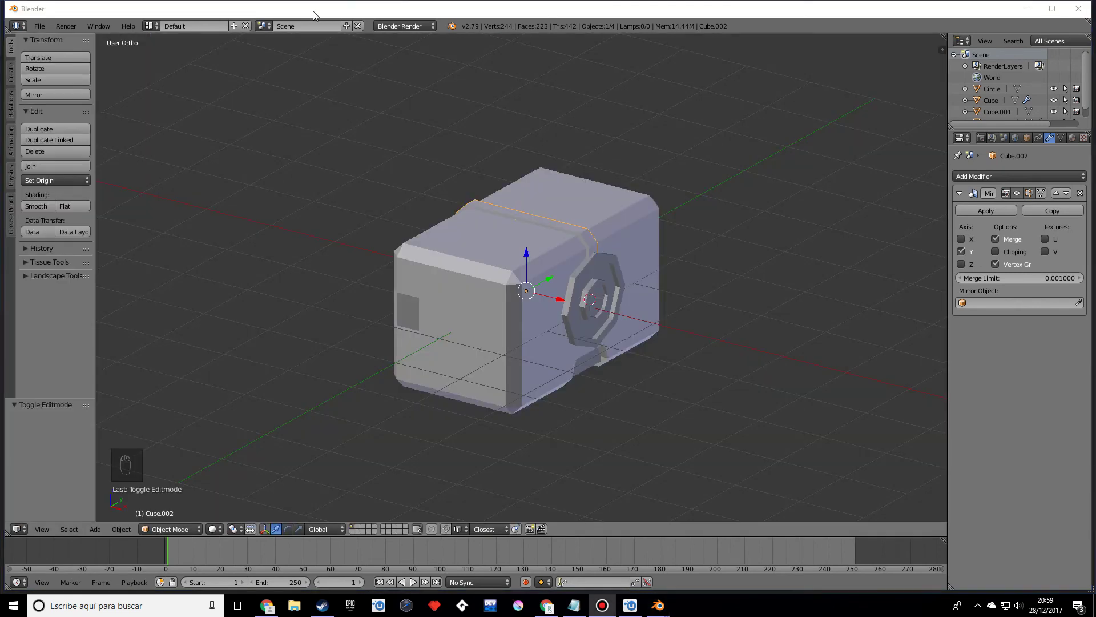
drag(507, 321, 564, 315)
key(shift+s)
key(shift+c)
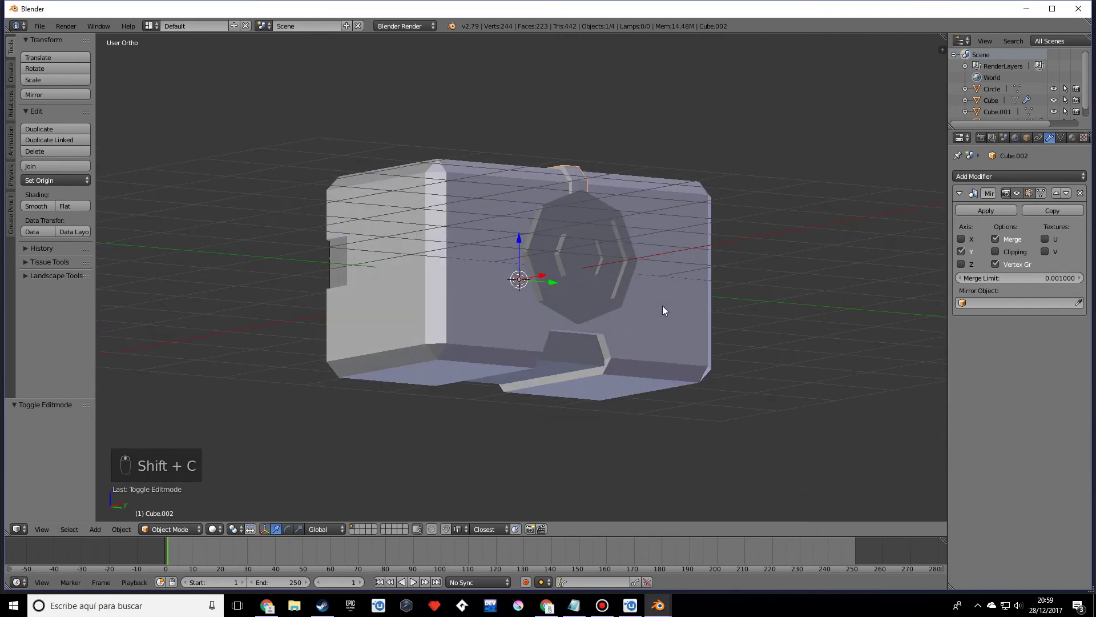
- Add a cube, flatten it vertically and position it just below the body
key(shift+a)
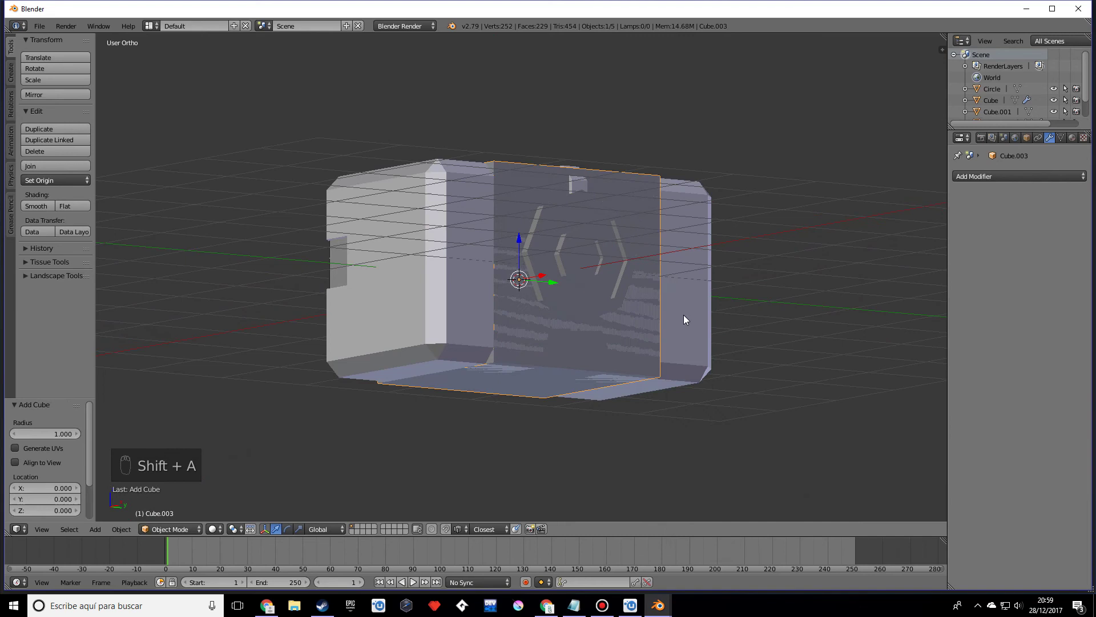
drag(533, 255, 547, 395)
drag(547, 394, 765, 326)
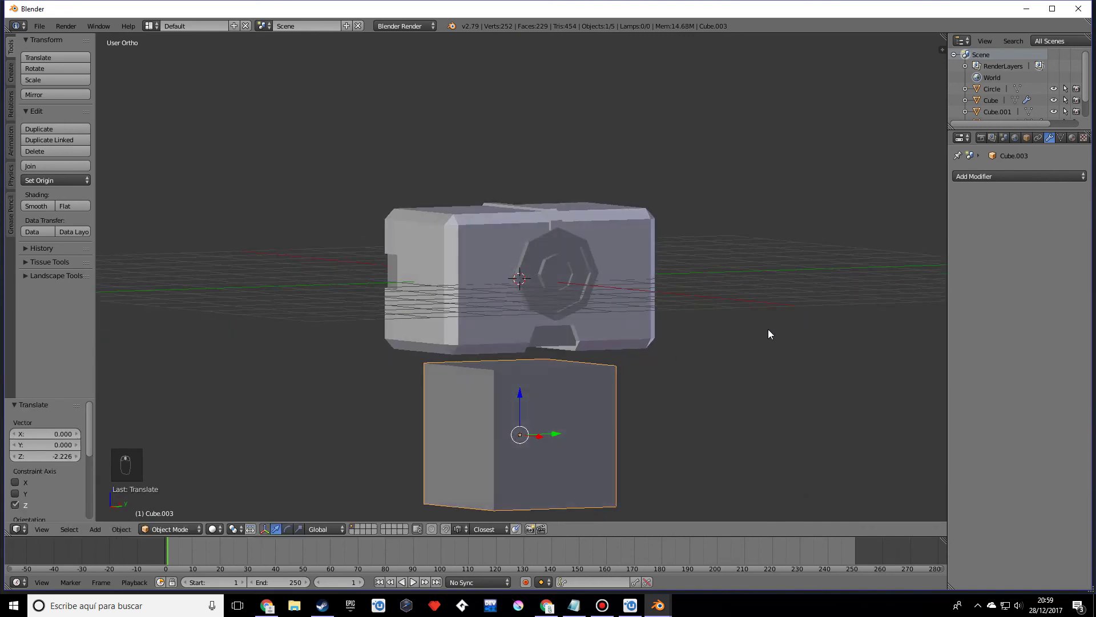
key(s)
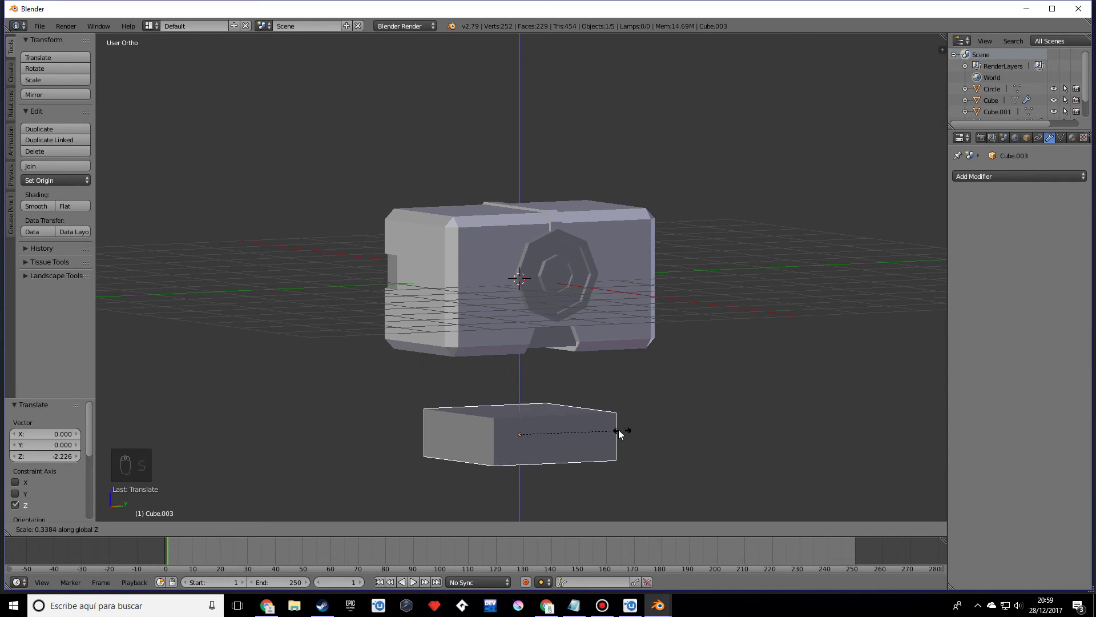
click(734, 405)
drag(734, 422, 632, 390)
middle_click(611, 407)
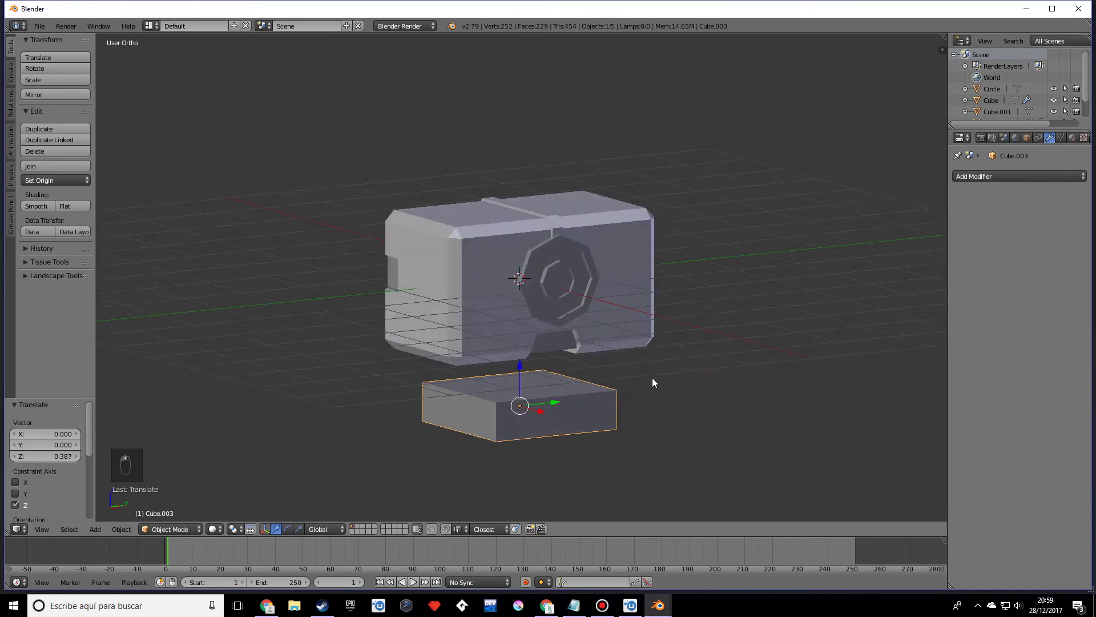
- Narrow the base block, apply its rotation and scale, and enter Edit Mode on it
key(s)
drag(681, 386, 527, 390)
drag(587, 409, 619, 411)
key(Tab)
key(Tab)
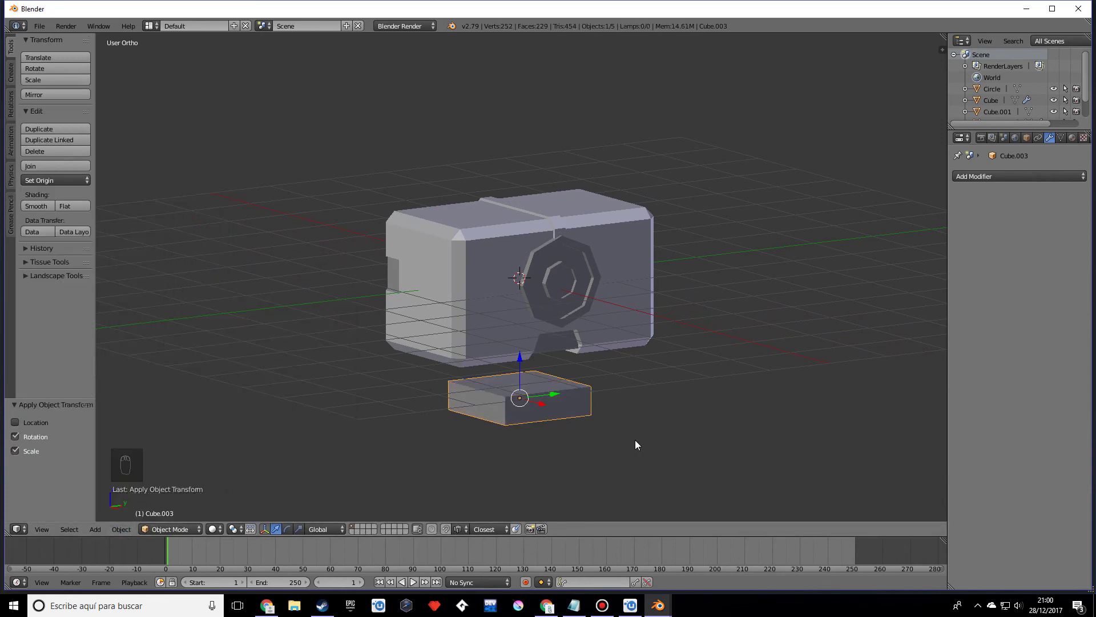
drag(529, 450, 466, 330)
drag(466, 330, 610, 352)
middle_click(609, 352)
key(Tab)
- Bevel the base block's edges with about 0.1 offset
key(ctrl+b)
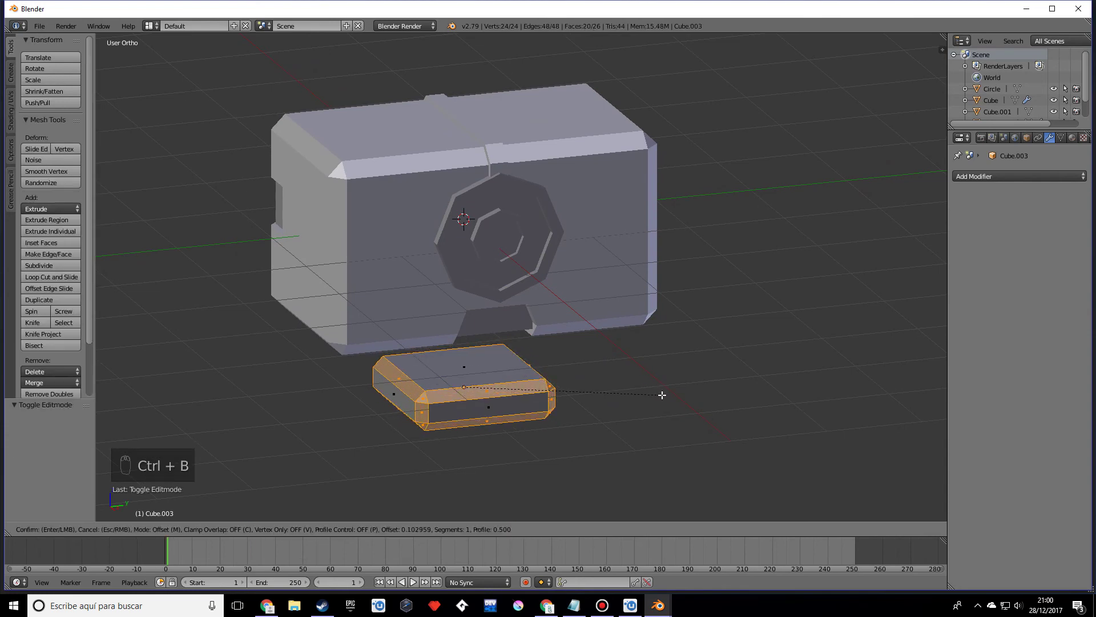
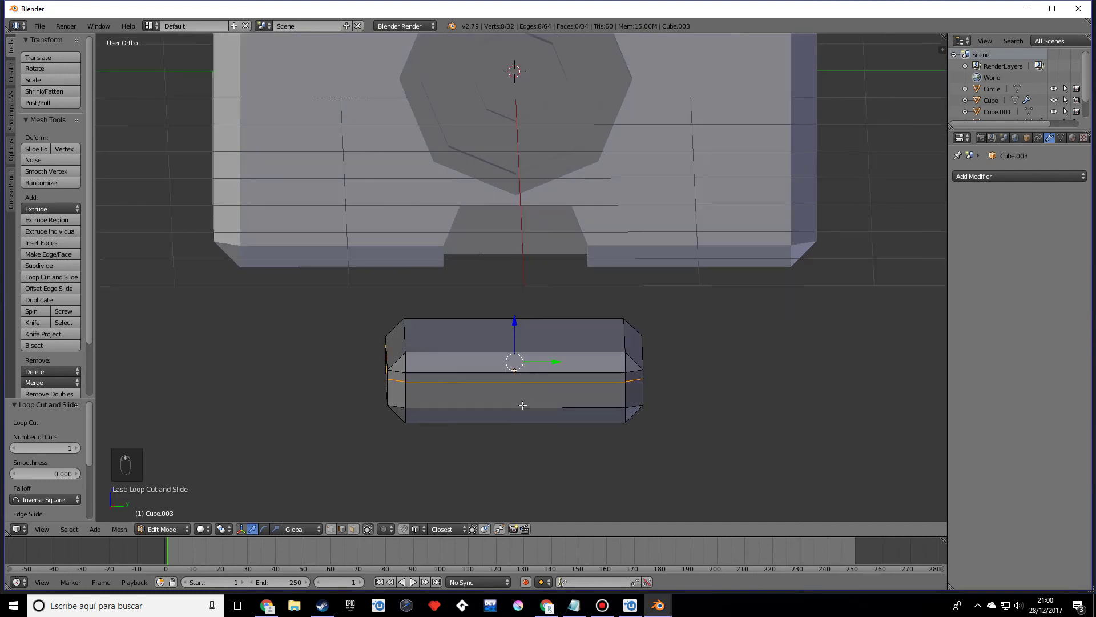
- Loop cut the base block twice, remove the middle front and fill the four notch walls
key(ctrl+r)
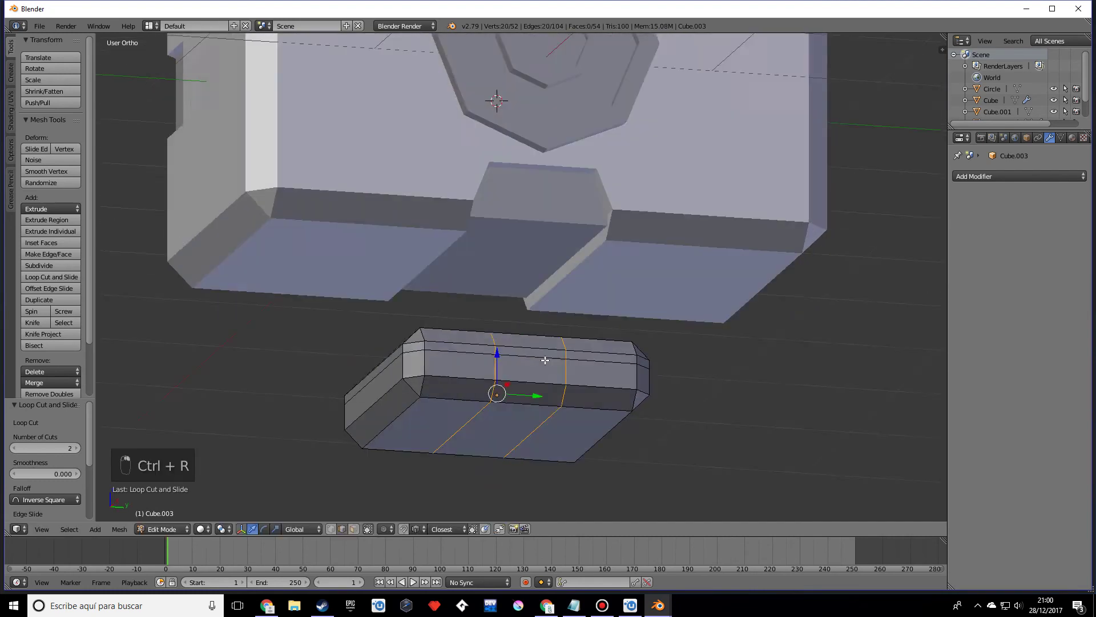
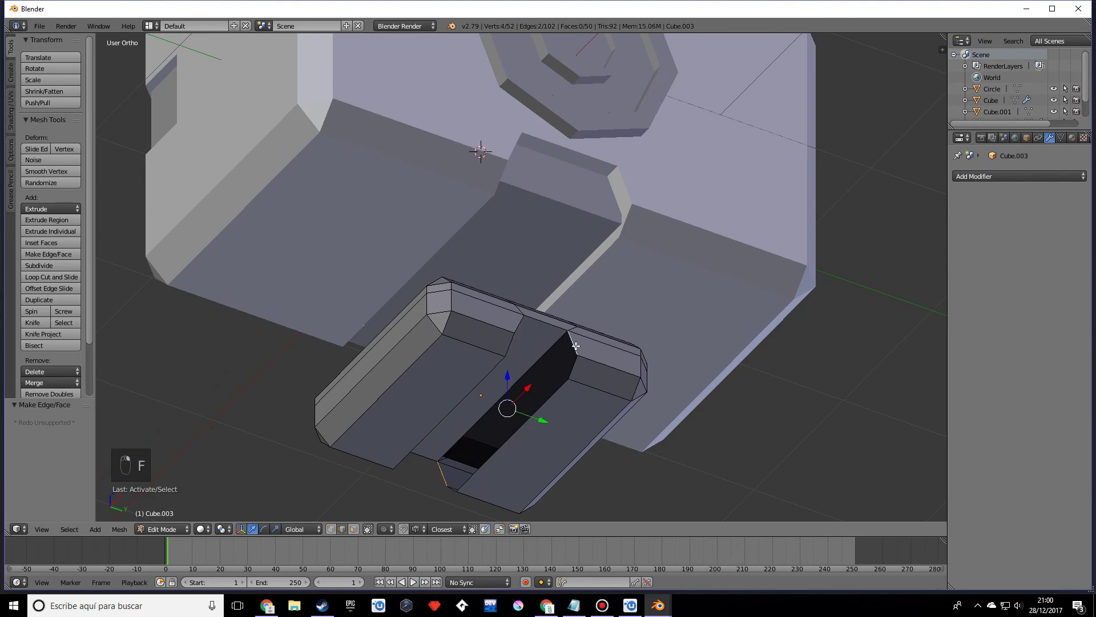
key(f)
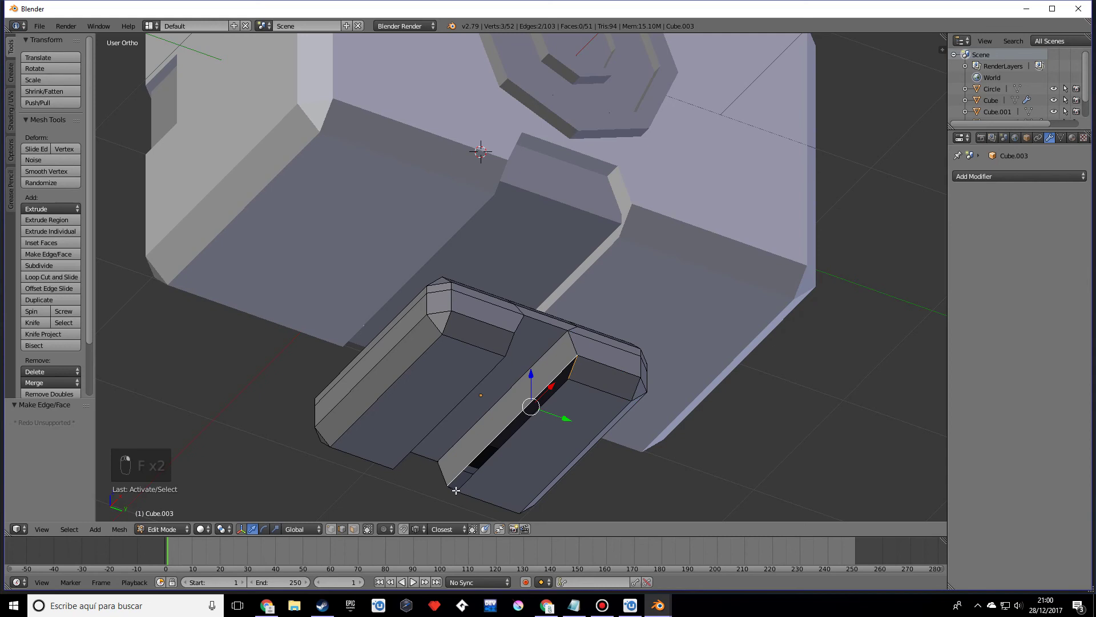
key(f)
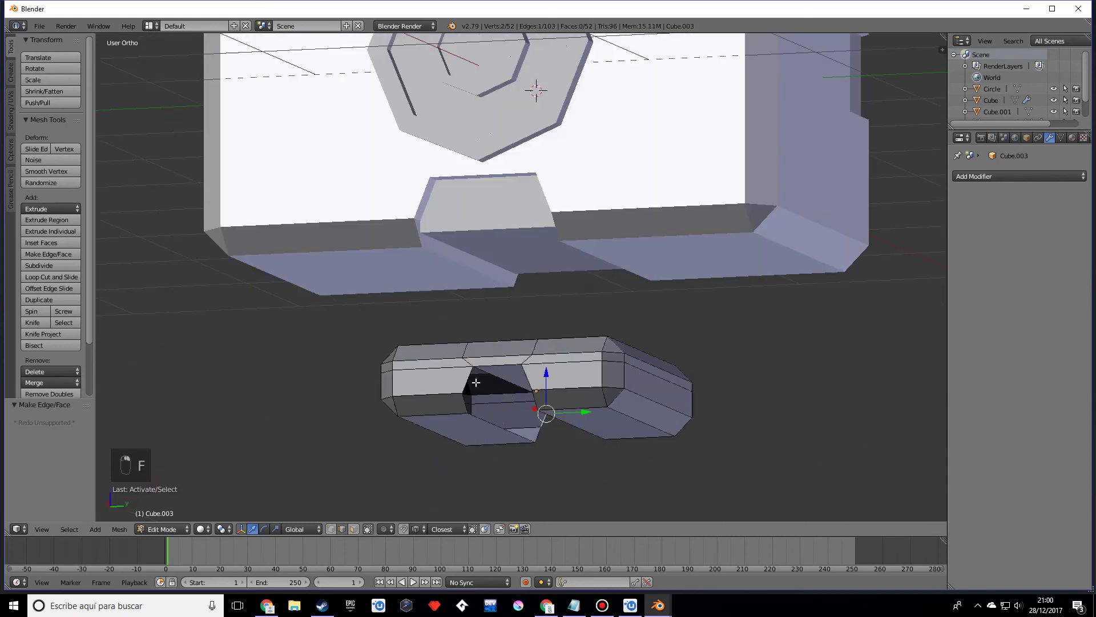
key(f)
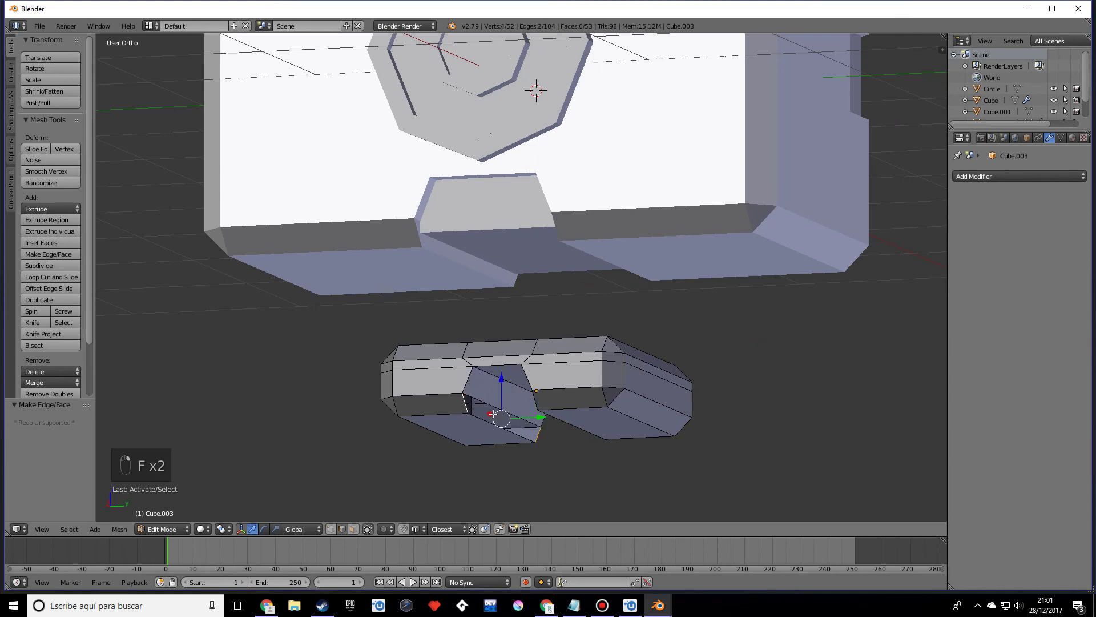
key(f)
key(Tab)
key(Tab)
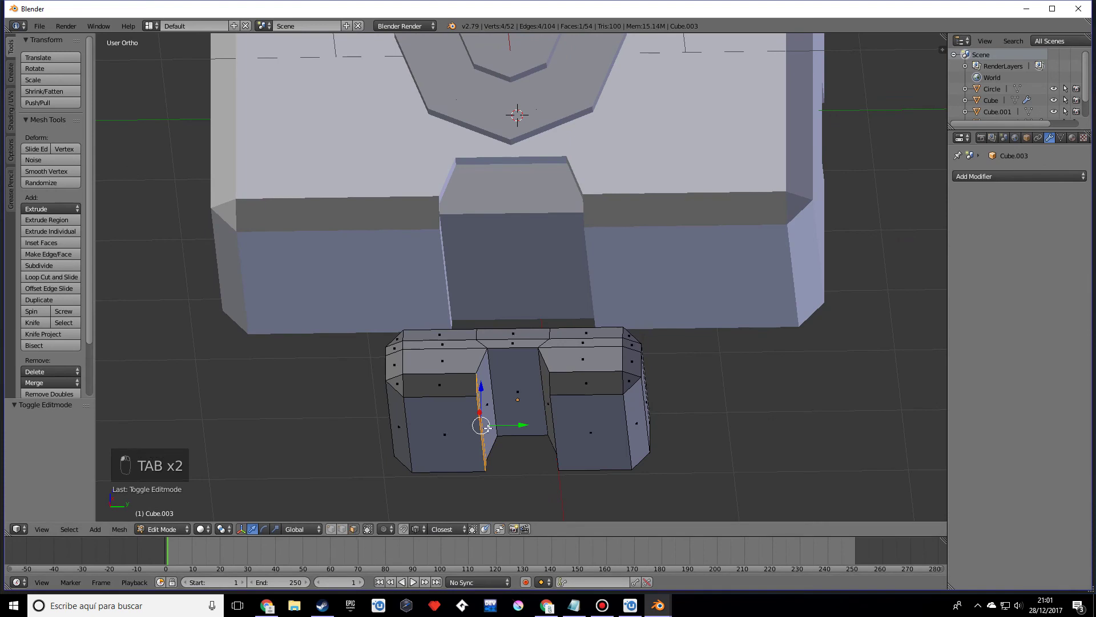
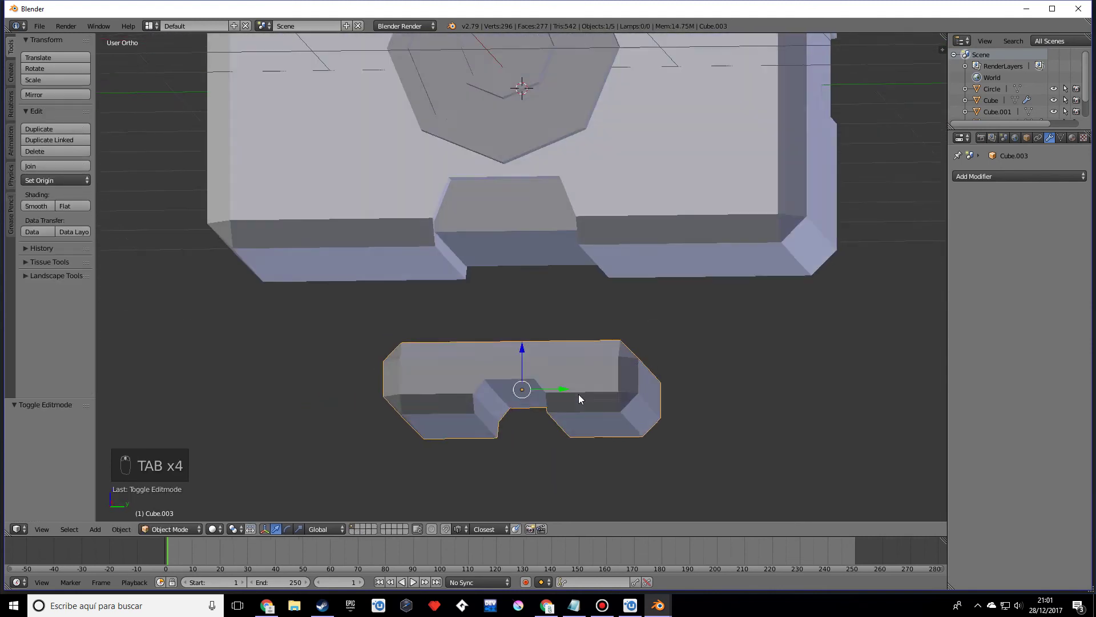
- Add a cube, shrink it and stretch it along X into a wide flat slab
key(shift+a)
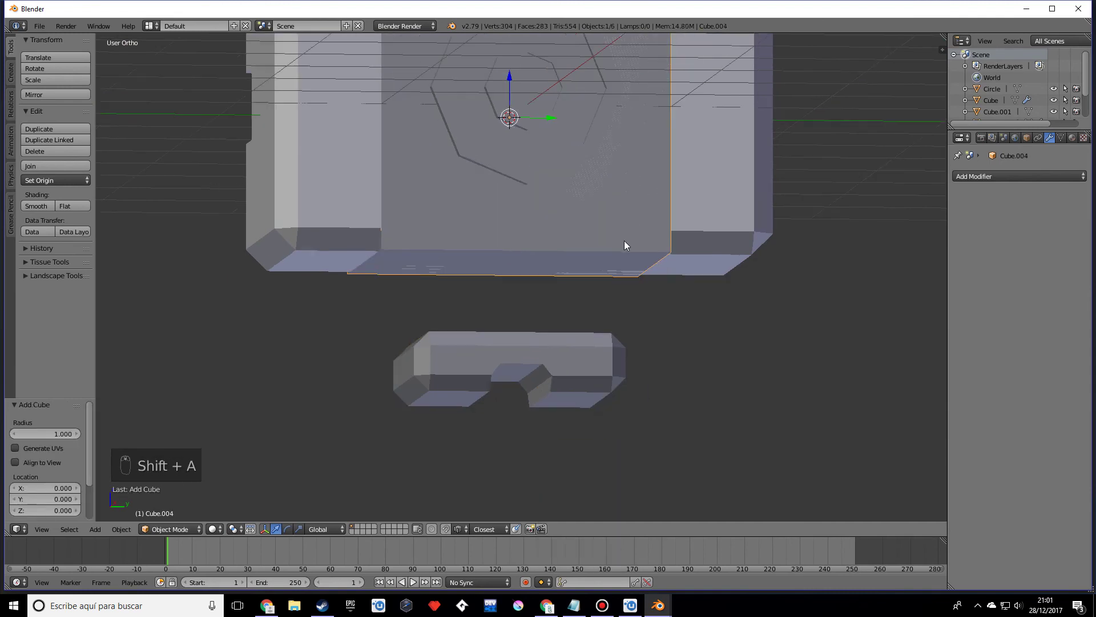
drag(512, 104, 607, 326)
key(s)
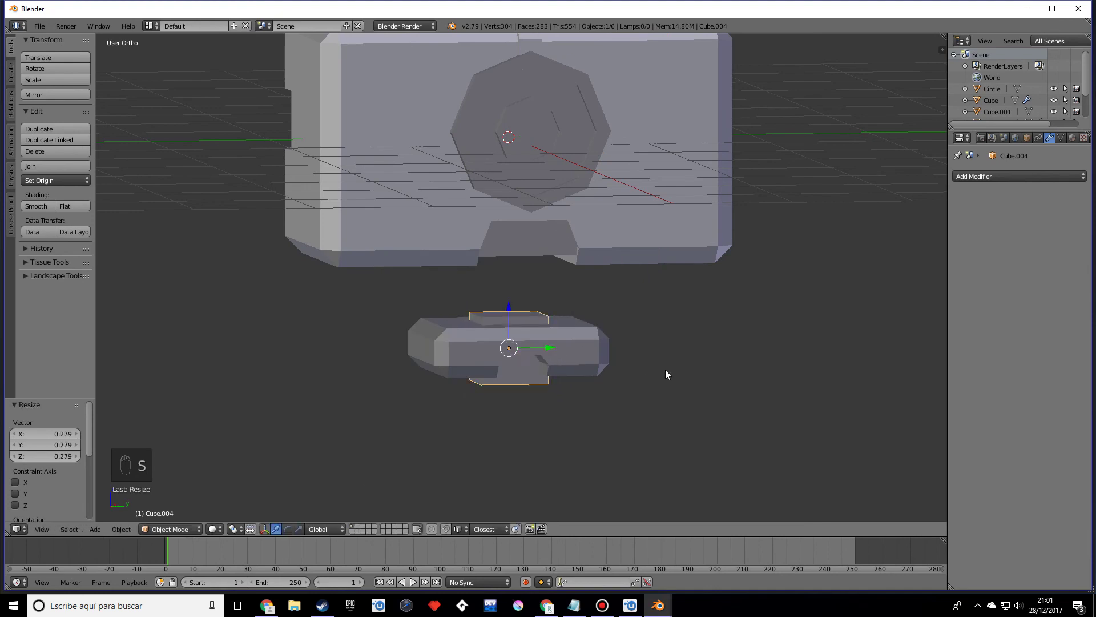
key(s)
drag(592, 372, 646, 226)
key(s)
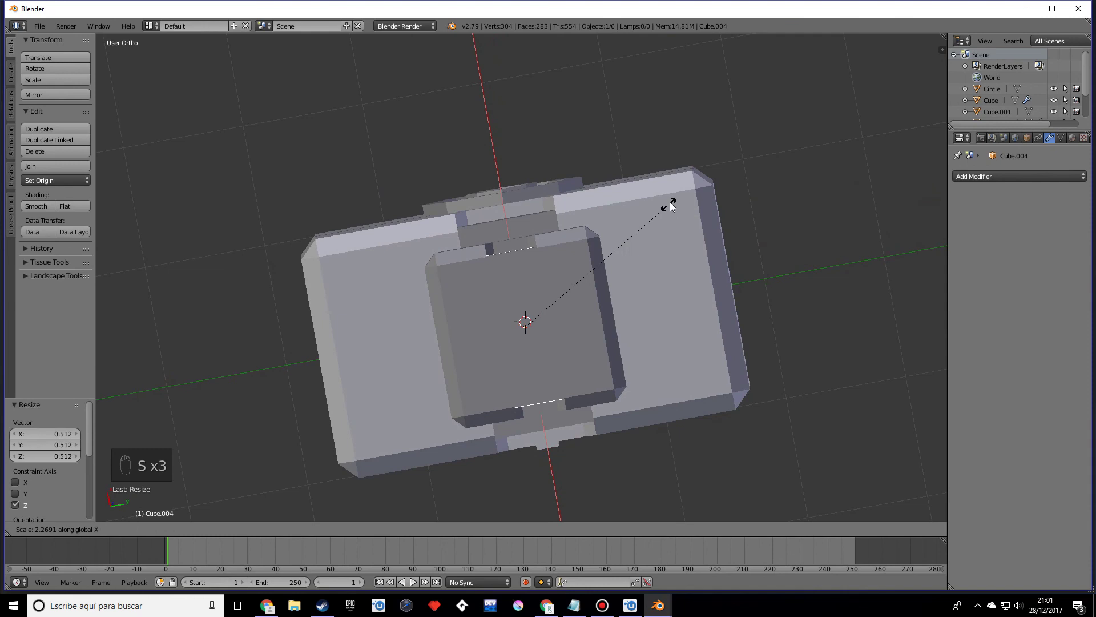
drag(655, 287, 677, 388)
- Select the slab with the base block and scale both up about 1.1 times
drag(762, 401, 653, 370)
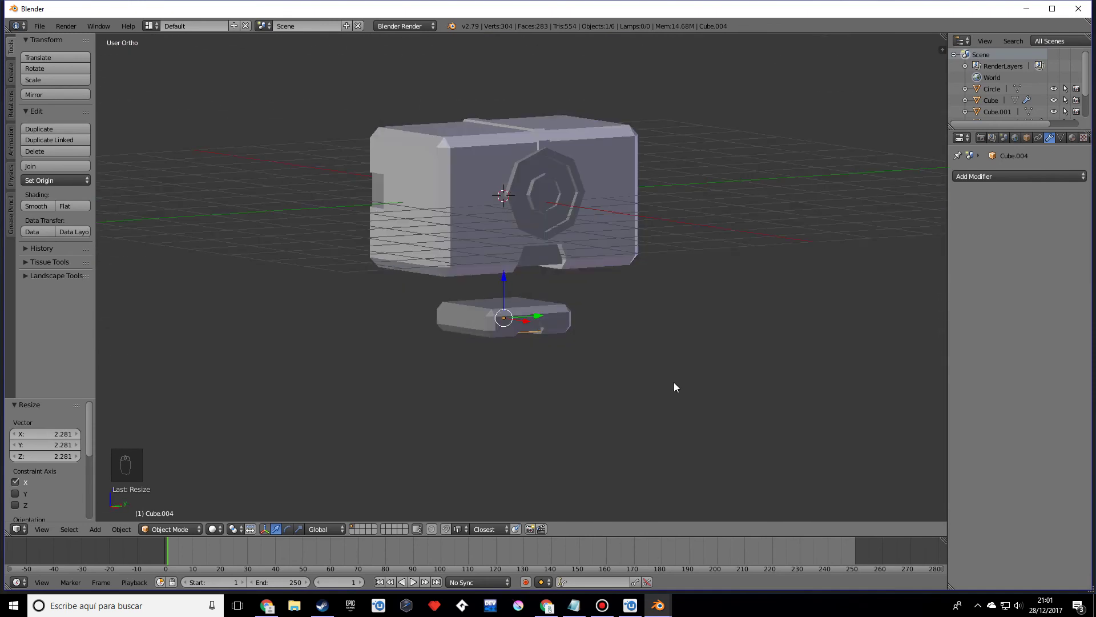
click(653, 384)
drag(541, 341, 669, 338)
key(s)
drag(685, 332, 661, 349)
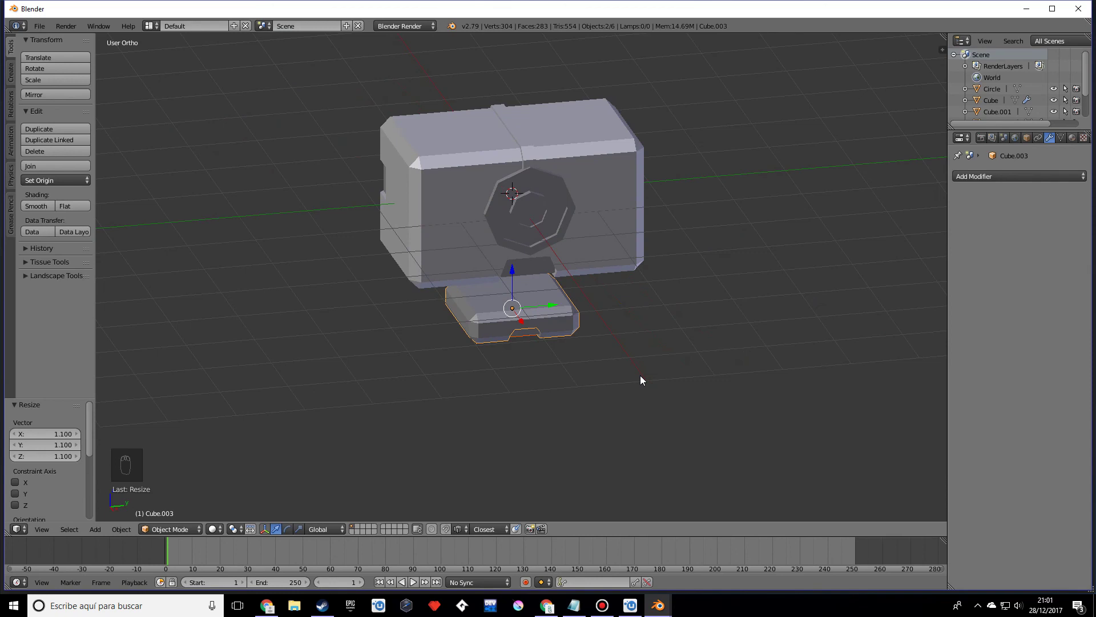
- Add a new cube and move it along Y out beside the robot body
key(Tab)
key(Tab)
key(Tab)
key(Tab)
key(shift+a)
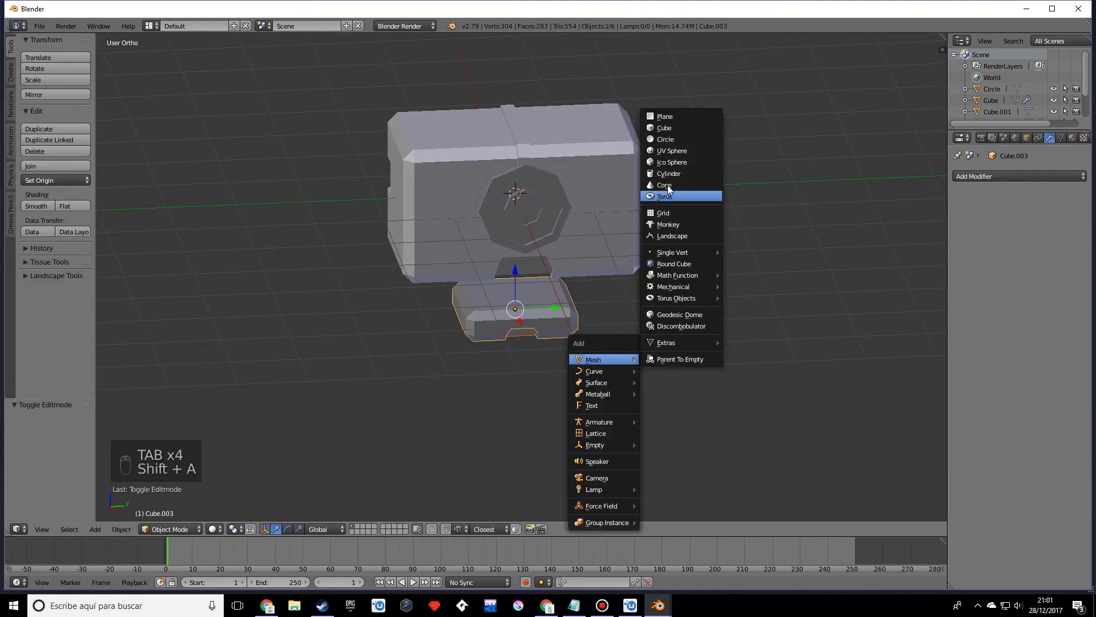
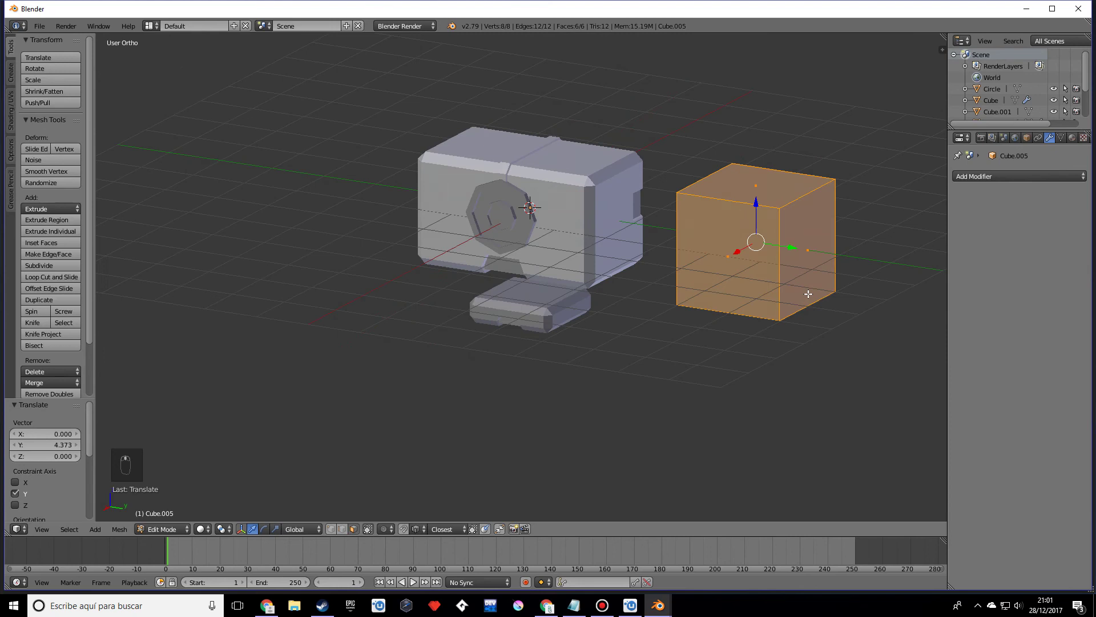
key(Tab)
middle_click(669, 342)
drag(690, 324, 757, 281)
drag(703, 373, 706, 468)
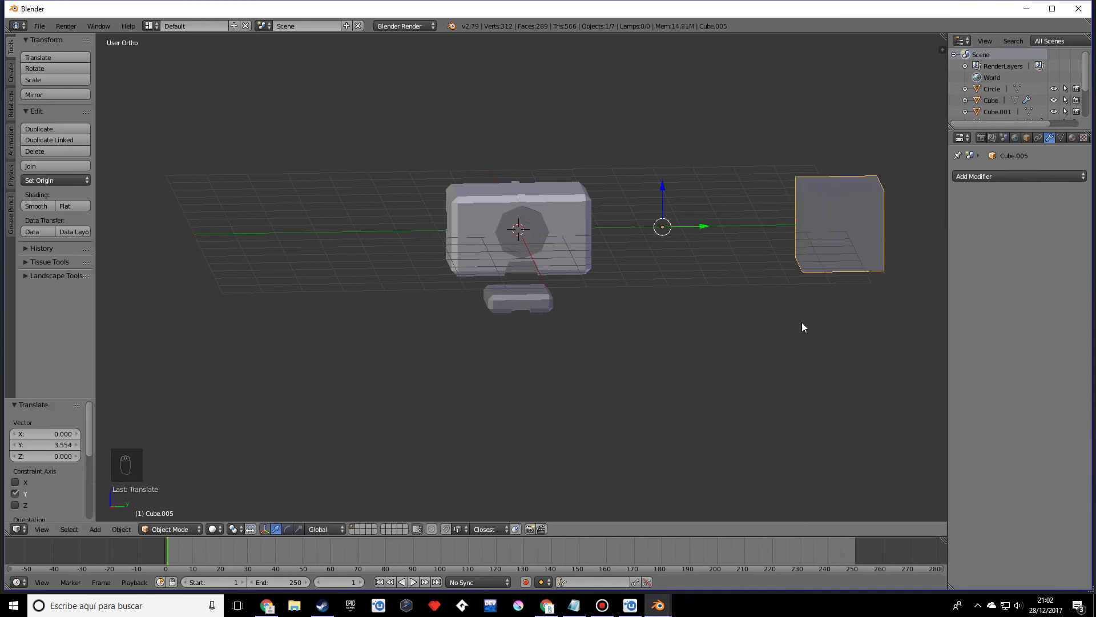
- In Edit Mode select all of the cube and shrink it to about 0.475
key(ctrl+z)
click(734, 323)
key(Tab)
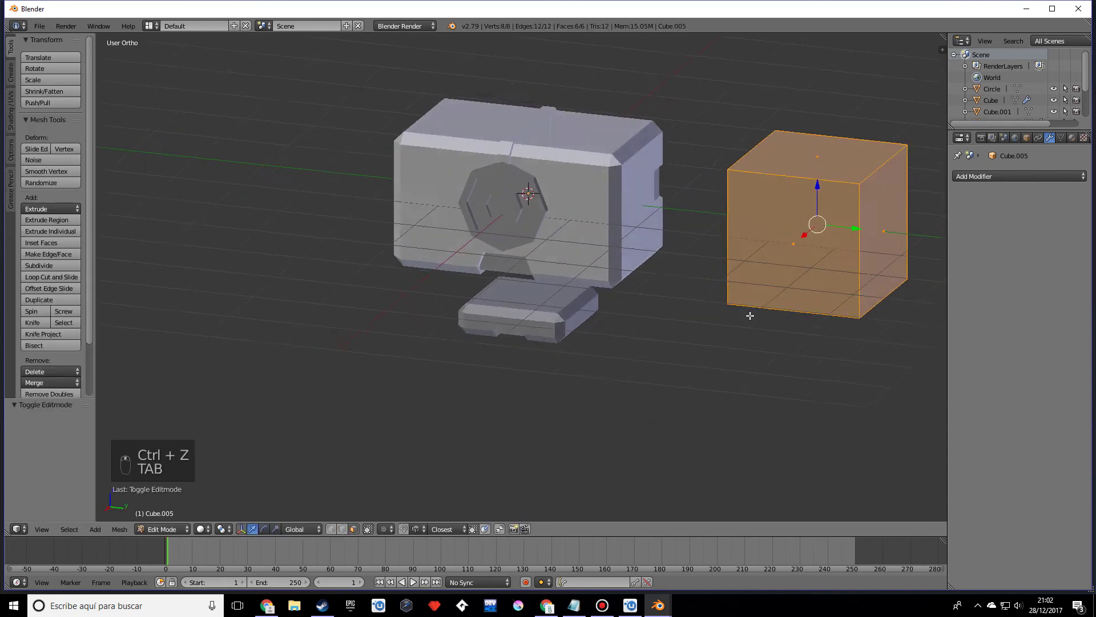
key(s)
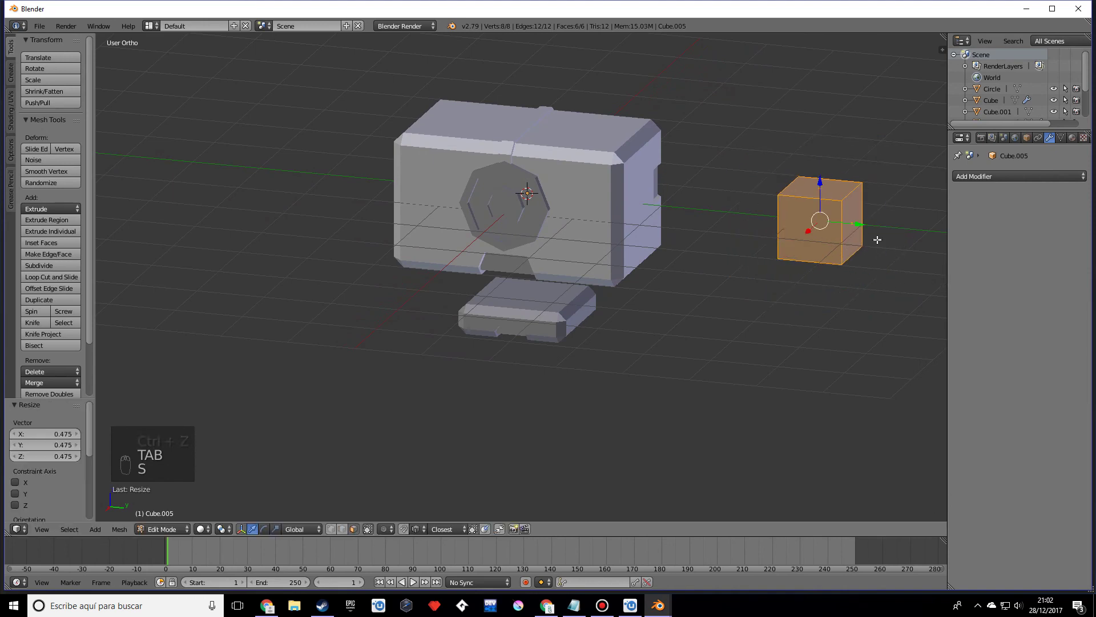
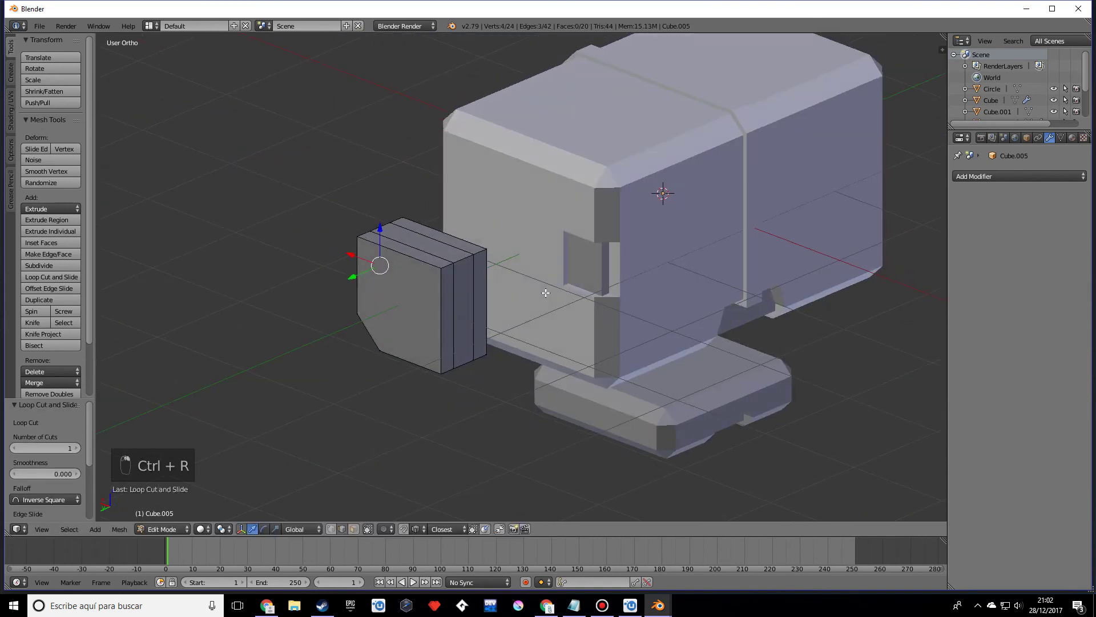
- Loop cut the arm block, remove its top middle and fill the notch walls, back in Object Mode
key(ctrl+r)
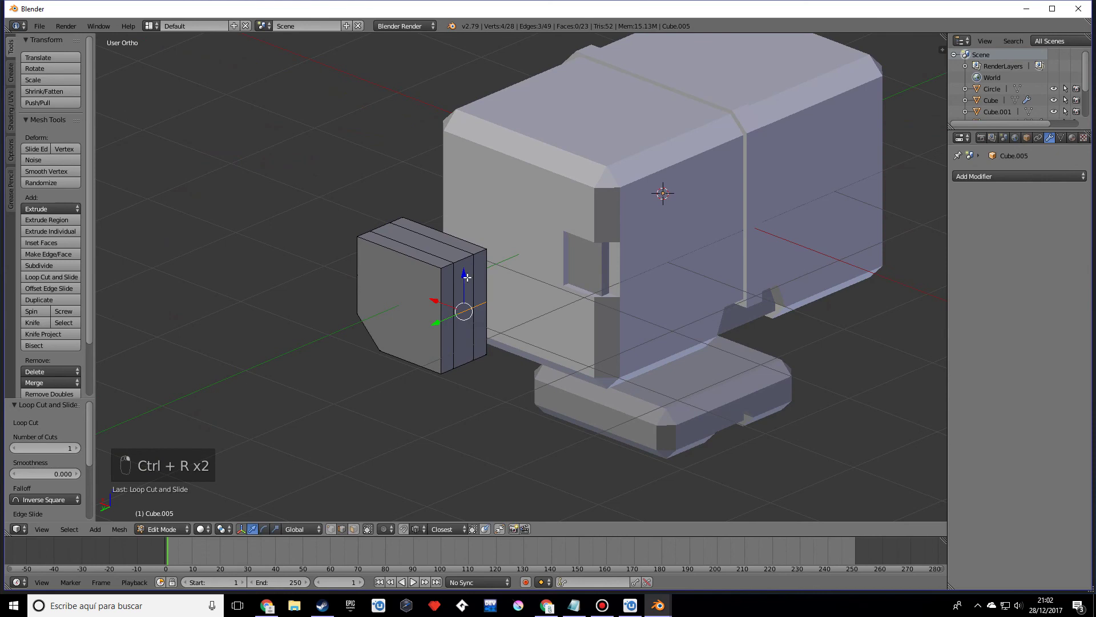
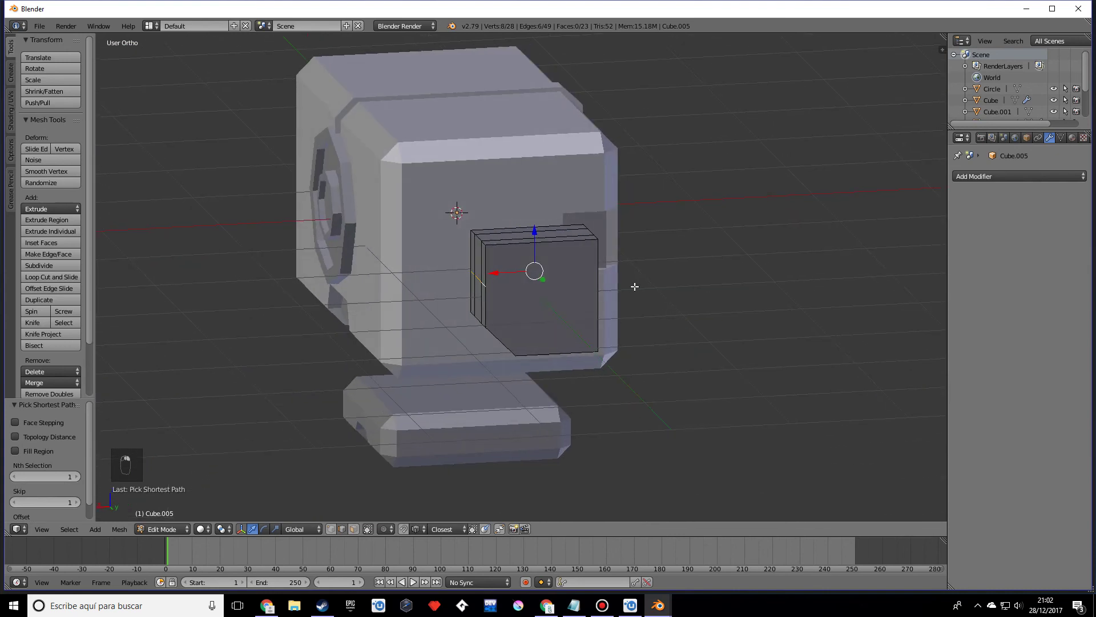
key(s)
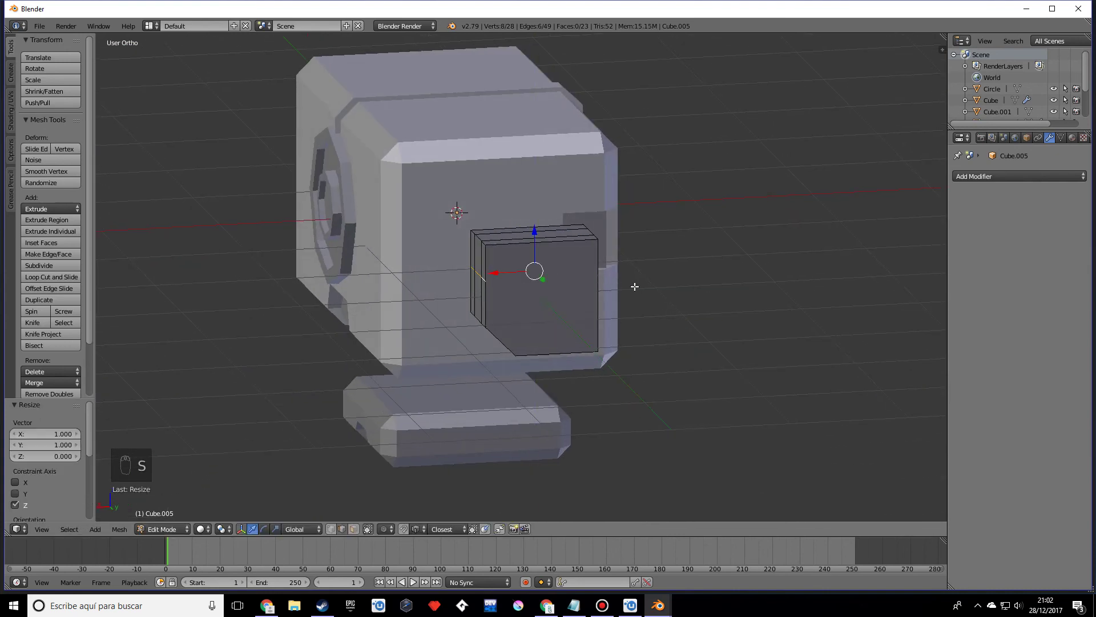
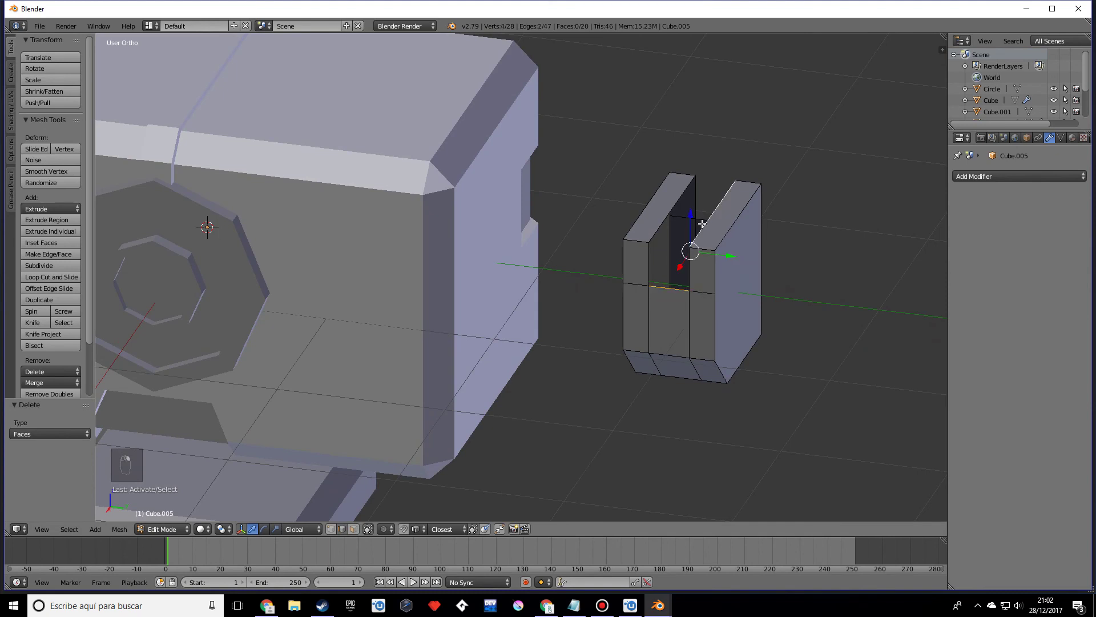
key(f)
key(f)
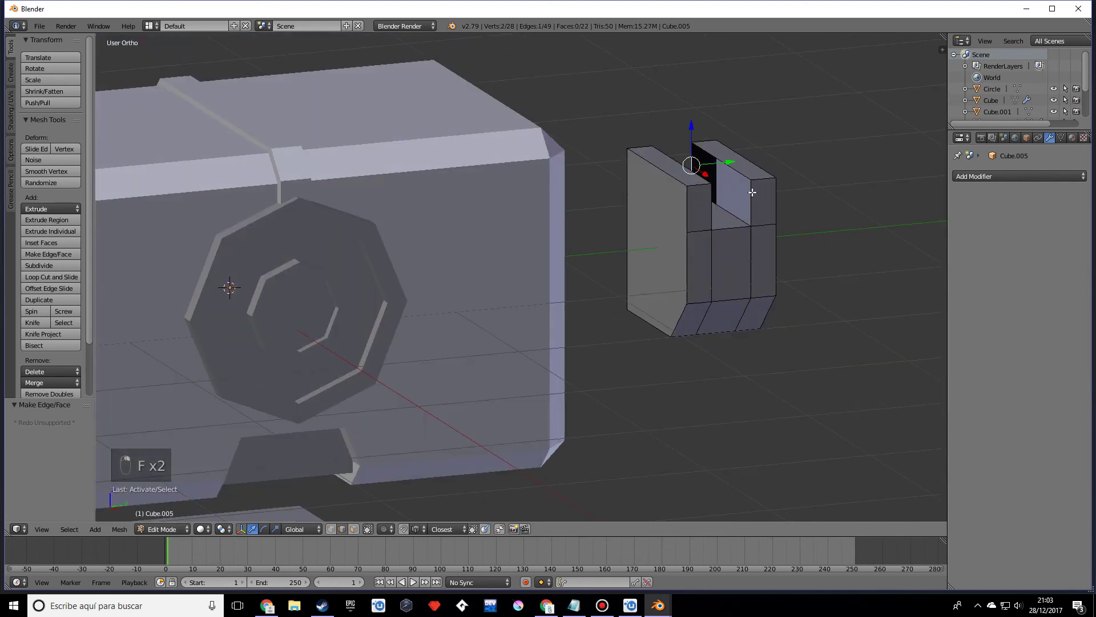
key(f)
key(Tab)
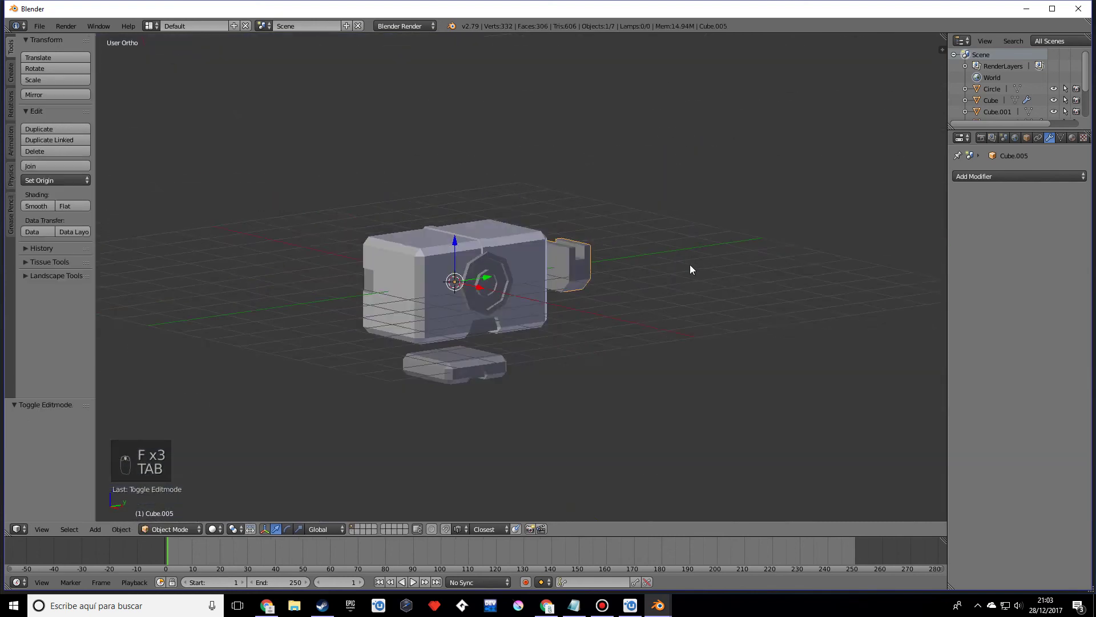
- Shift all the arm geometry sideways along Y so the Y-axis Mirror produces a matching opposite arm
key(Tab)
key(a)
key(a)
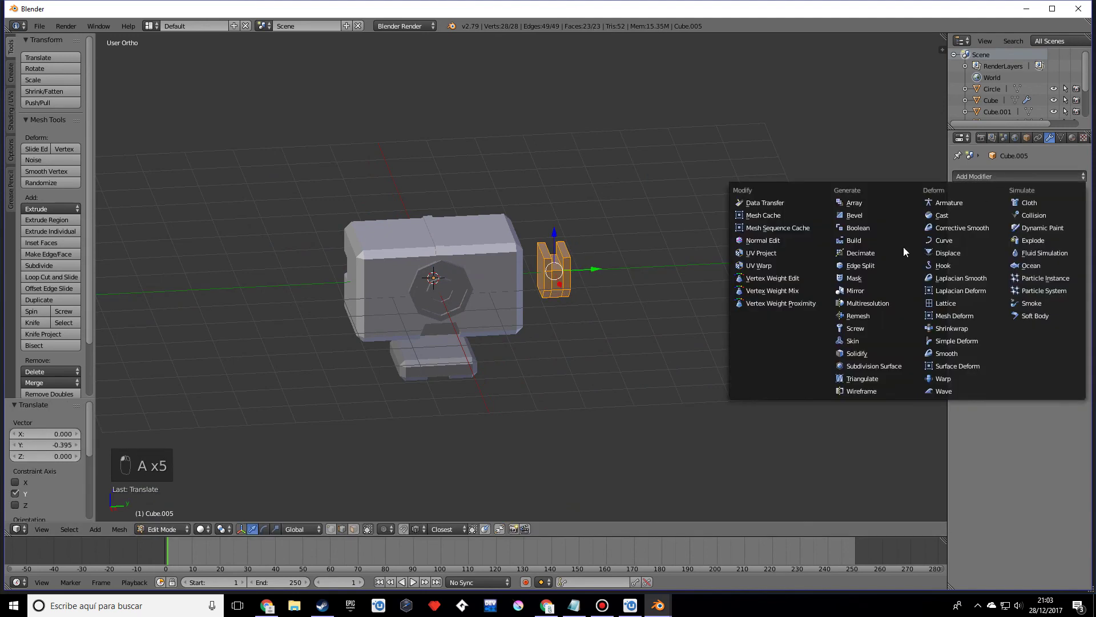
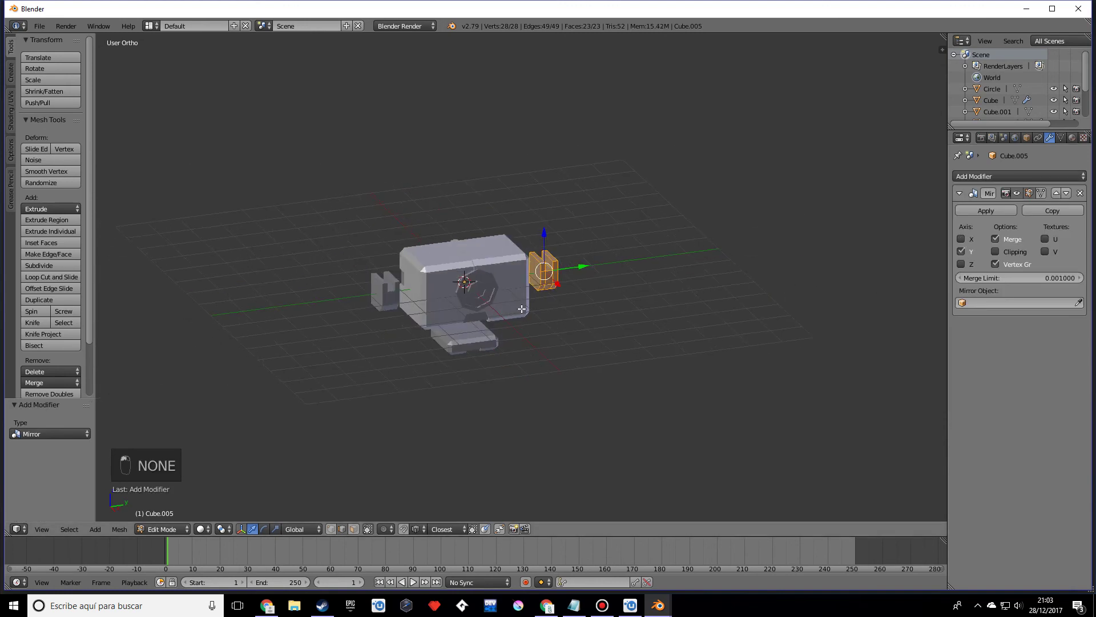
key(Tab)
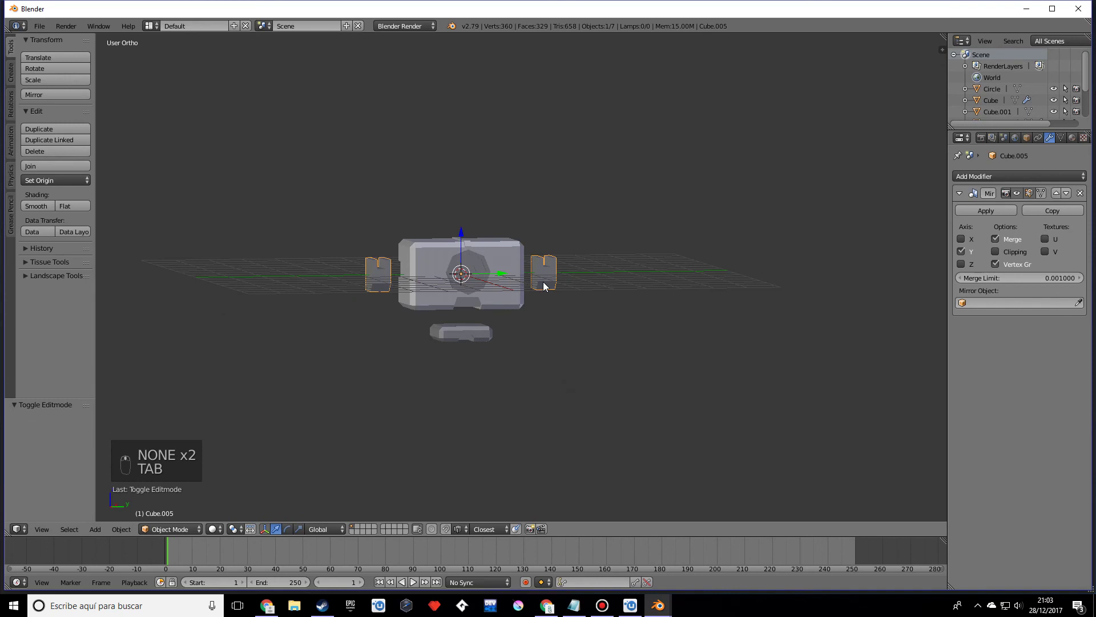